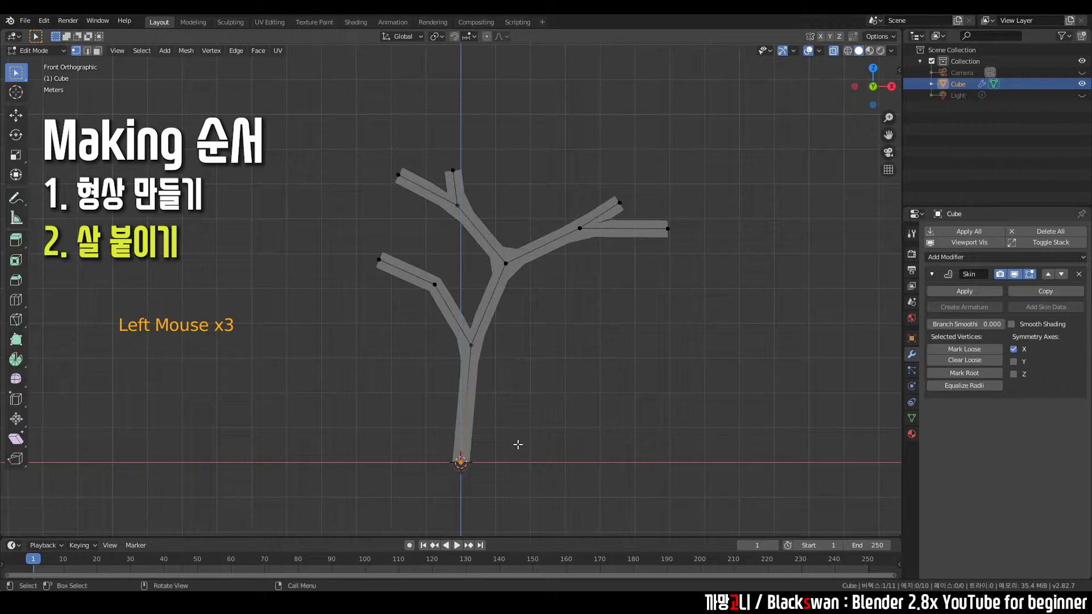
Duplicate icosphere clumps onto another branch and a lower branch tip
key(ctrl+a)
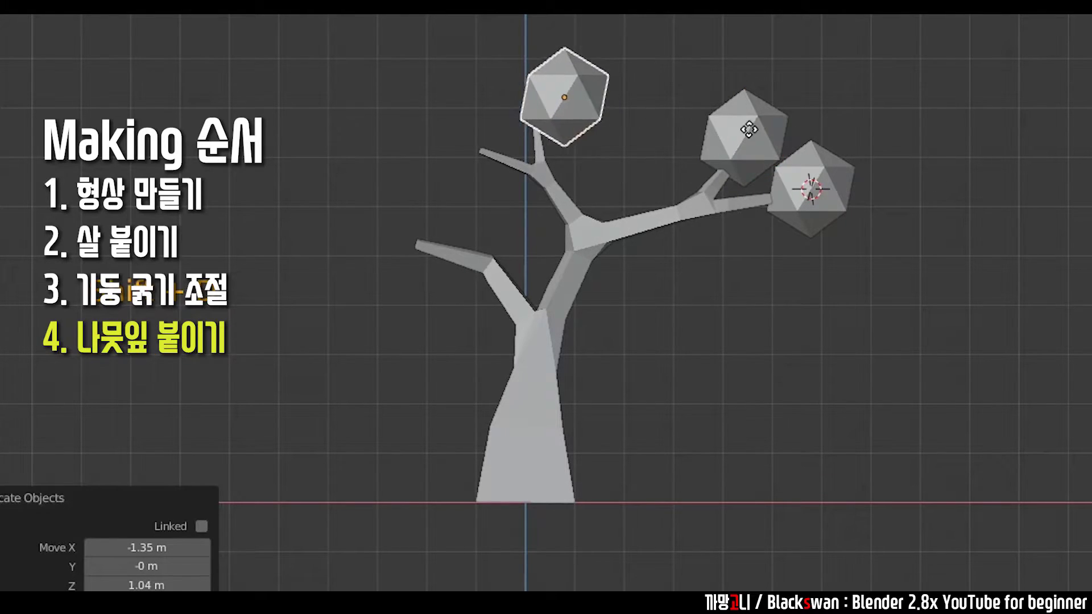
key(shift+d)
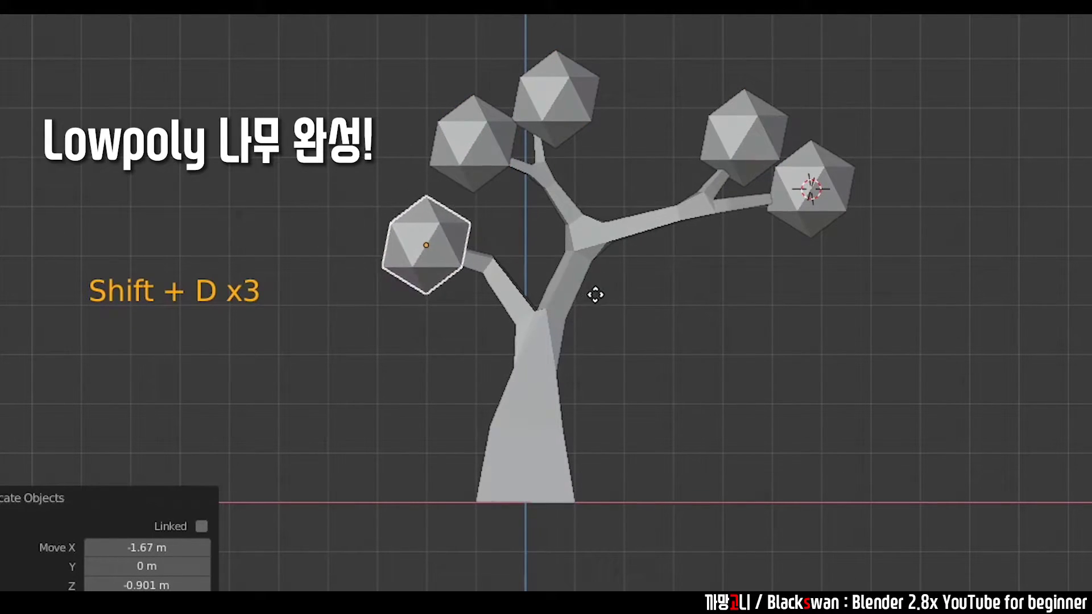
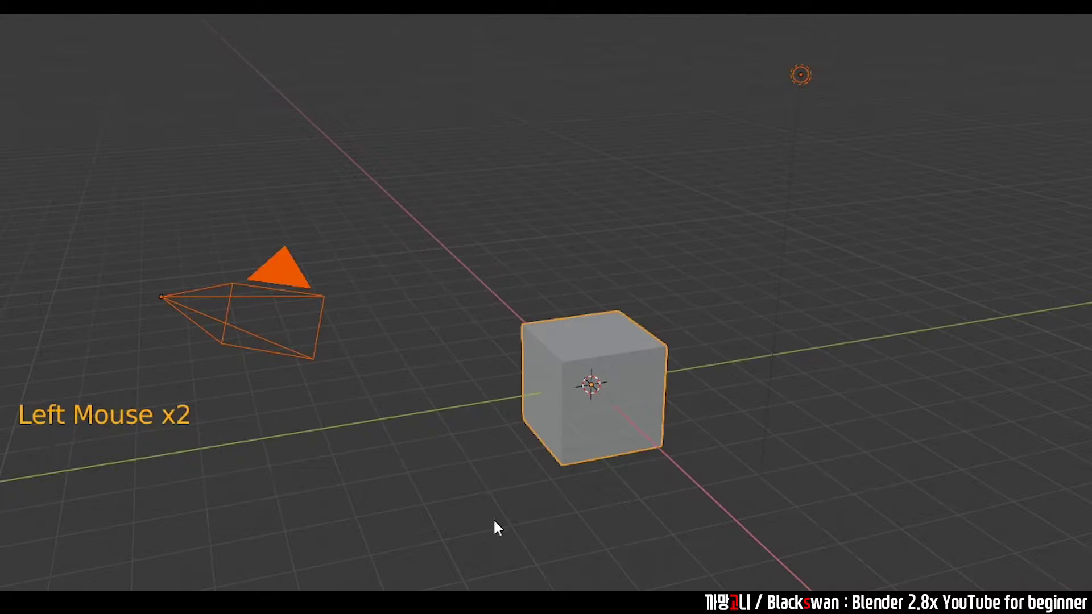
Start a new General file so the default cube scene is loaded
click(338, 302)
double_click(576, 106)
double_click(654, 154)
Hide the camera and light in the outliner, leaving only the cube visible
click(1087, 77)
click(1087, 96)
click(478, 354)
click(479, 311)
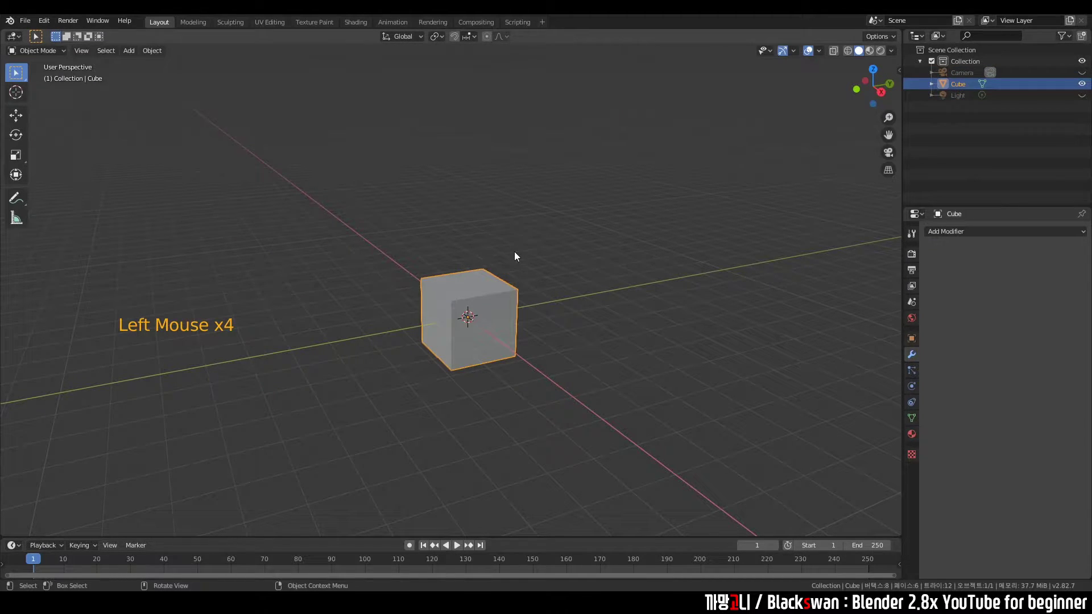
Enter Edit Mode on the cube, select all vertices and bring up the Merge menu
click(55, 57)
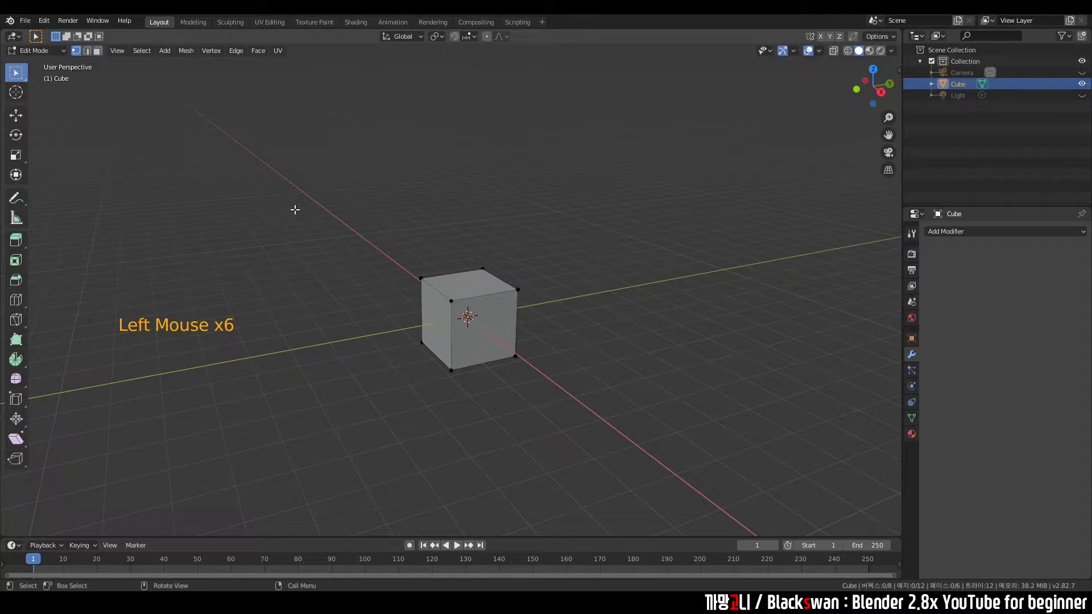
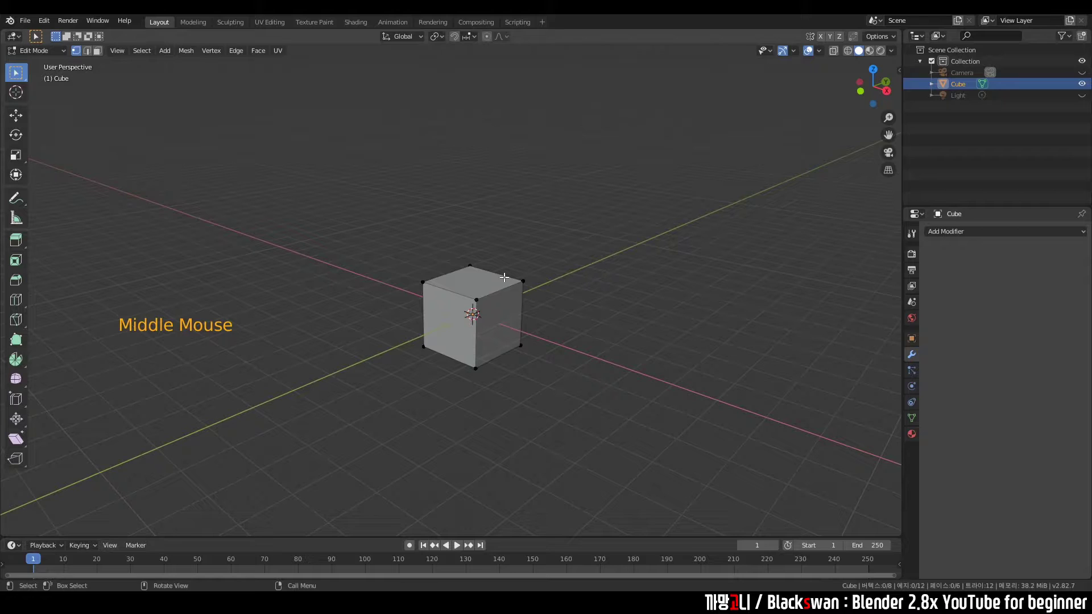
key(a)
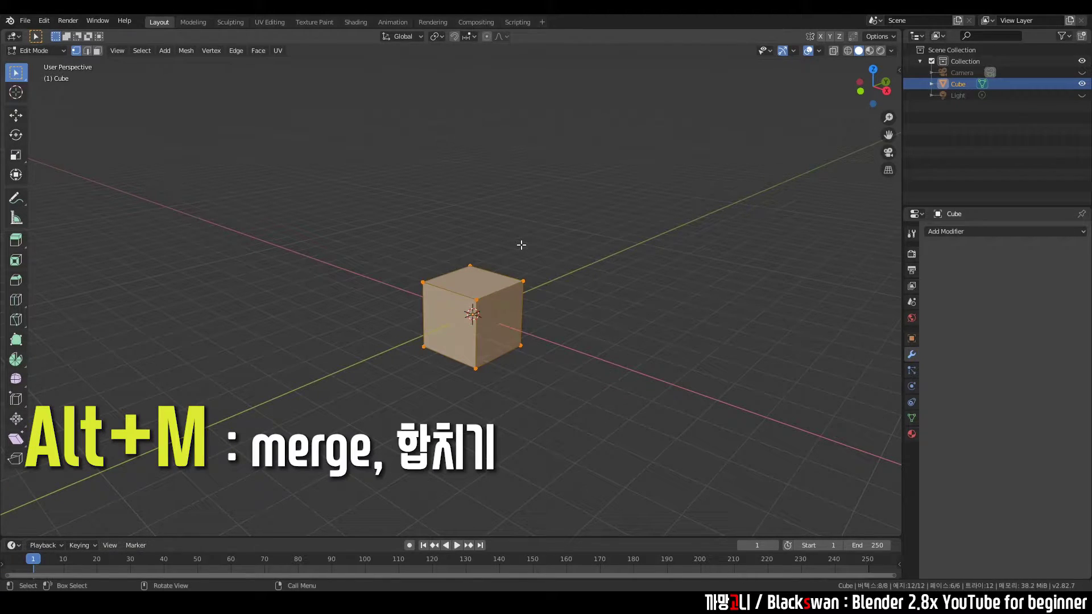
key(alt+m)
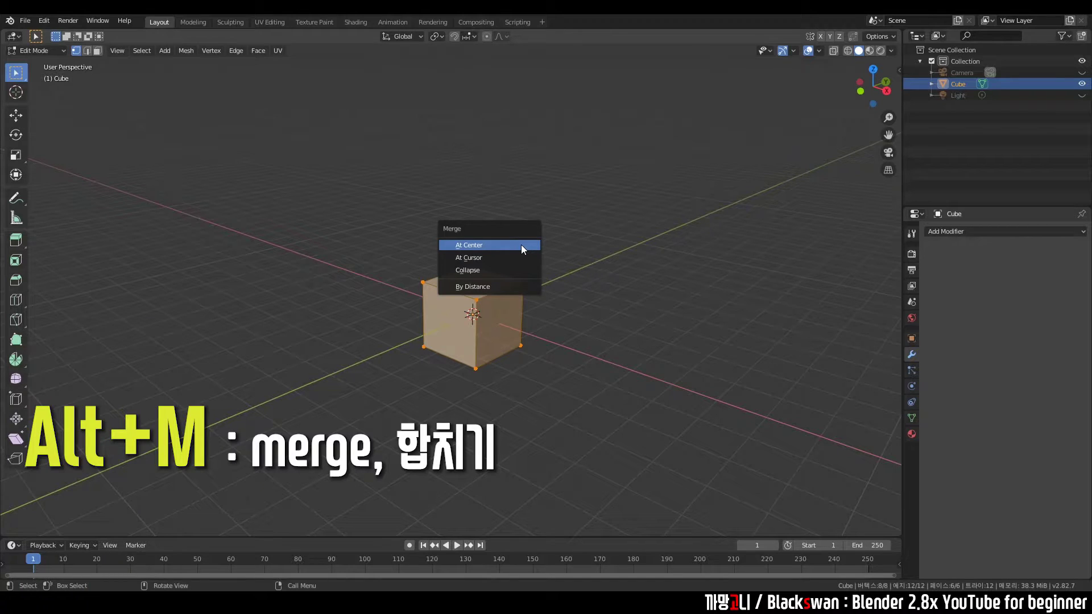
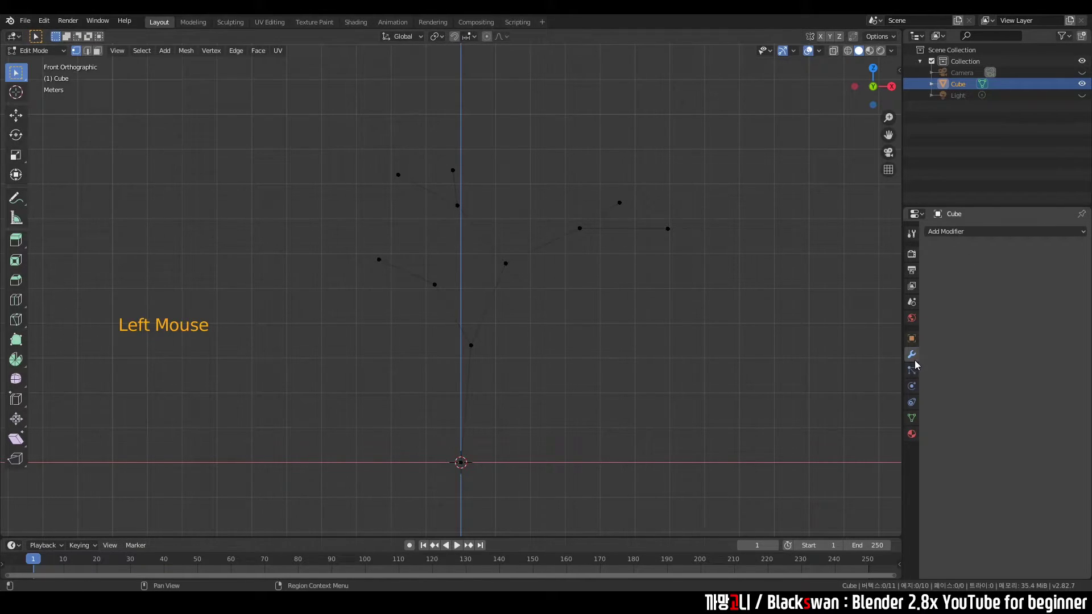
Add a Skin modifier to the skeleton and toggle X-ray to see the vertices through it
click(913, 362)
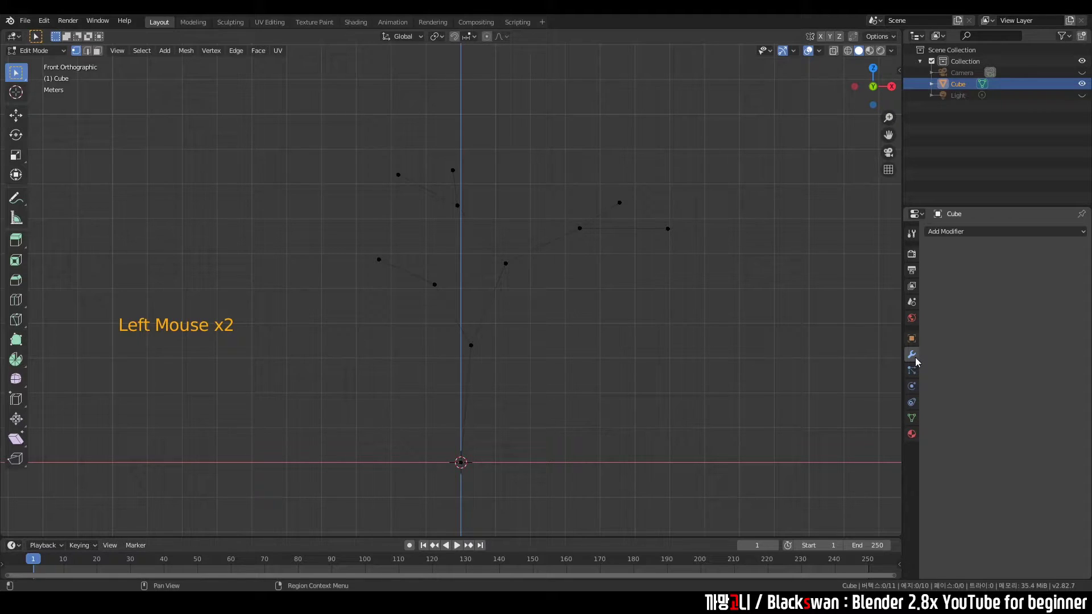
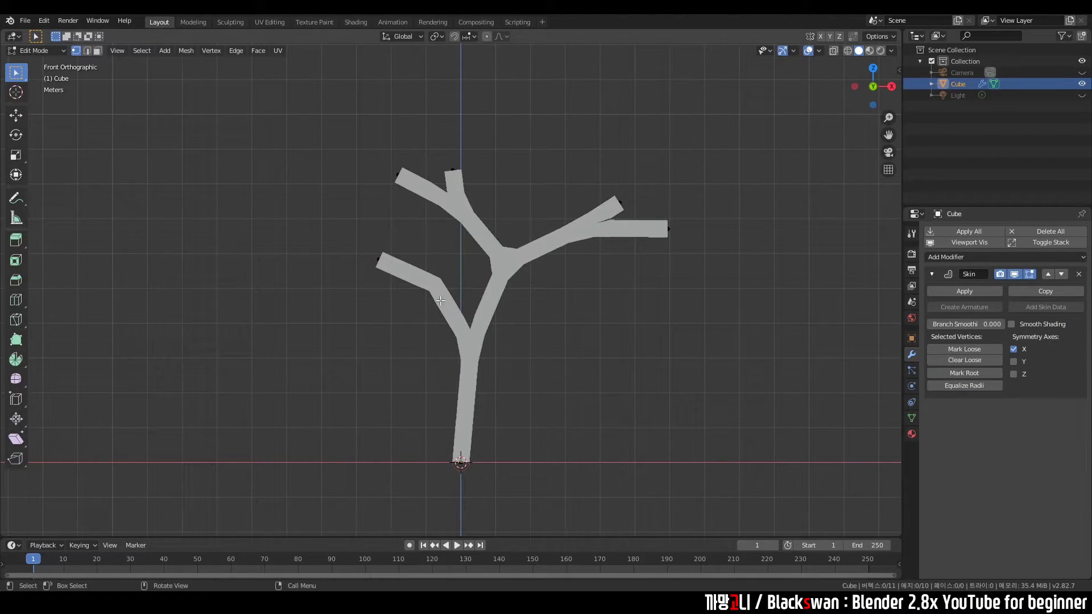
key(alt+z)
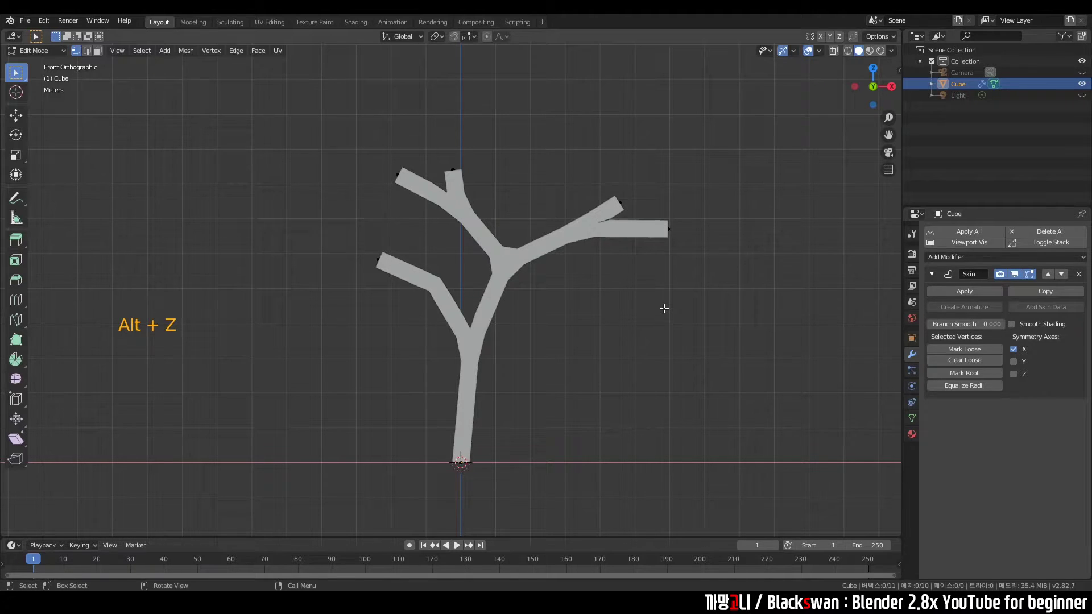
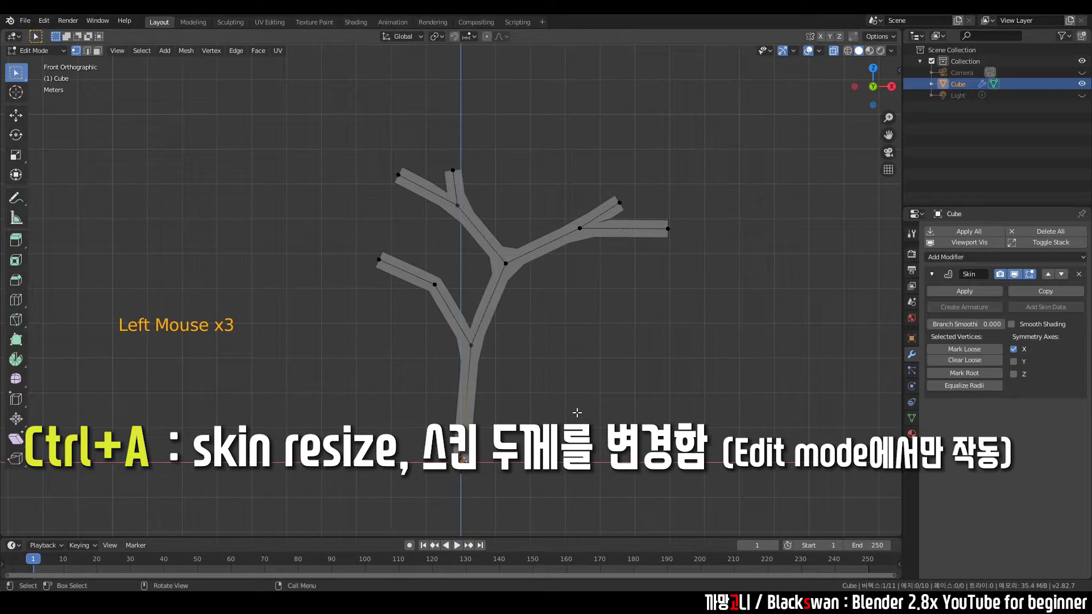
Scale the skin radius of the trunk vertices with Ctrl+A to widen the base
key(ctrl+a)
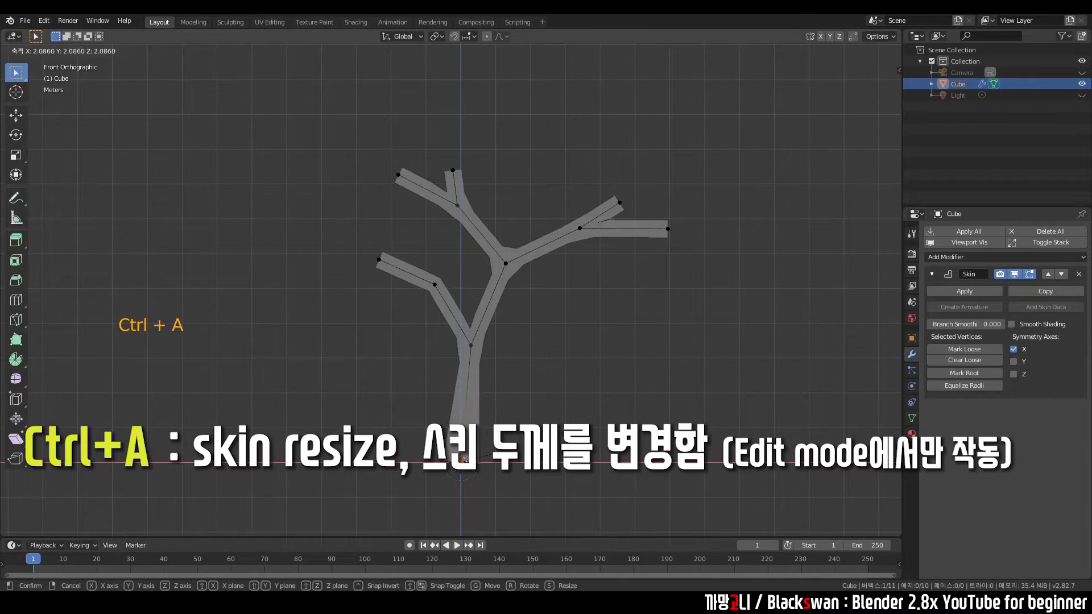
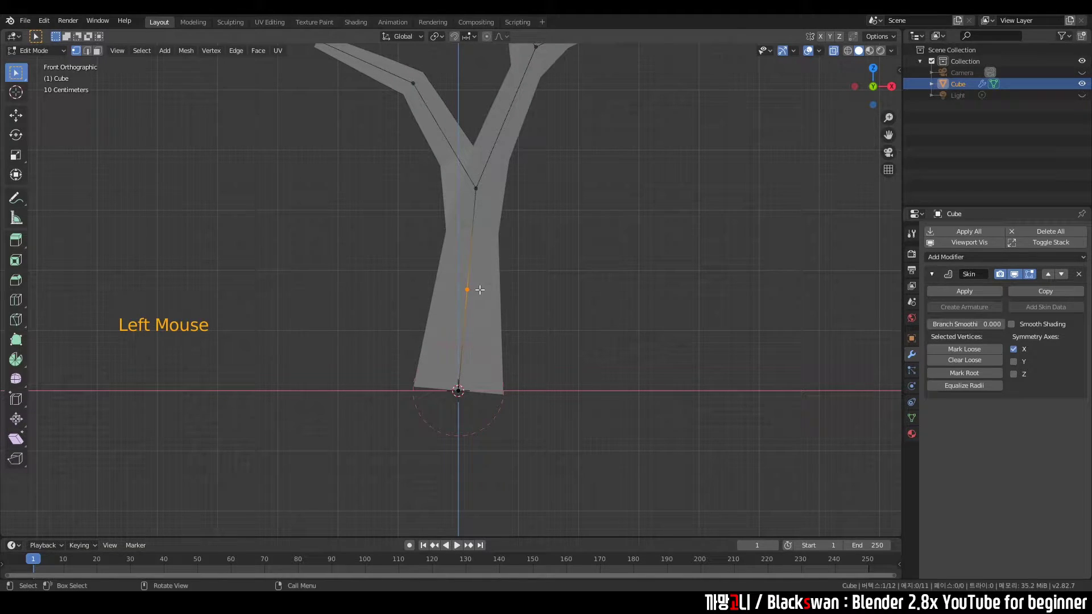
Move the middle trunk vertex with G a few times to curve the trunk
key(g)
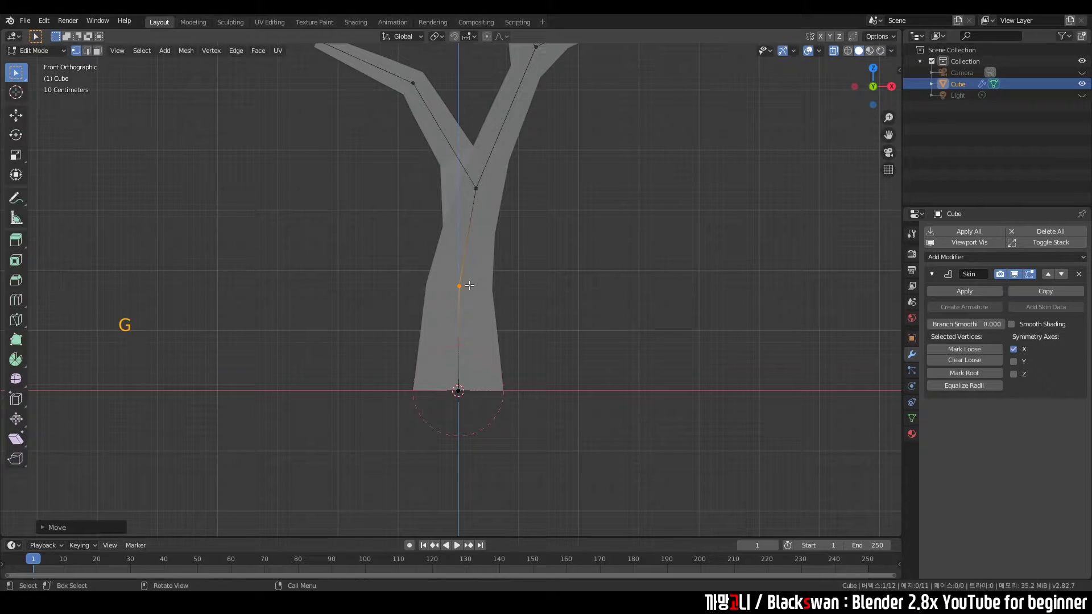
key(g)
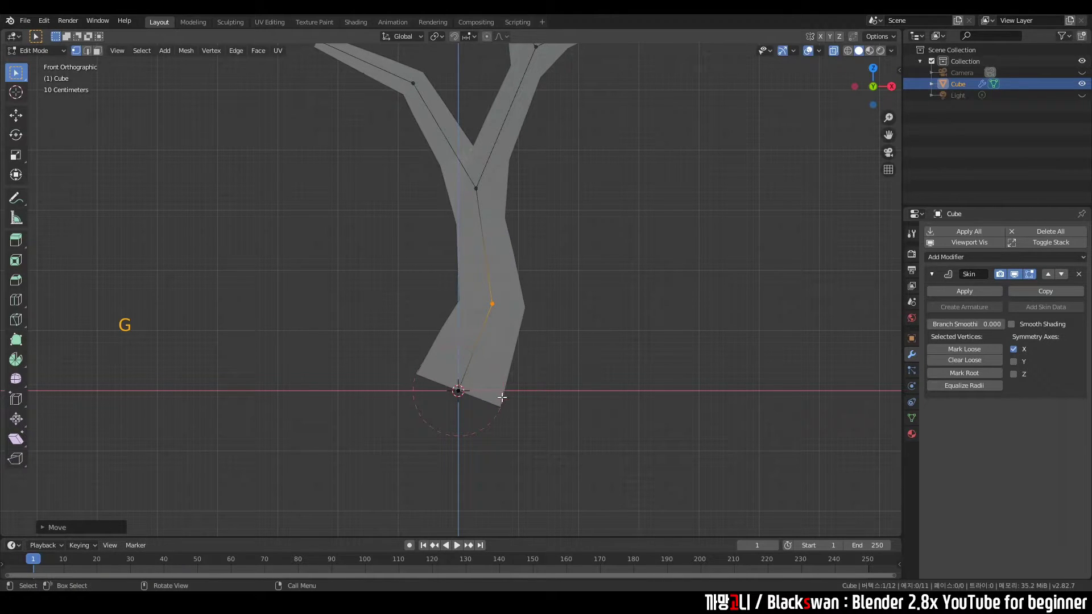
key(g)
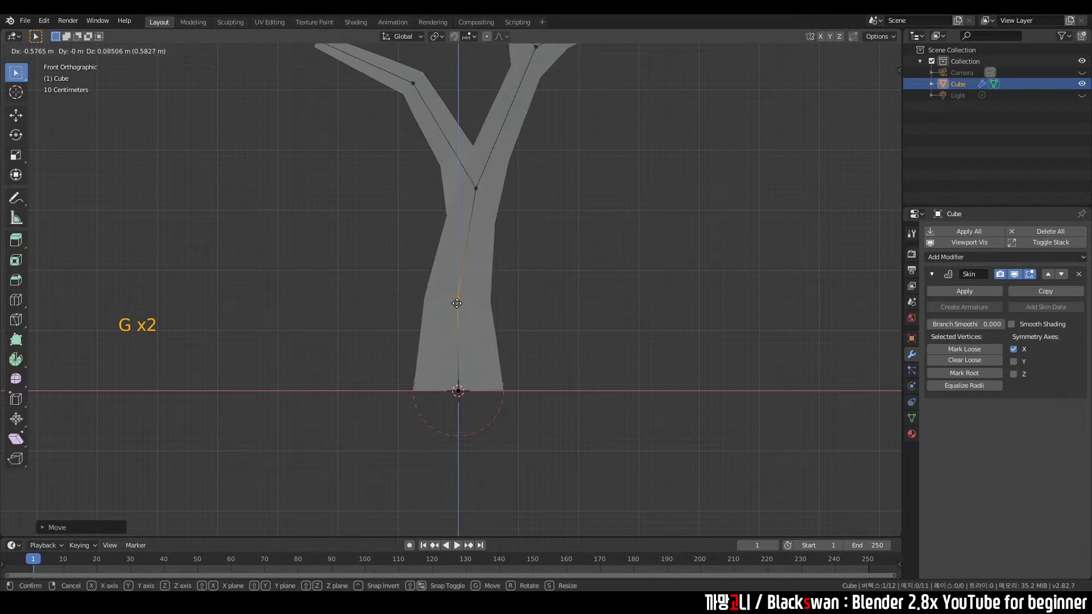
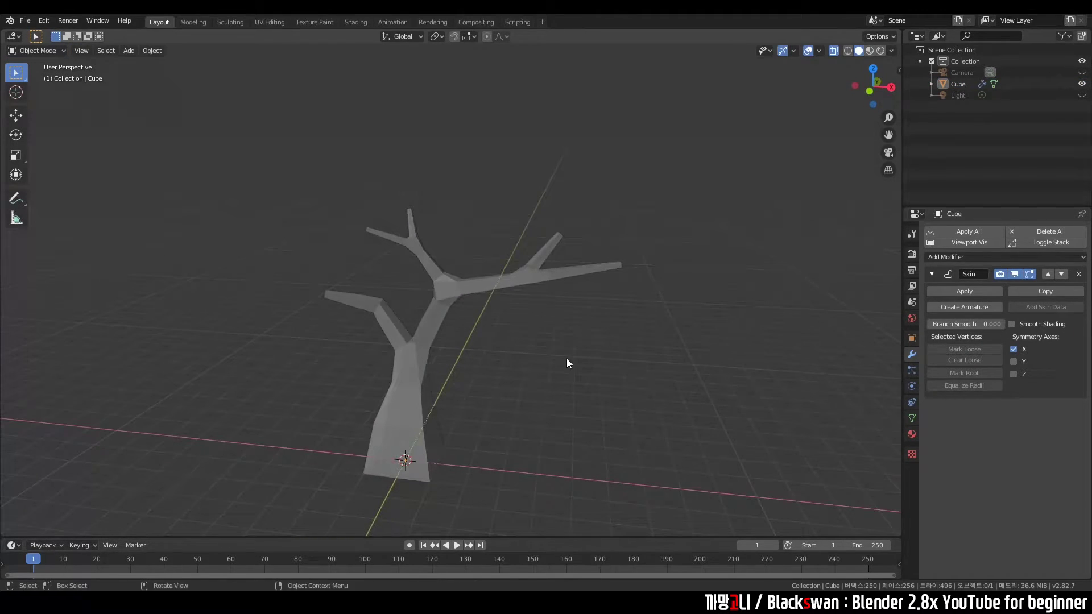
Back in Object Mode, Shift+right-click to set the 3D cursor near a branch end, orbiting to check it
click(429, 389)
click(565, 426)
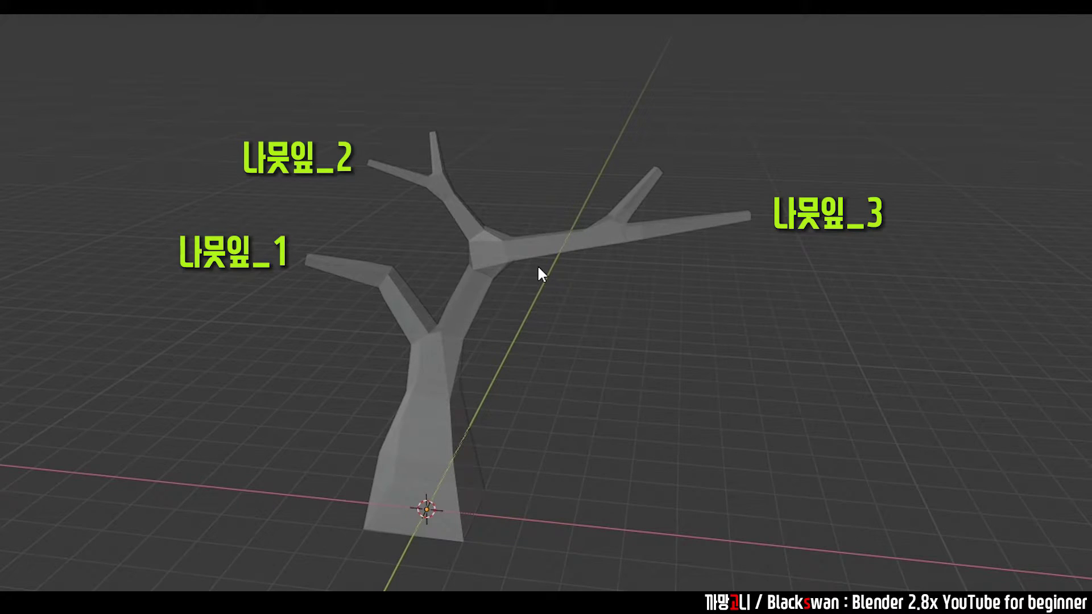
click(587, 342)
click(587, 342)
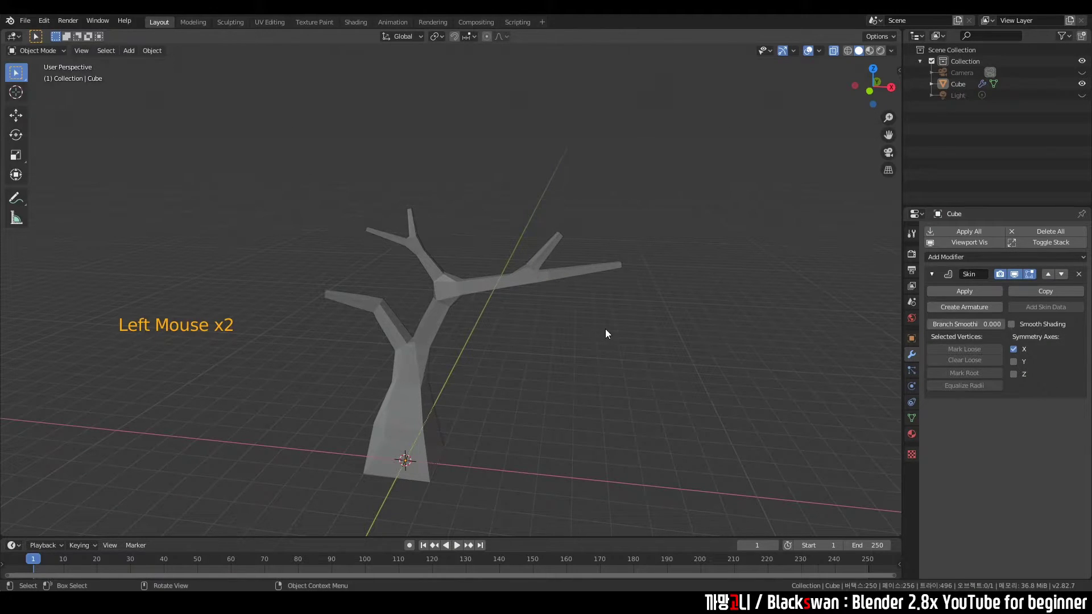
right_click(617, 272)
click(648, 291)
middle_click(668, 287)
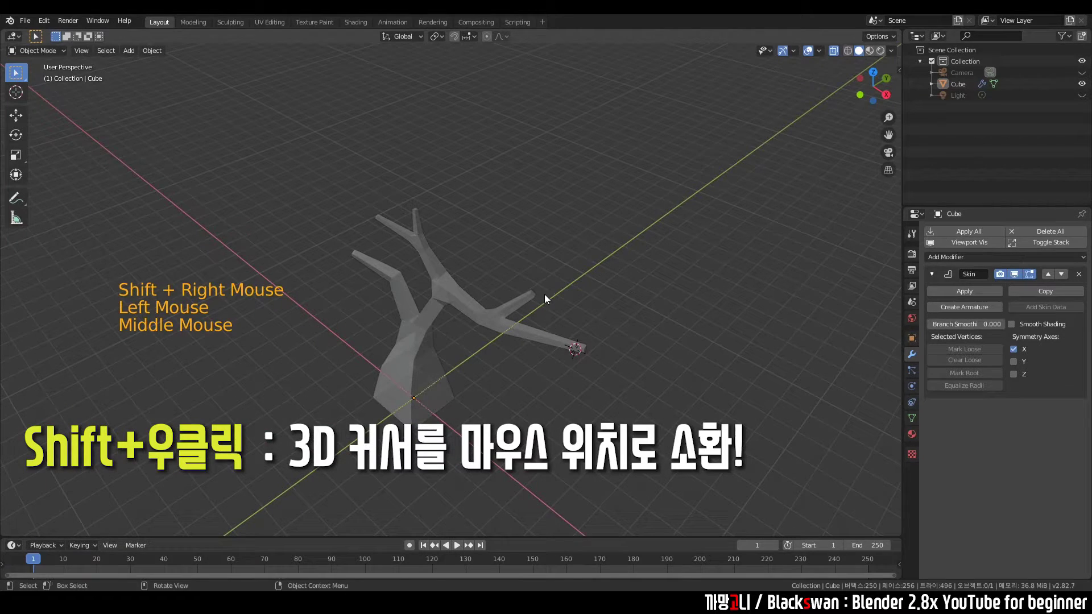
right_click(578, 231)
middle_click(575, 280)
middle_click(480, 358)
Refine the 3D cursor placement exactly onto the branch tip from other angles
click(554, 187)
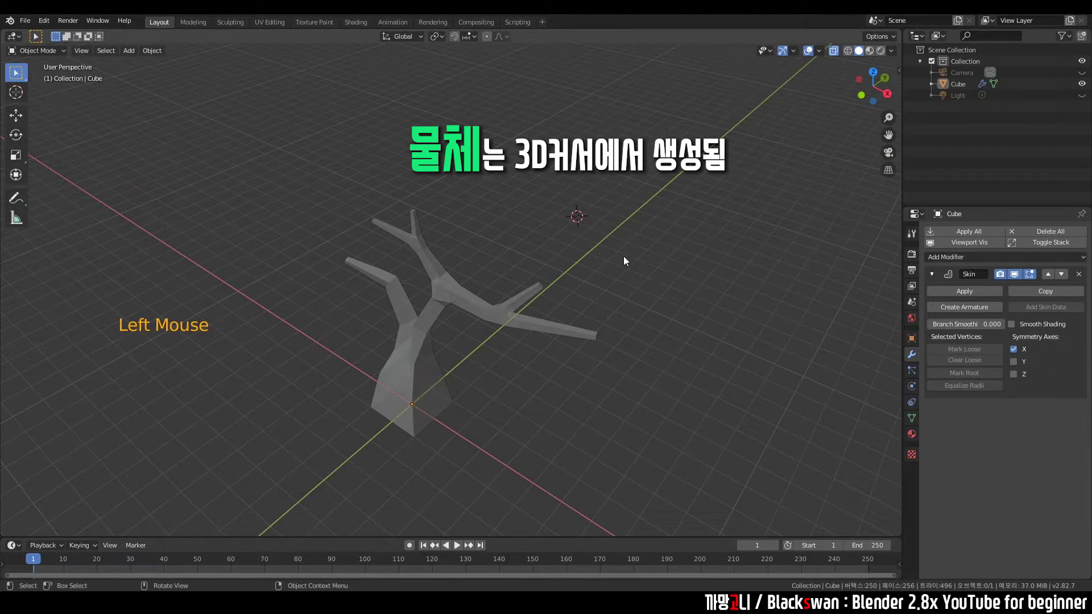
middle_click(506, 322)
click(609, 269)
click(627, 262)
middle_click(623, 362)
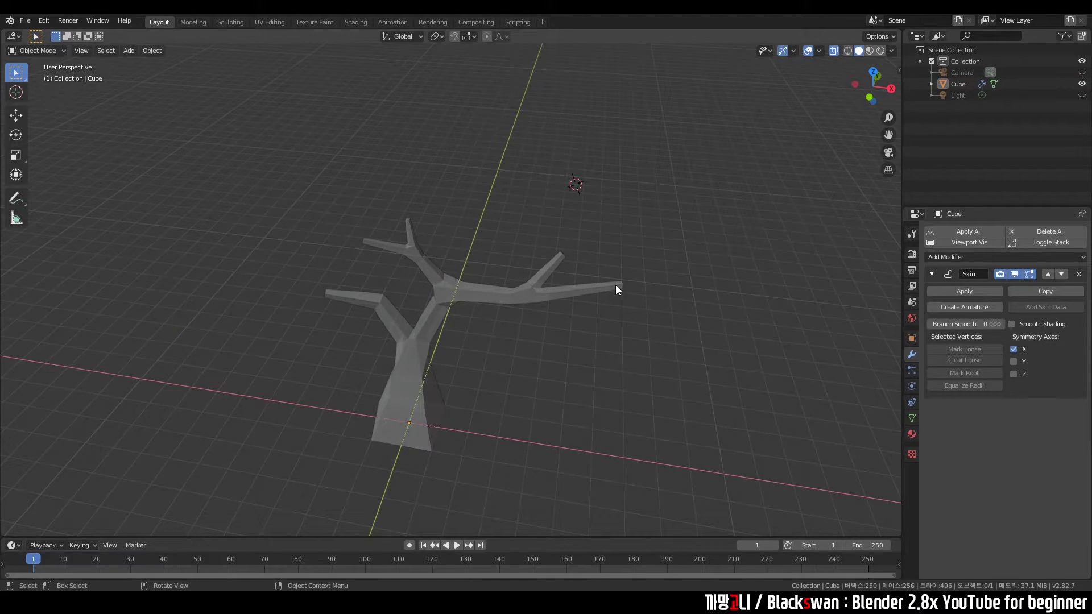
right_click(619, 289)
middle_click(656, 294)
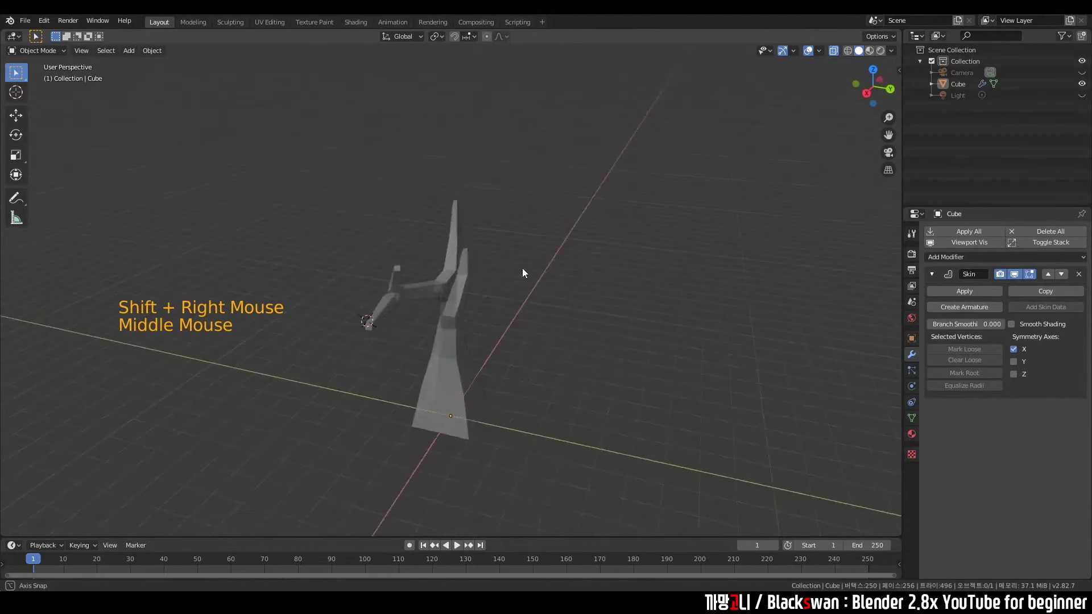
Add an Ico Sphere mesh at the 3D cursor on the branch tip as the first foliage clump
middle_click(646, 316)
key(shift+s)
key(shift+a)
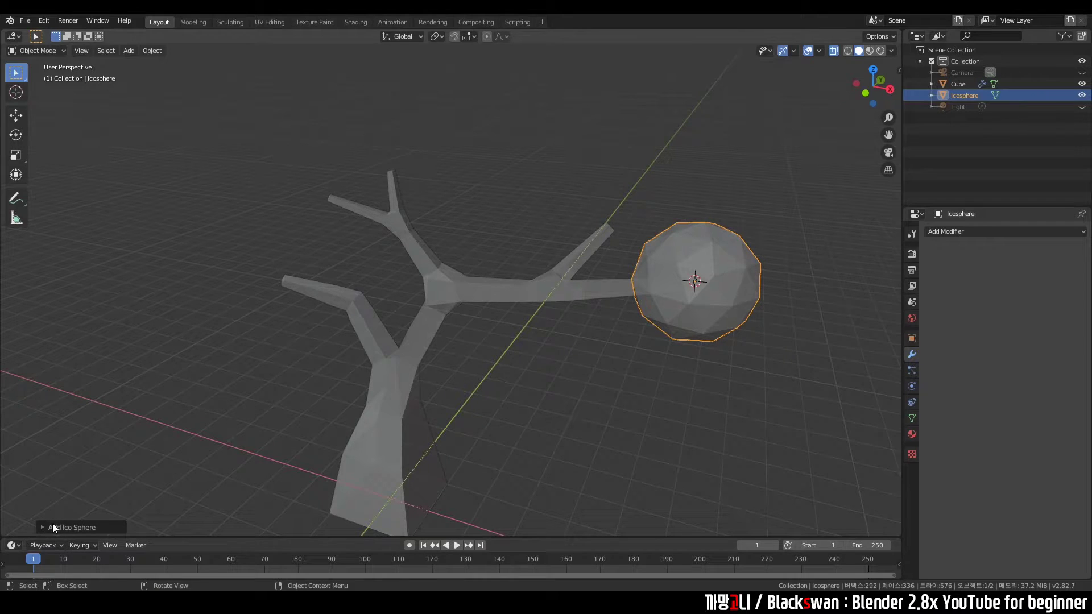
Lower the icosphere's subdivisions in the Add Ico Sphere panel for a faceted low-poly look
click(45, 534)
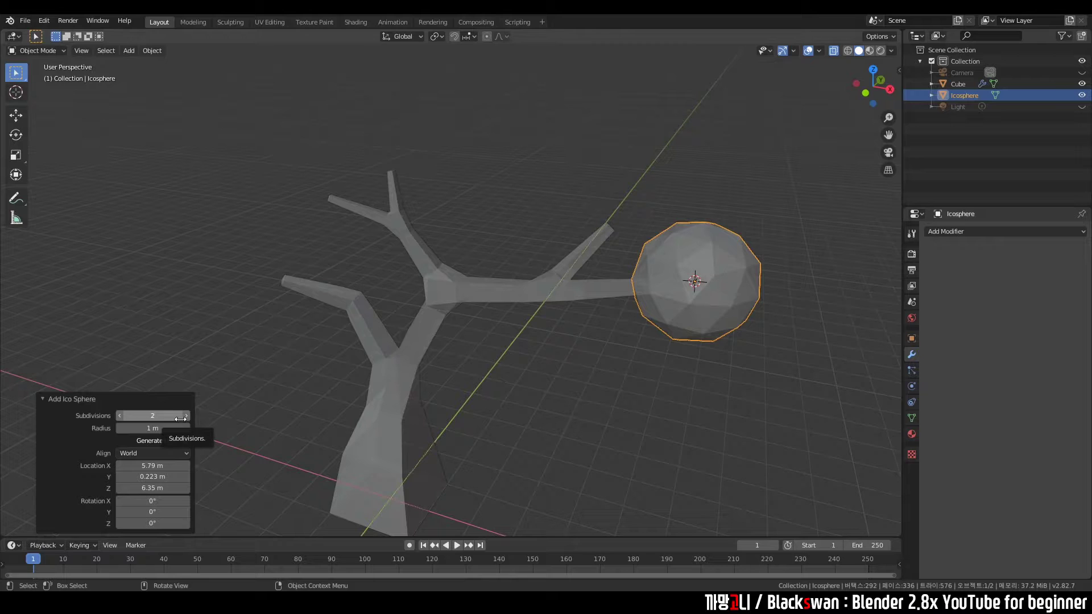
click(188, 422)
double_click(187, 422)
click(188, 421)
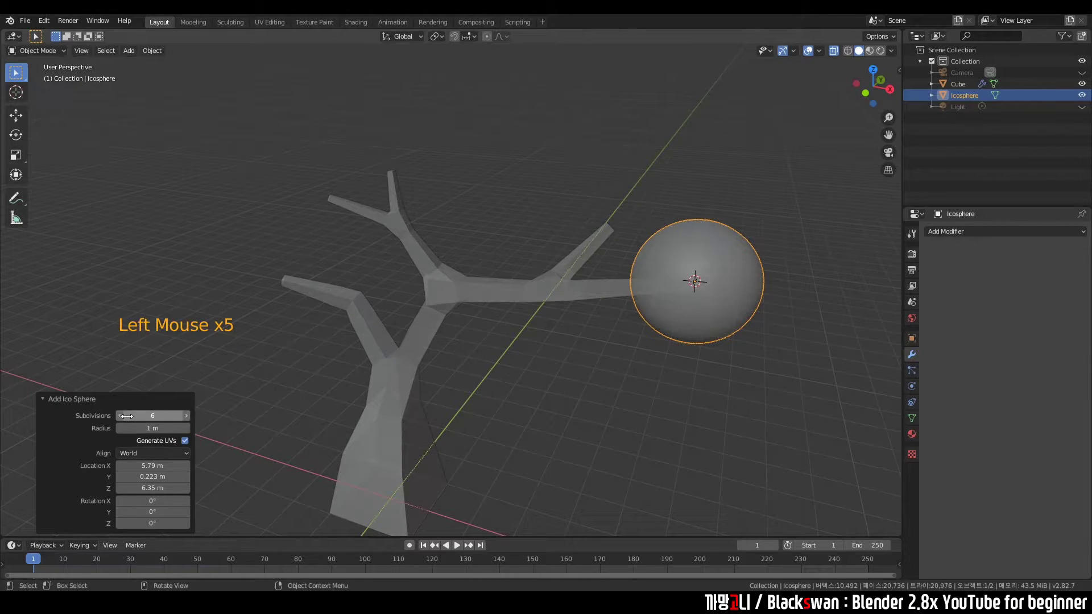
click(120, 422)
click(120, 421)
click(120, 421)
click(120, 422)
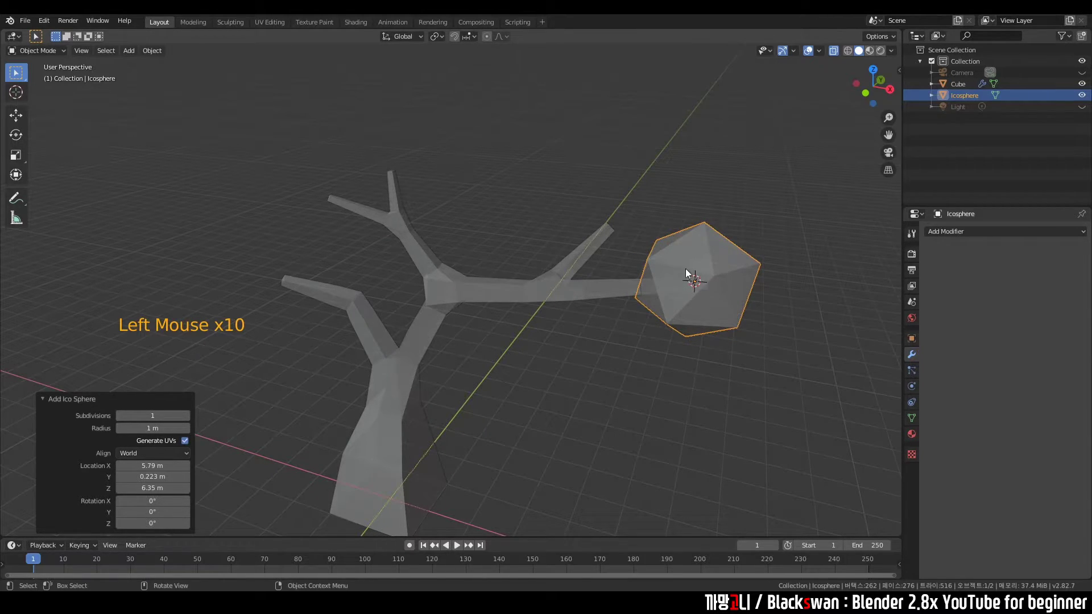
Turn off X-ray so the tree appears solid, then reselect the branch-tip icosphere
click(734, 178)
click(747, 232)
middle_click(720, 243)
click(637, 245)
middle_click(637, 244)
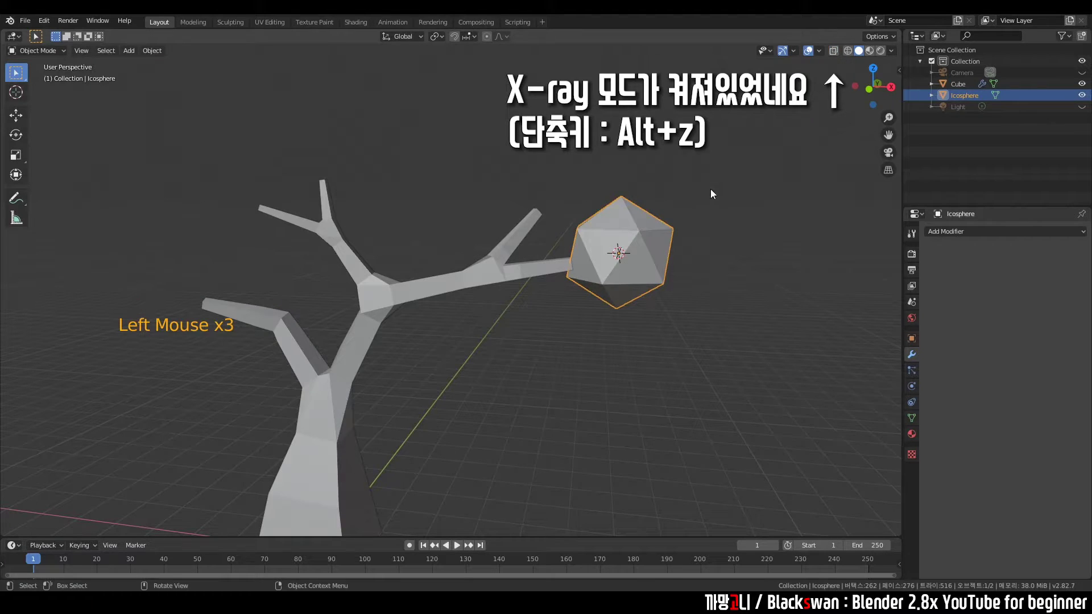
click(720, 160)
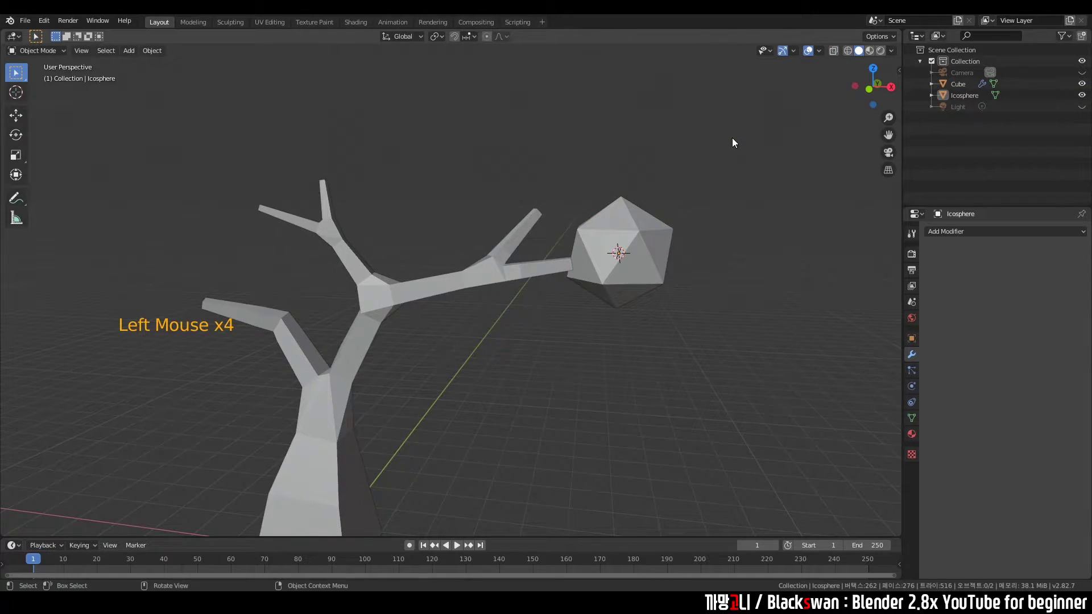
click(729, 156)
click(565, 274)
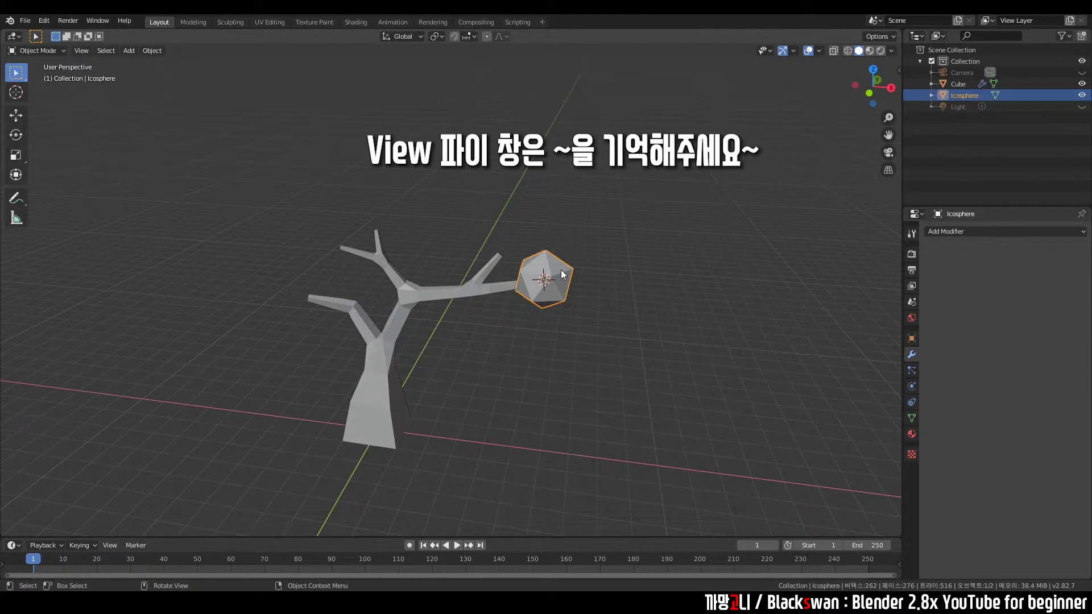
In front orthographic view, select the leftmost foliage sphere and scale it up
click(565, 199)
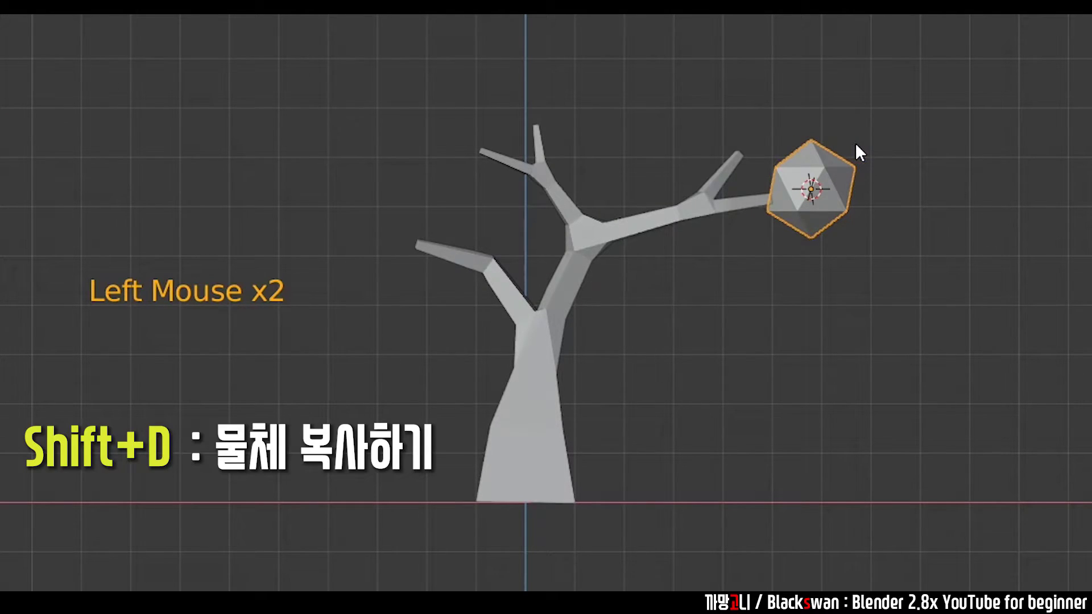
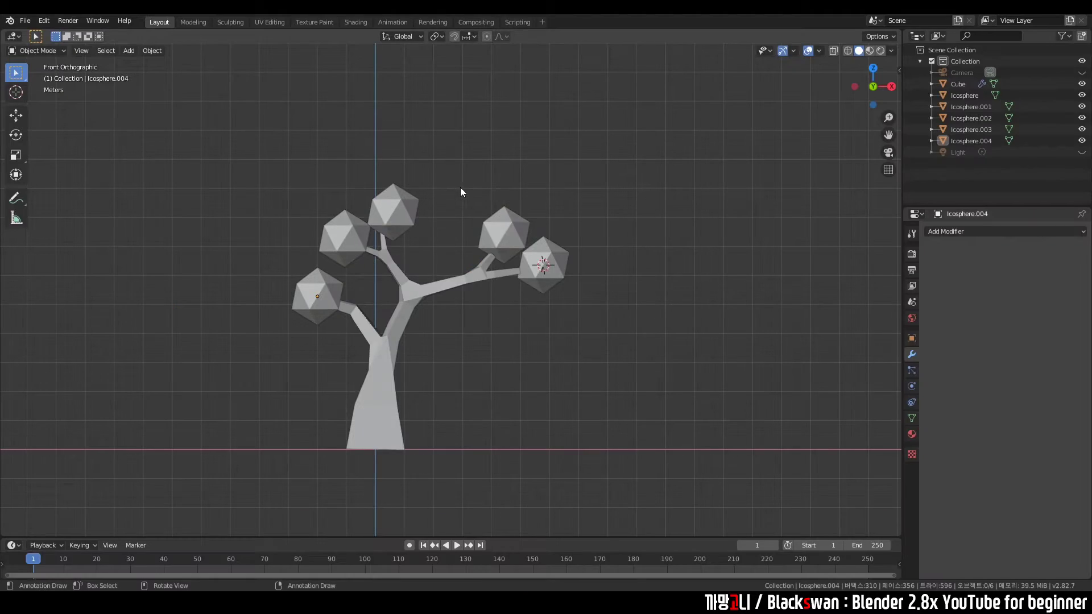
click(465, 192)
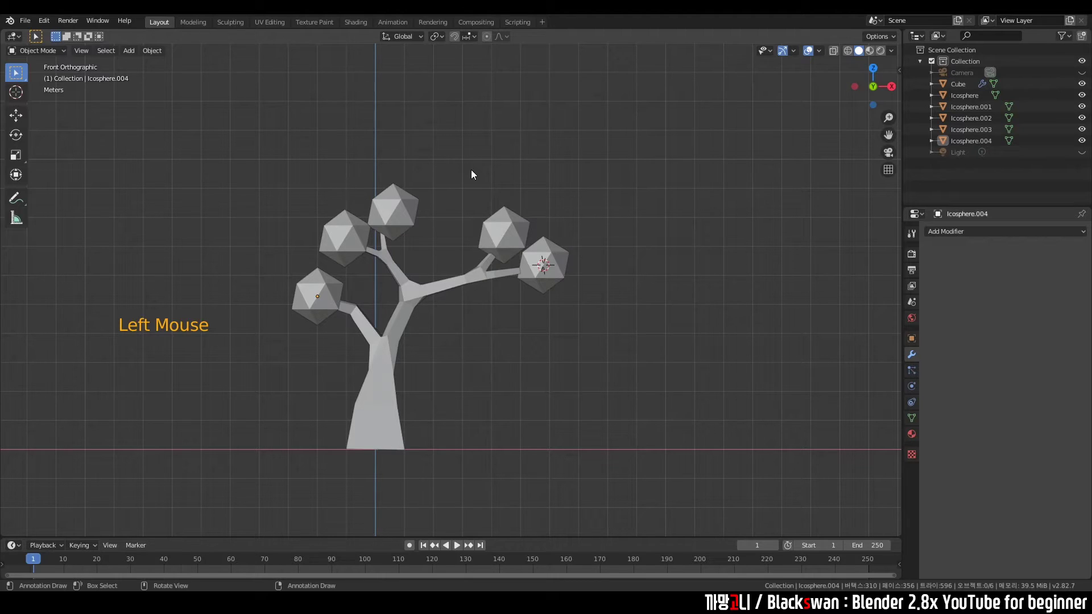
click(475, 175)
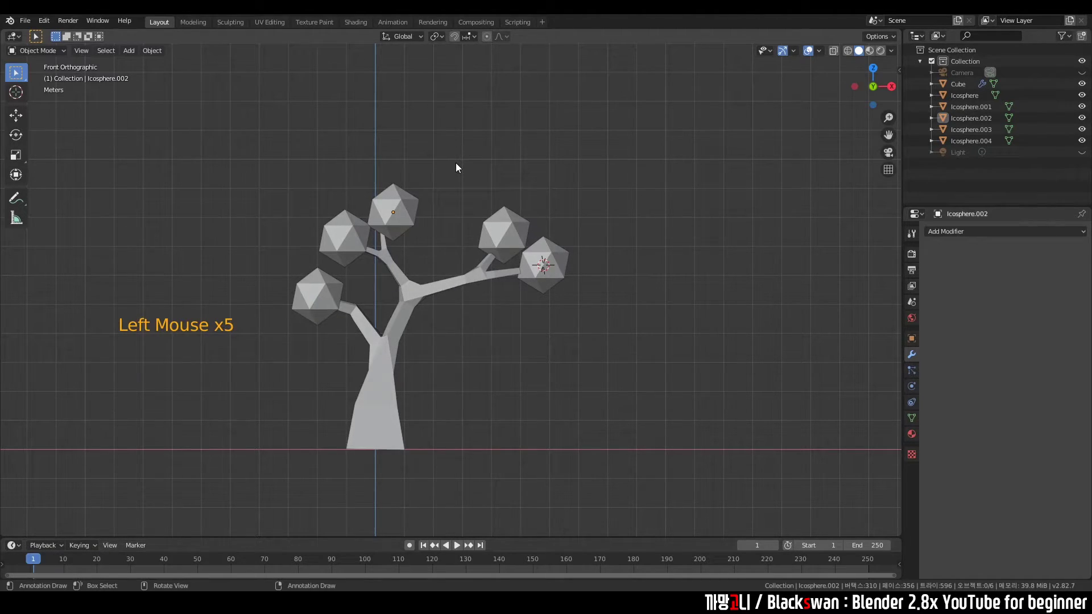
click(411, 208)
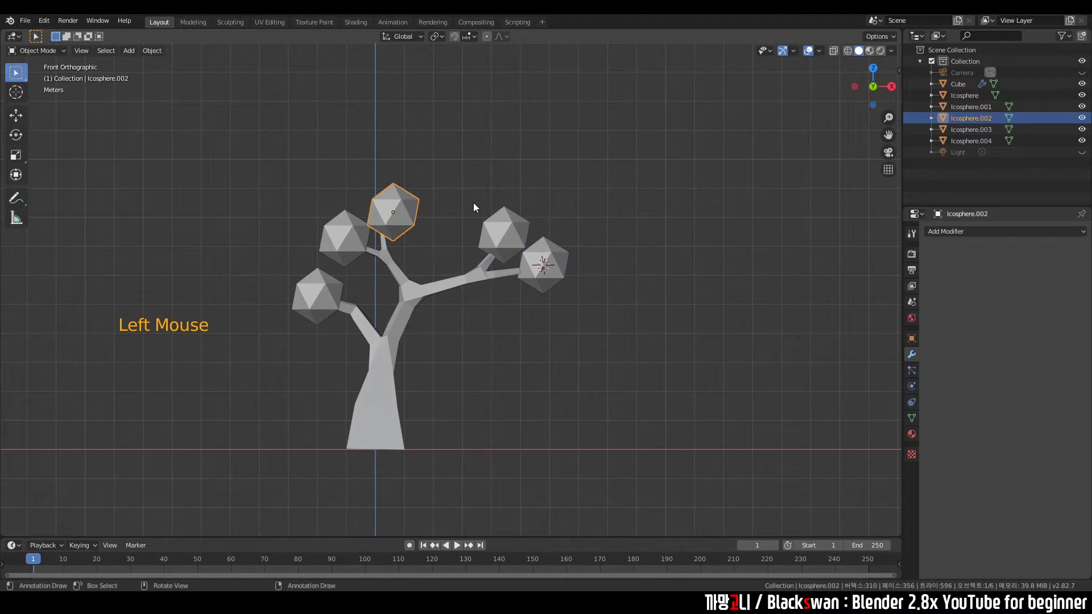
key(s)
click(568, 184)
Enlarge two more foliage spheres and duplicate the middle one with Shift+D
click(517, 238)
key(s)
click(490, 180)
click(350, 256)
key(s)
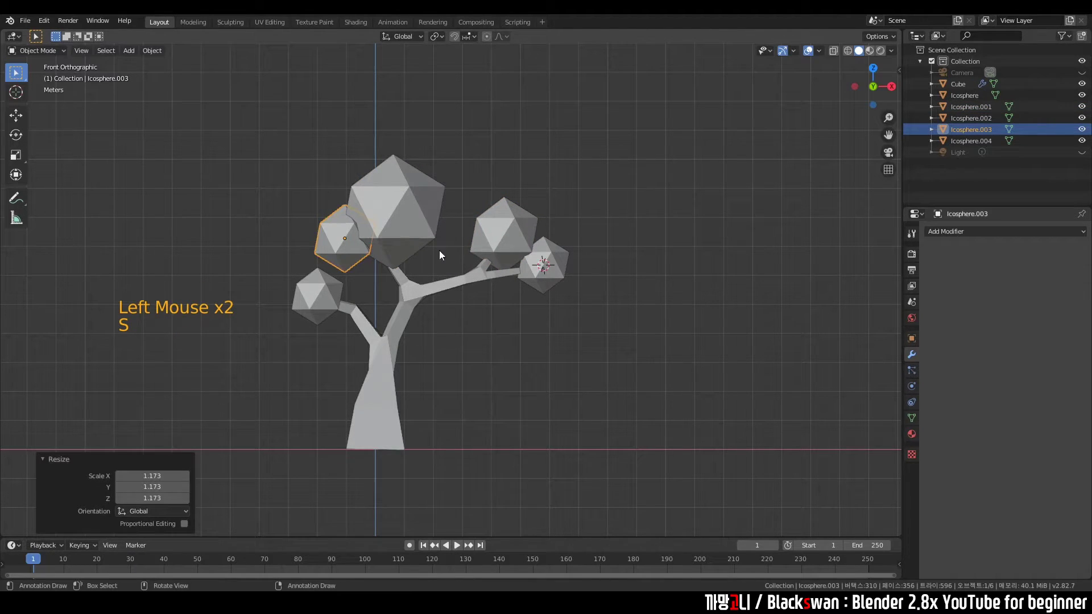
click(497, 235)
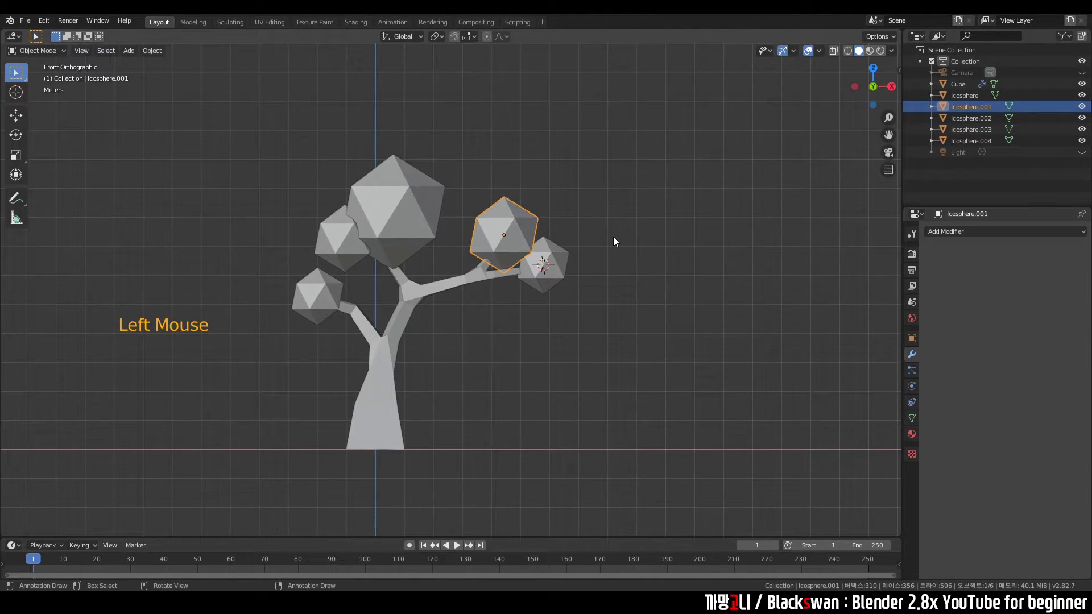
key(shift+d)
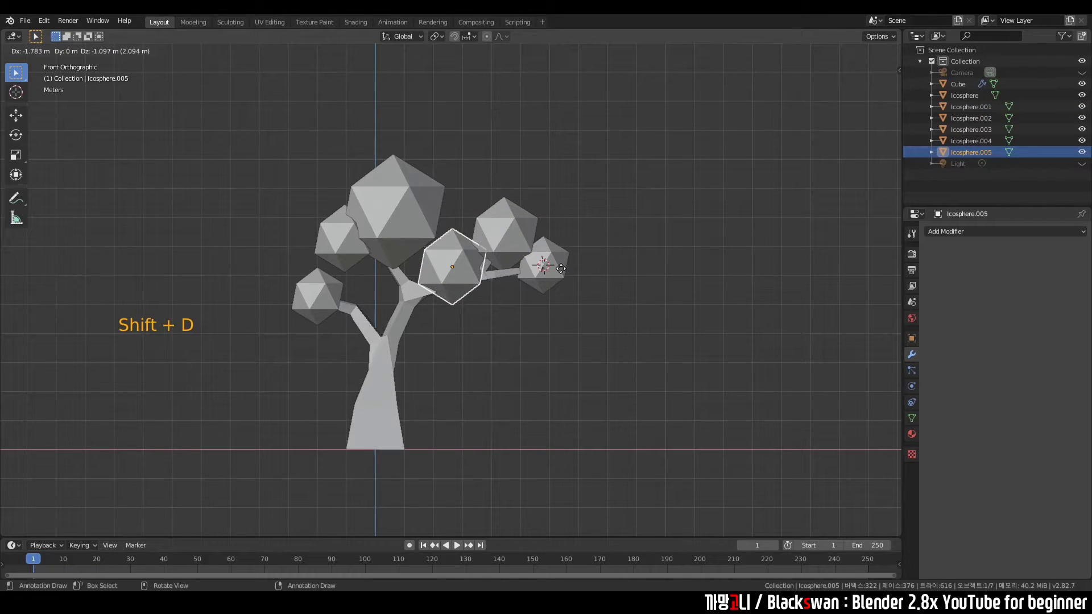
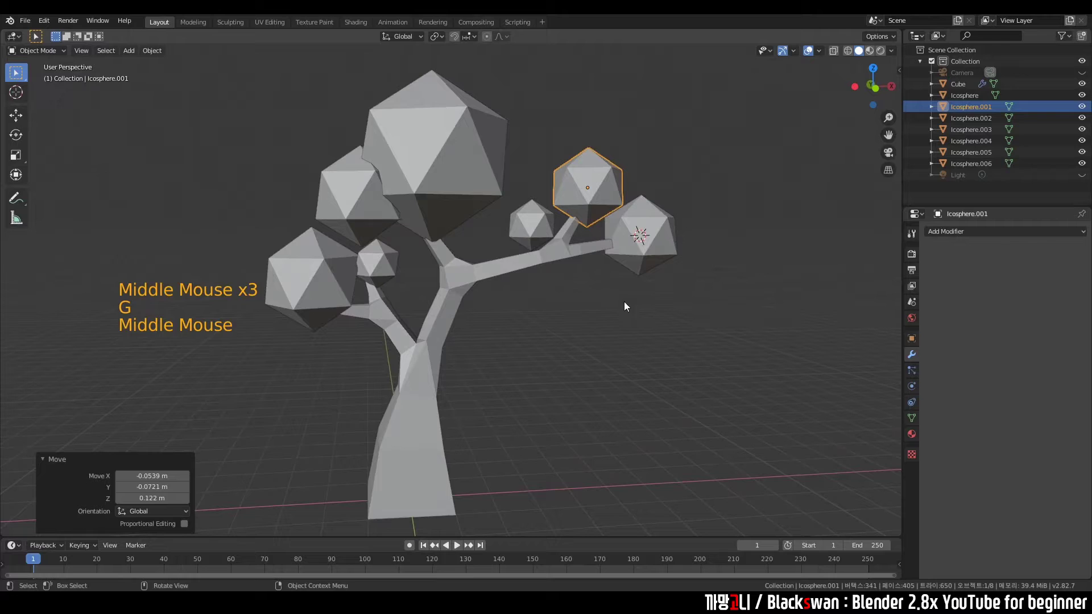
Settle the last clump's placement and line the view up on the tree's front
click(583, 203)
key(g)
click(514, 346)
middle_click(498, 335)
click(433, 202)
middle_click(486, 204)
key(g)
key(s)
key(g)
click(660, 264)
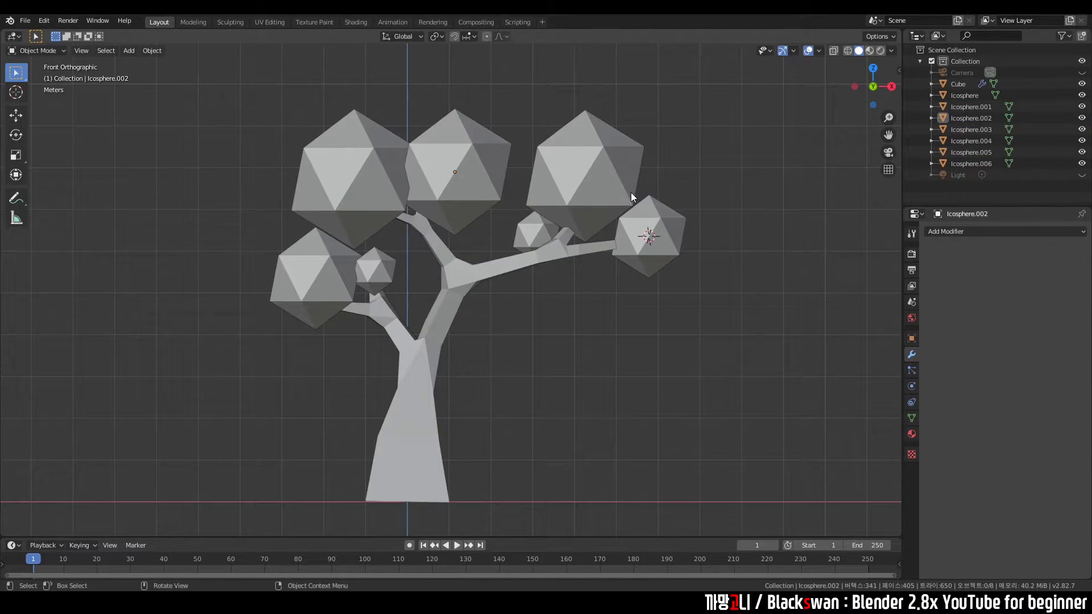
Shift-select all seven foliage icospheres into one combined selection
click(620, 191)
click(650, 245)
click(571, 194)
click(640, 242)
click(465, 177)
click(352, 196)
click(321, 289)
click(375, 272)
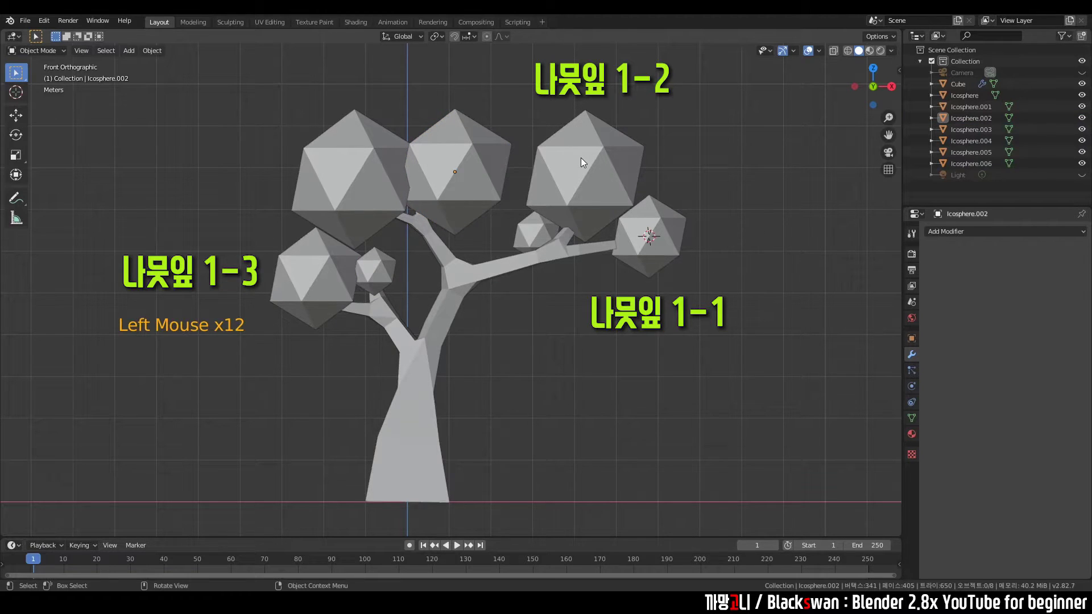
click(826, 387)
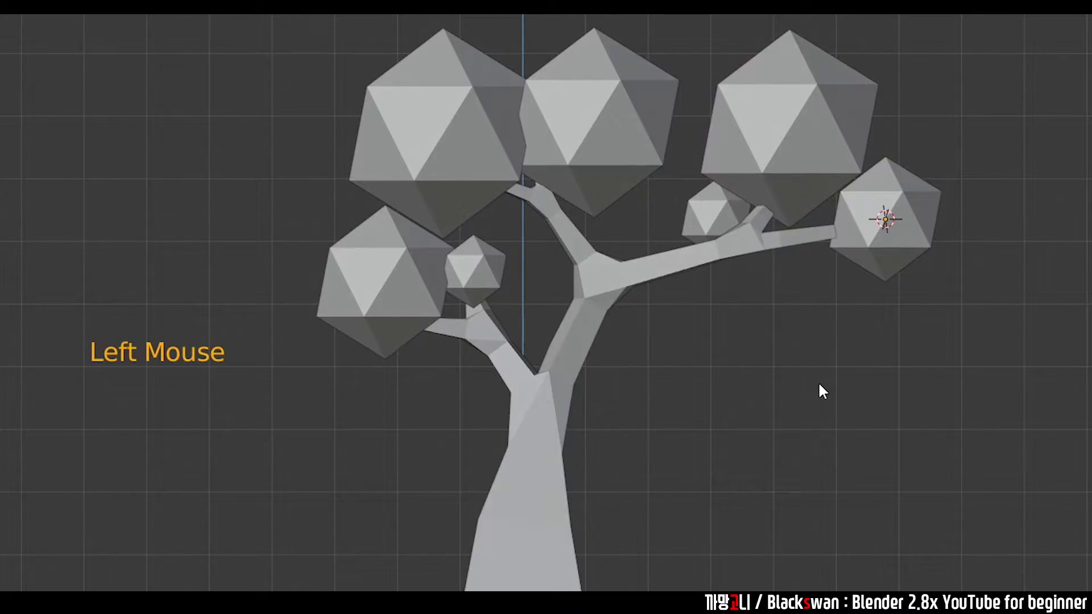
Run Object > Transform > Randomize Transform on the selected foliage spheres
click(821, 136)
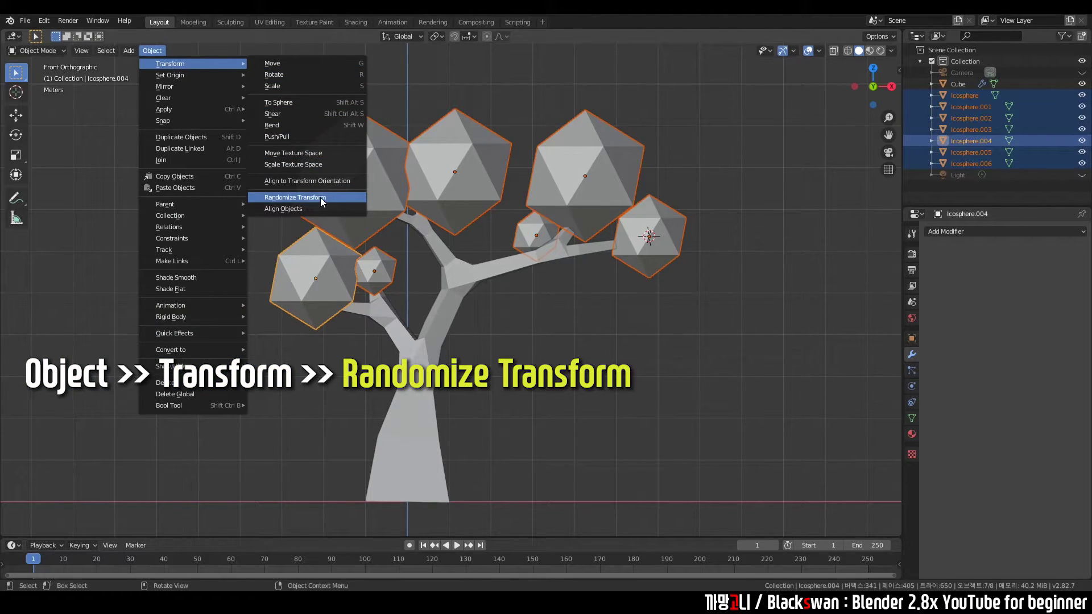
click(65, 525)
click(43, 534)
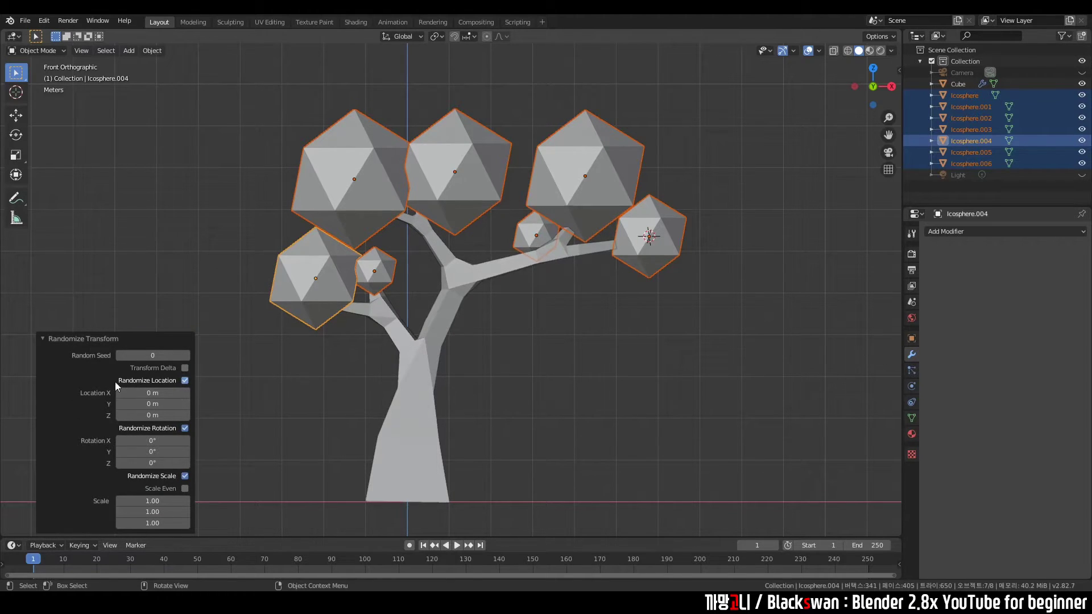
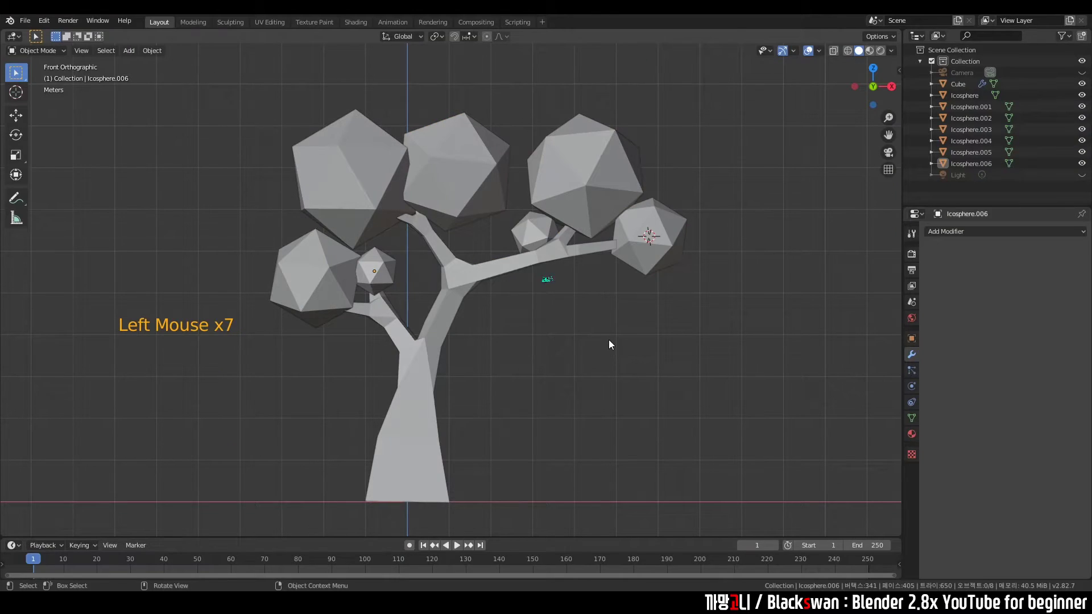
click(642, 253)
click(594, 205)
click(522, 238)
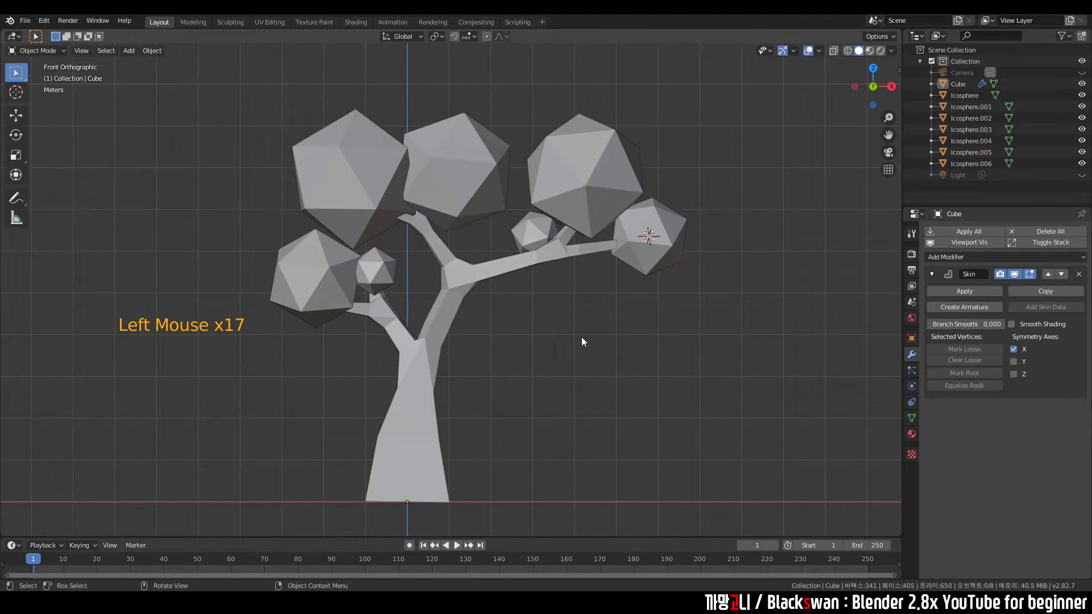
click(582, 353)
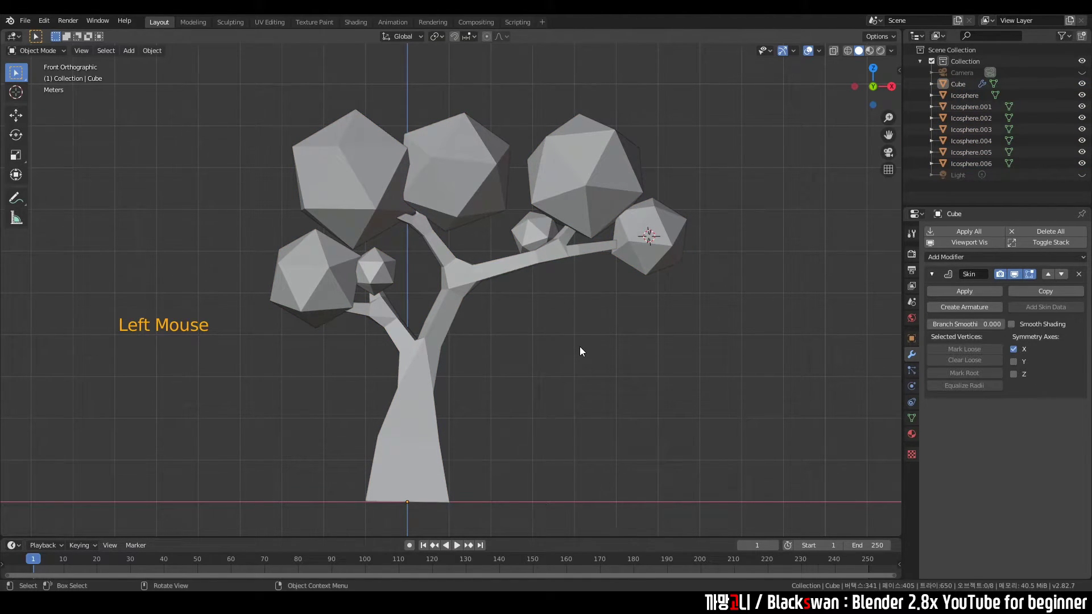
click(722, 472)
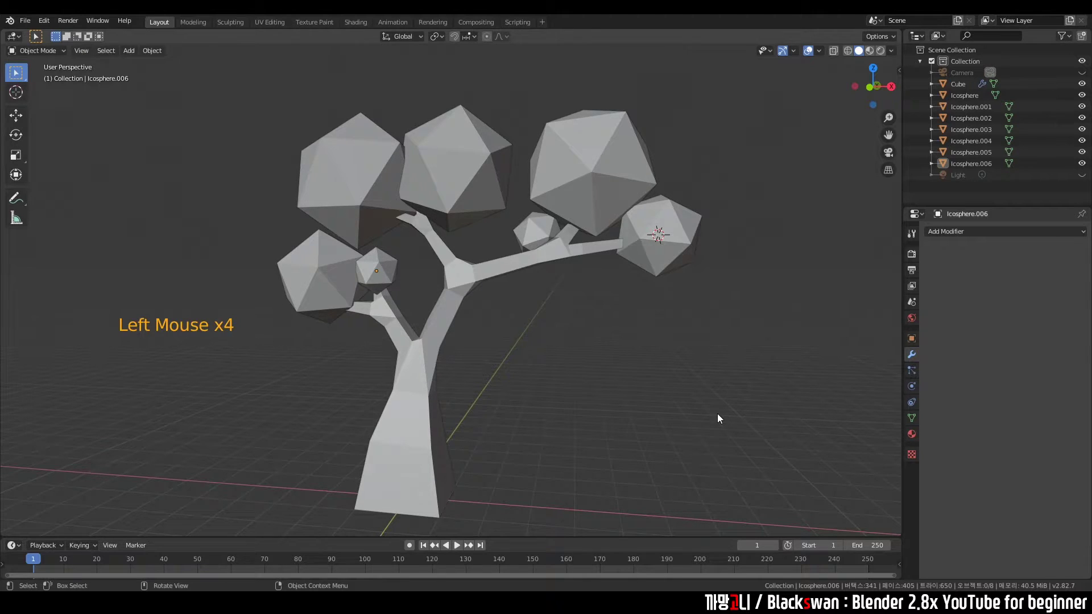
click(747, 99)
click(725, 363)
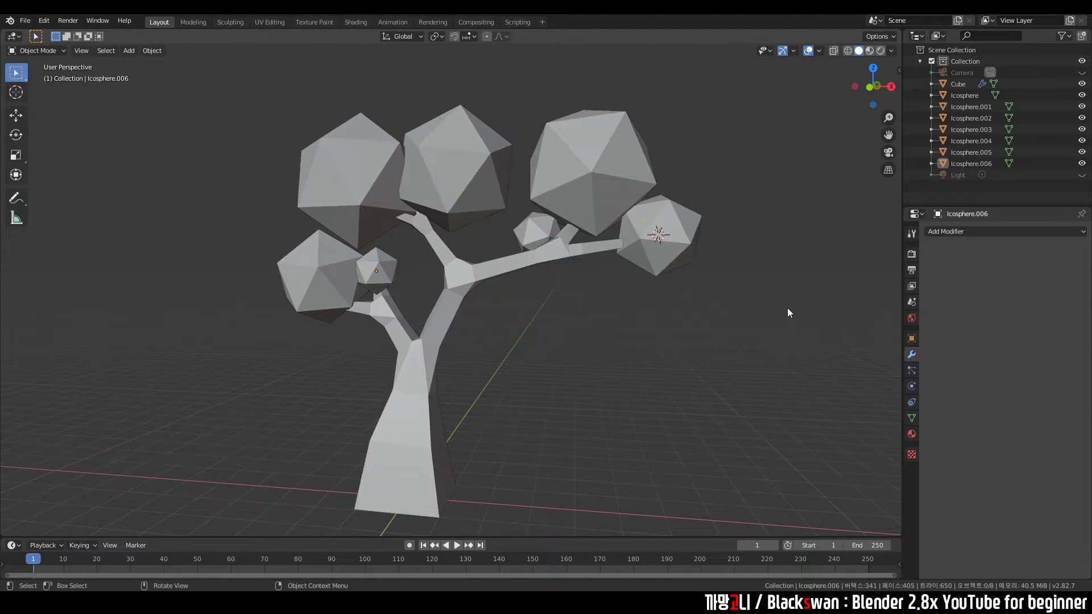
click(791, 309)
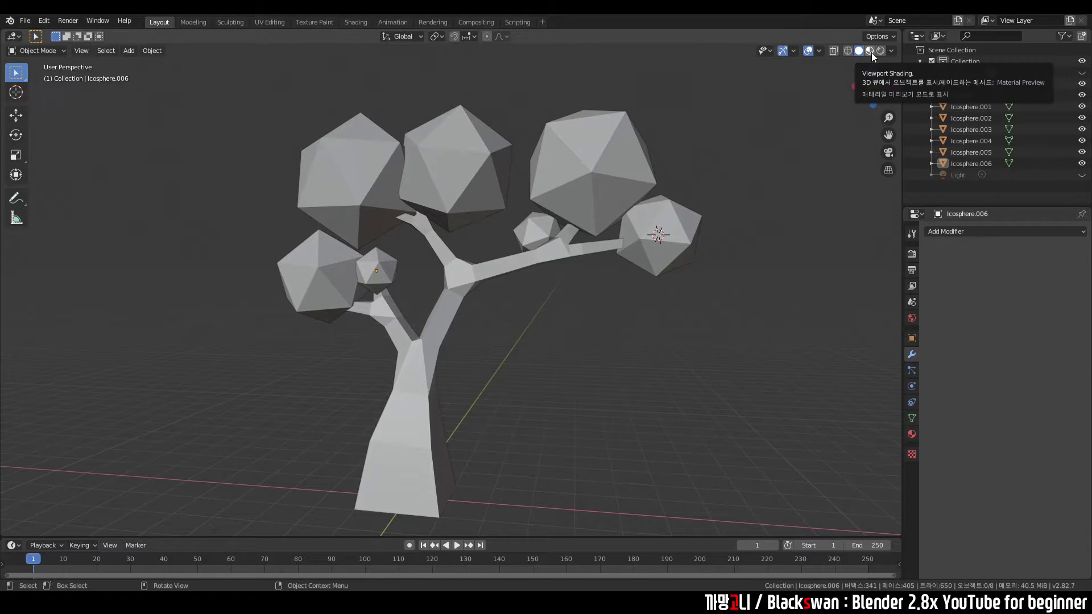
Switch to Material Preview shading, clear the selection and select the trunk with Material Properties shown
click(875, 59)
click(769, 243)
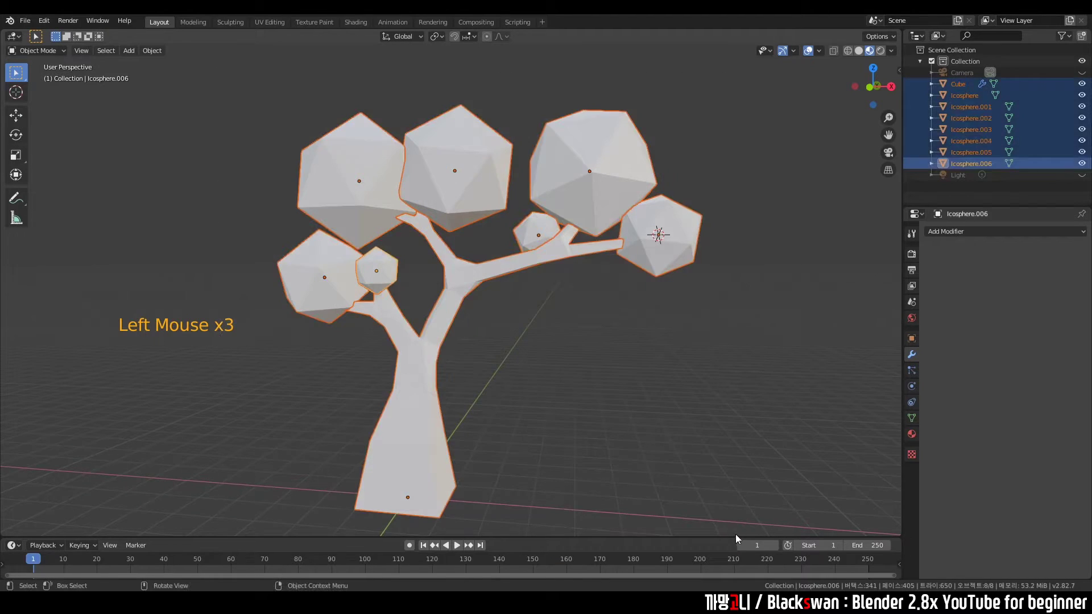
click(706, 400)
click(224, 112)
click(211, 87)
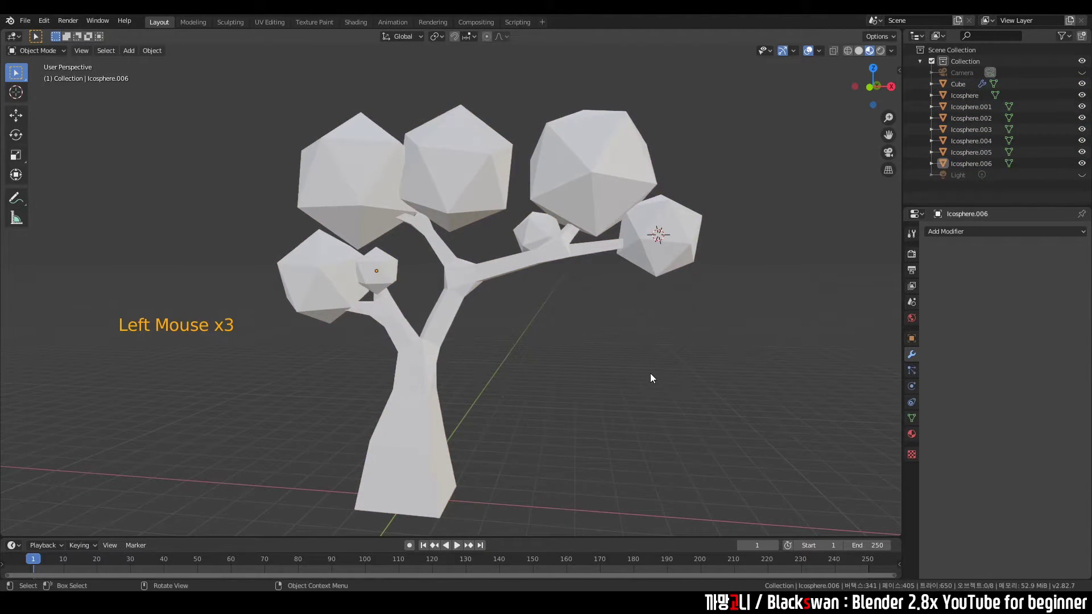
click(638, 370)
click(420, 442)
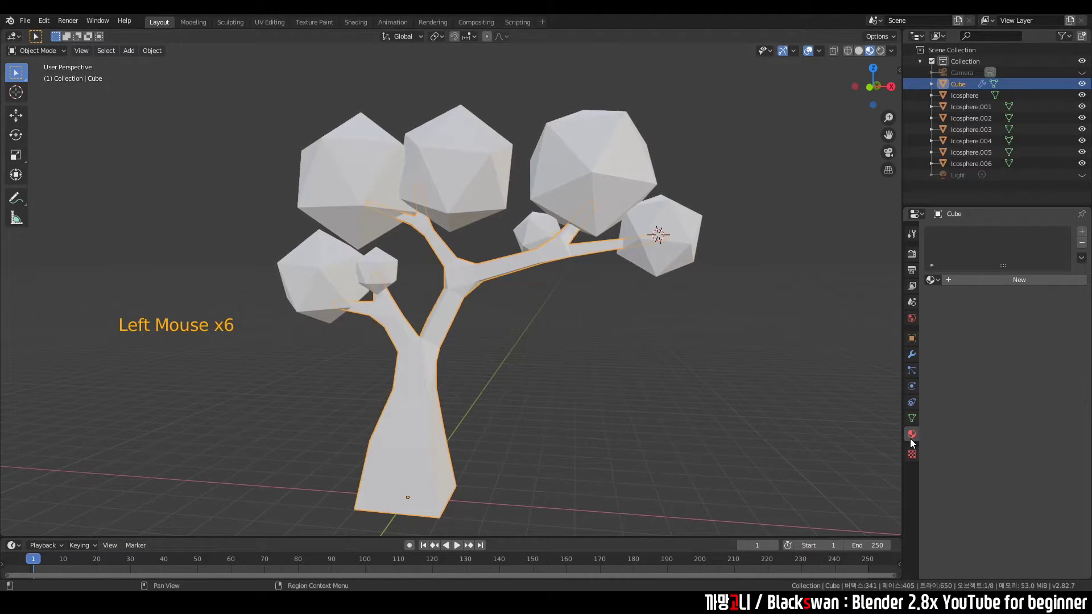
Create a new trunk material, rename it Brown and give it a brown base colour
click(1023, 289)
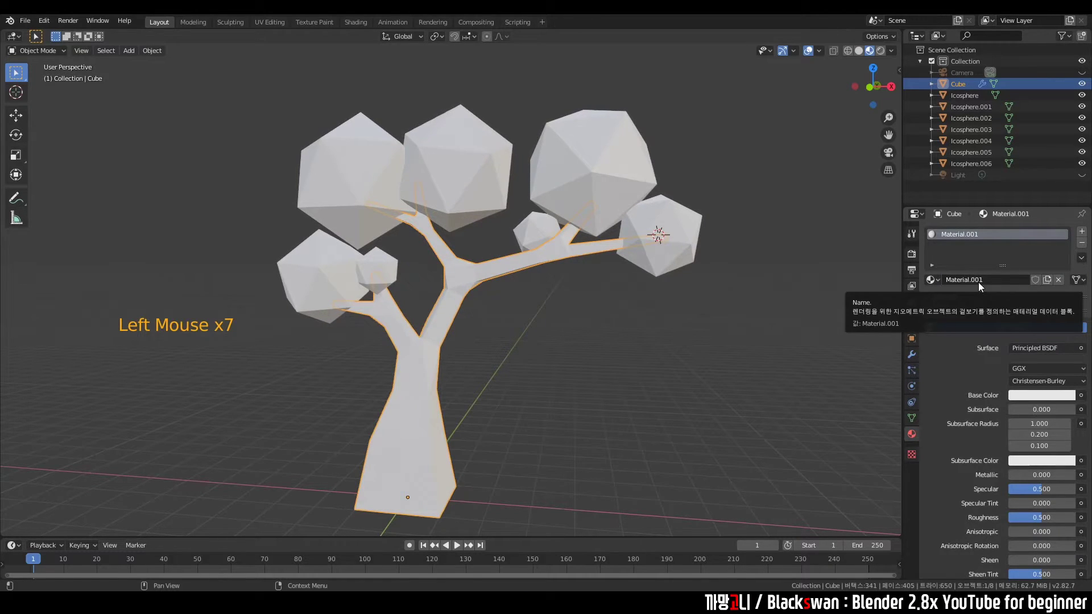
click(981, 287)
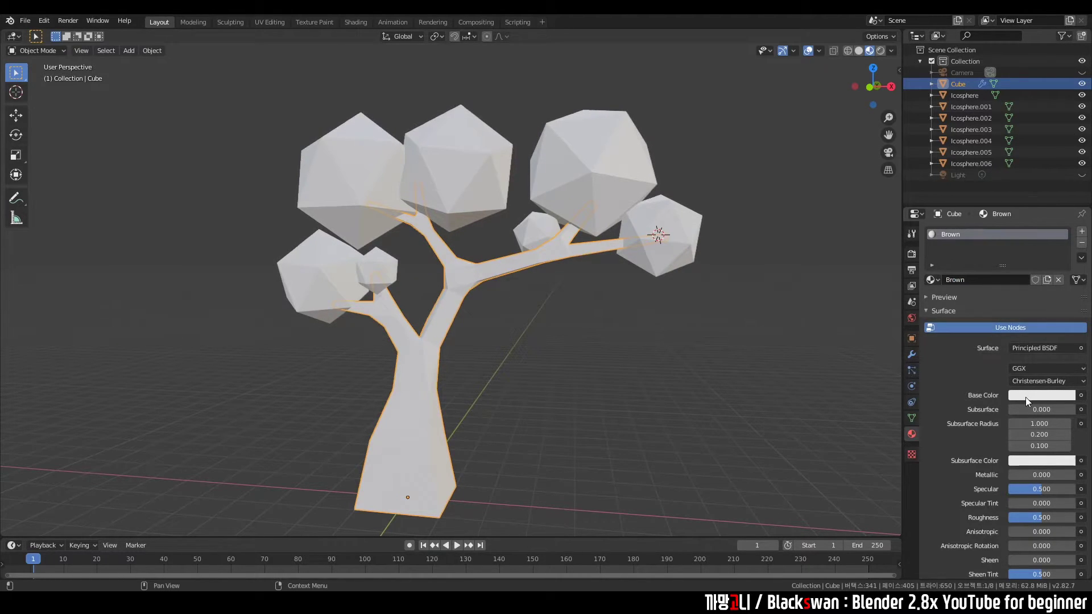
click(1031, 396)
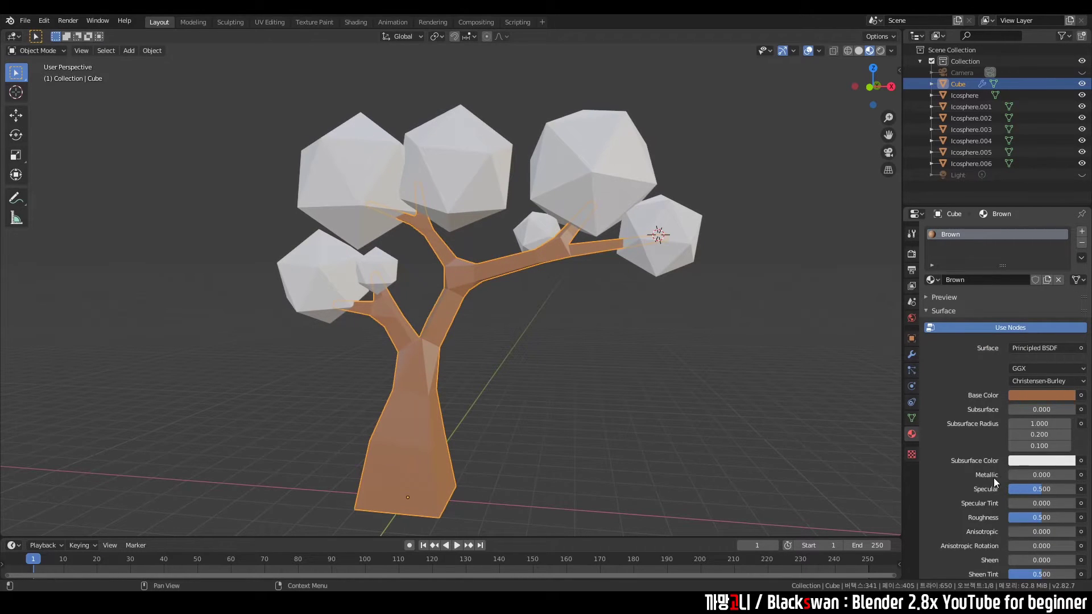
scroll(down, 3)
click(650, 410)
Raise the Brown material's Roughness from 0.5 to the maximum 1.0
scroll(down, 3)
scroll(up, 3)
middle_click(510, 343)
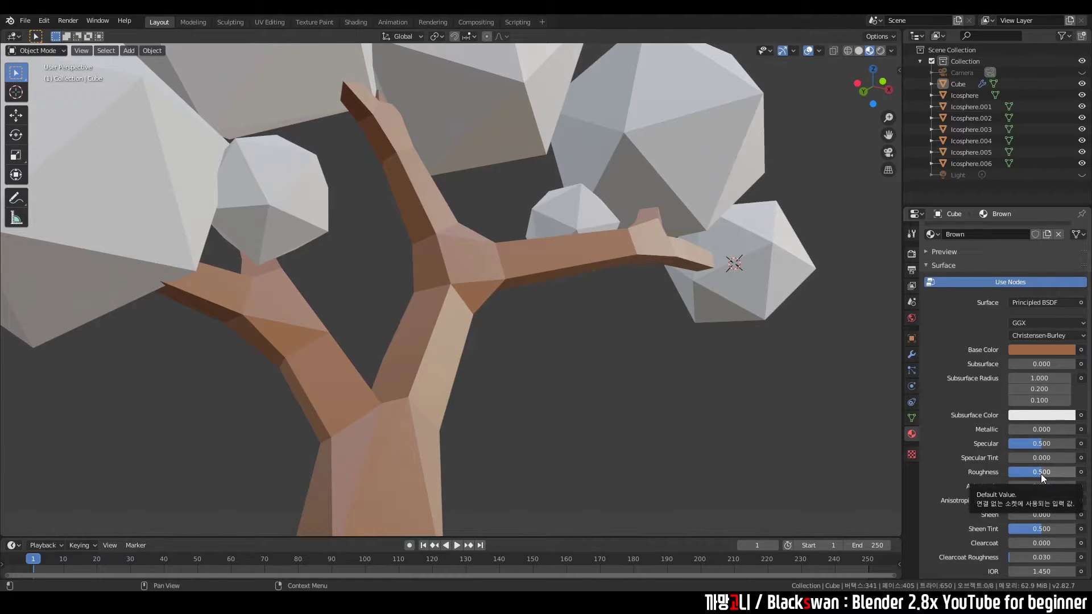
click(1041, 477)
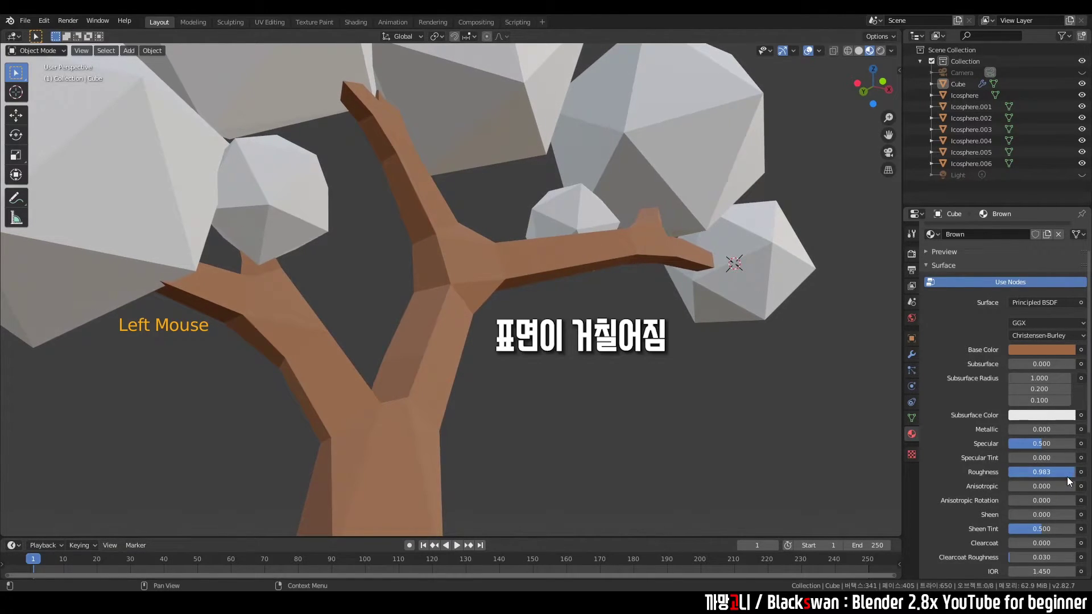
click(1056, 476)
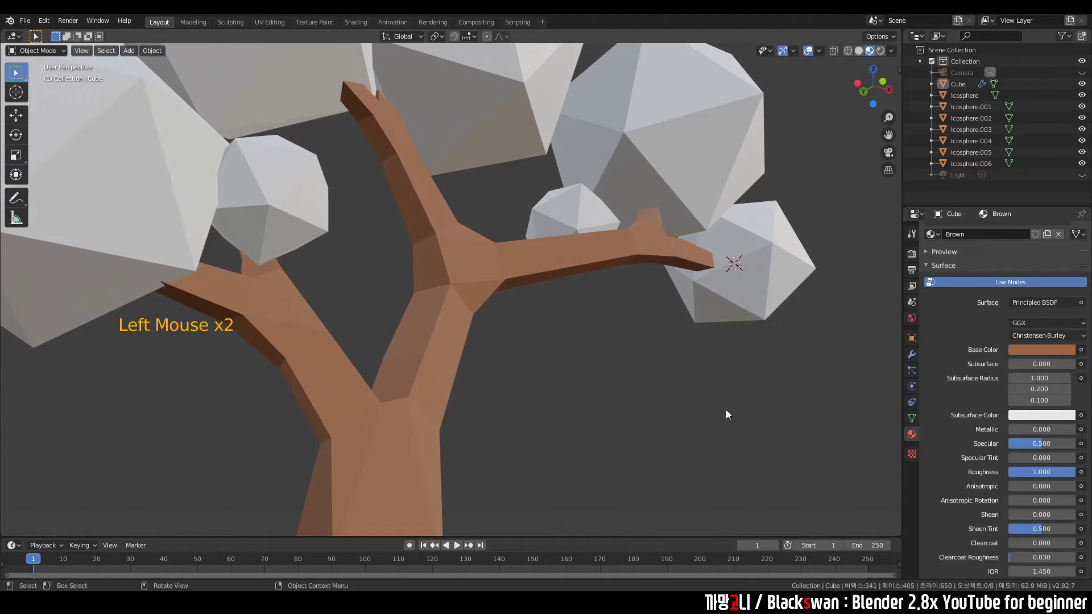
middle_click(660, 411)
Give the right icosphere a new material Green_1 with green base colour and roughness about 0.92
click(503, 247)
click(561, 203)
click(594, 238)
scroll(down, 3)
middle_click(593, 376)
click(704, 245)
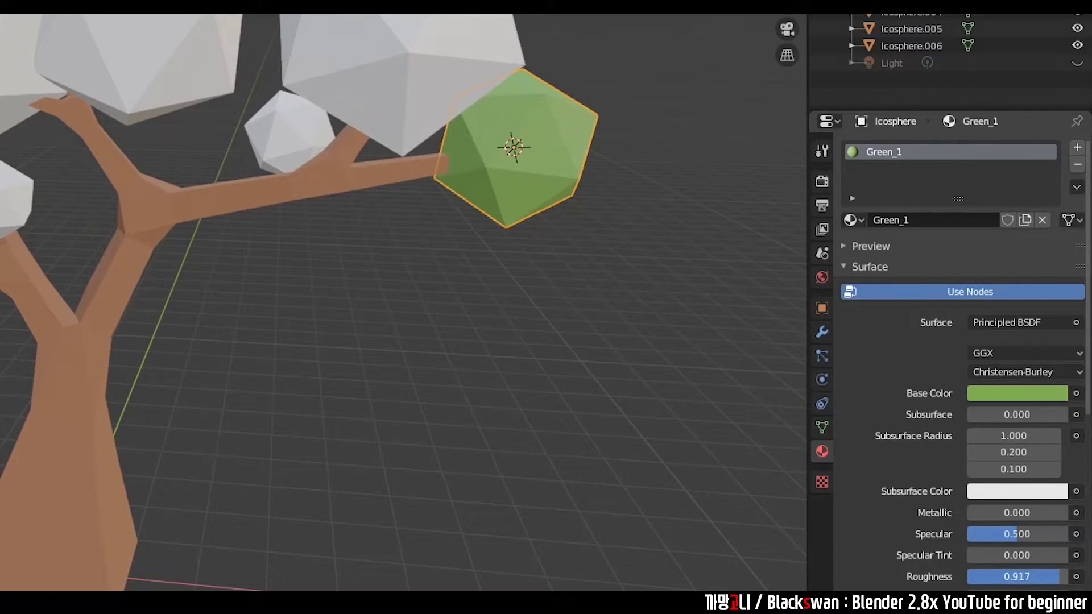
click(565, 274)
scroll(down, 3)
click(468, 195)
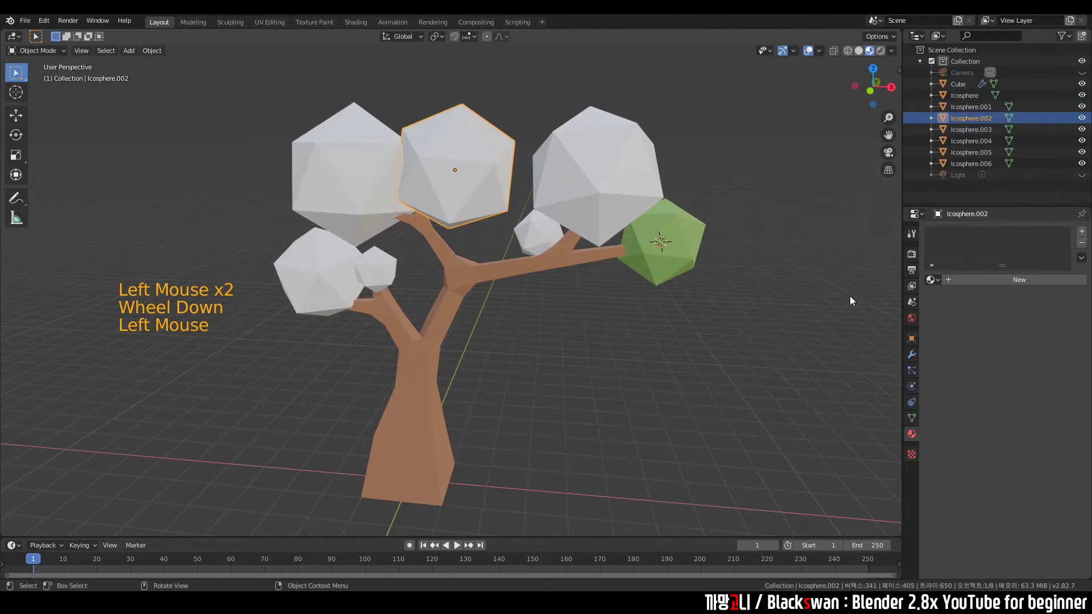
Assign the existing Green_1 material to Icosphere.002 from the material browse list
click(720, 342)
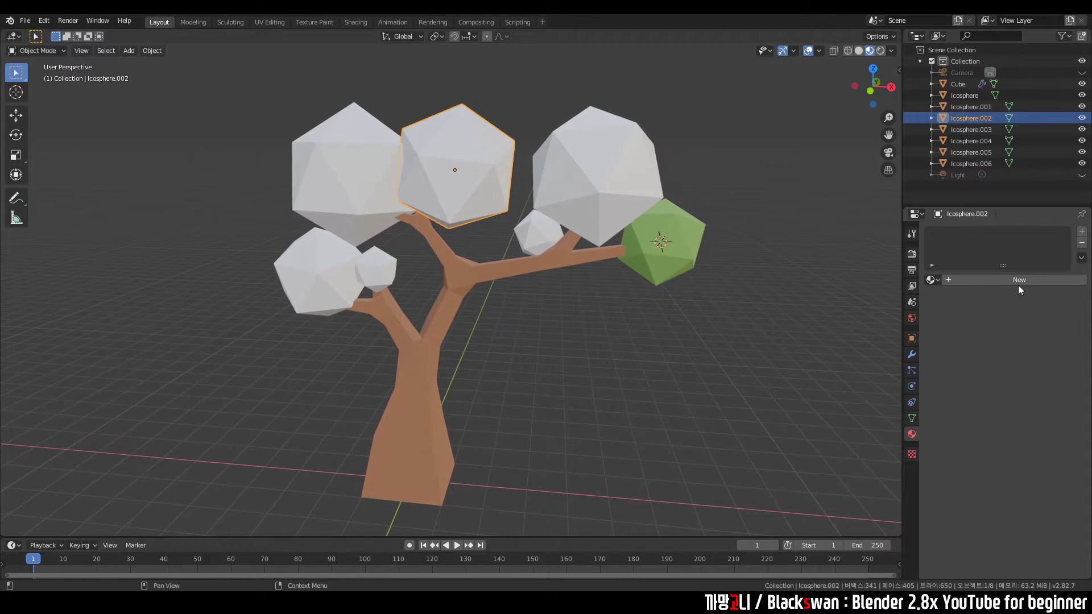
click(584, 301)
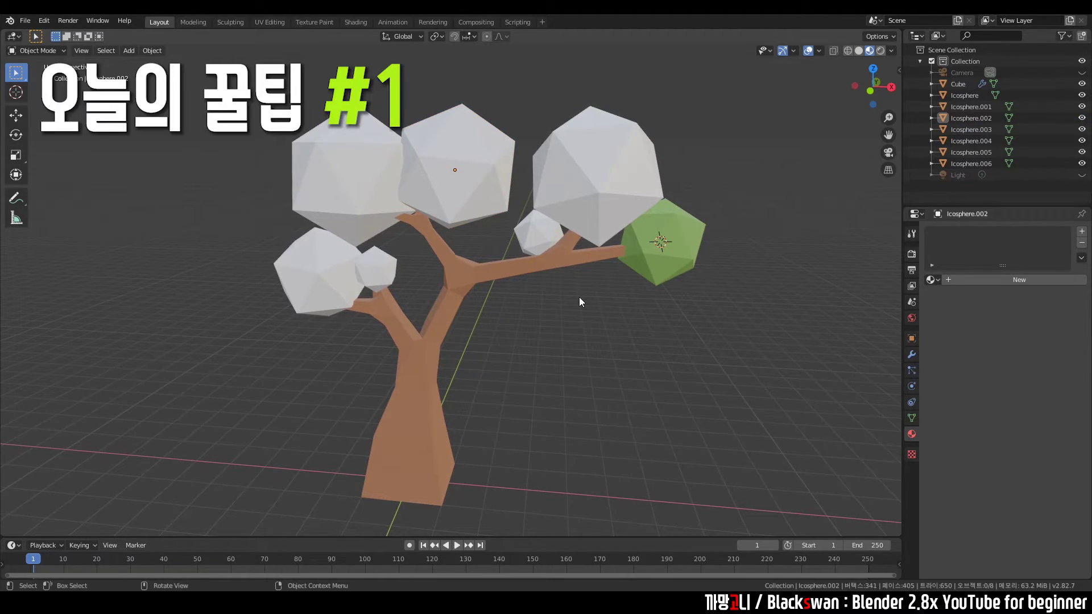
click(601, 291)
click(477, 183)
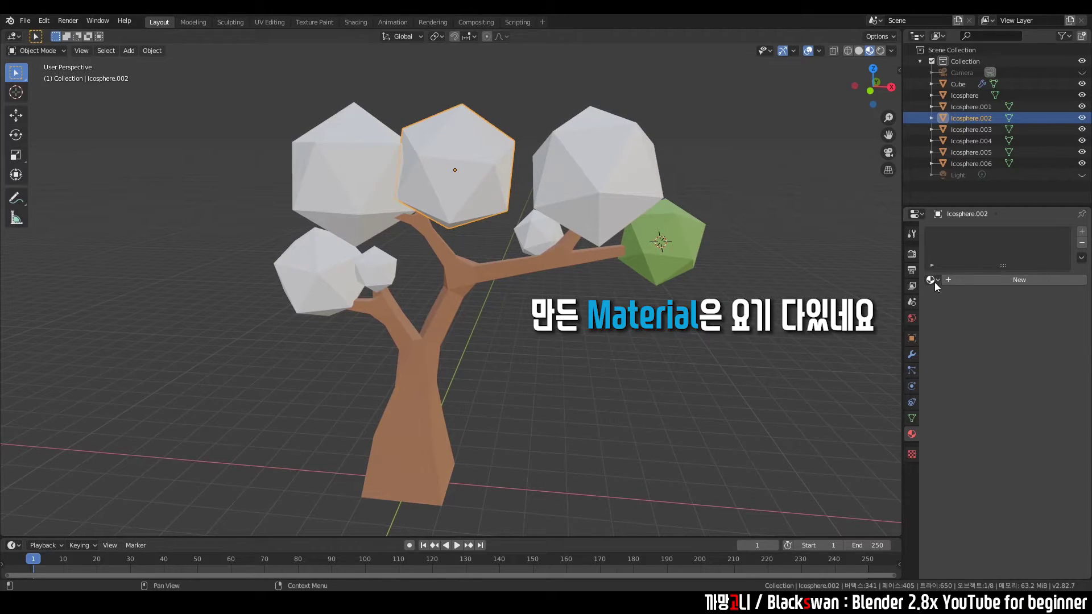
click(937, 287)
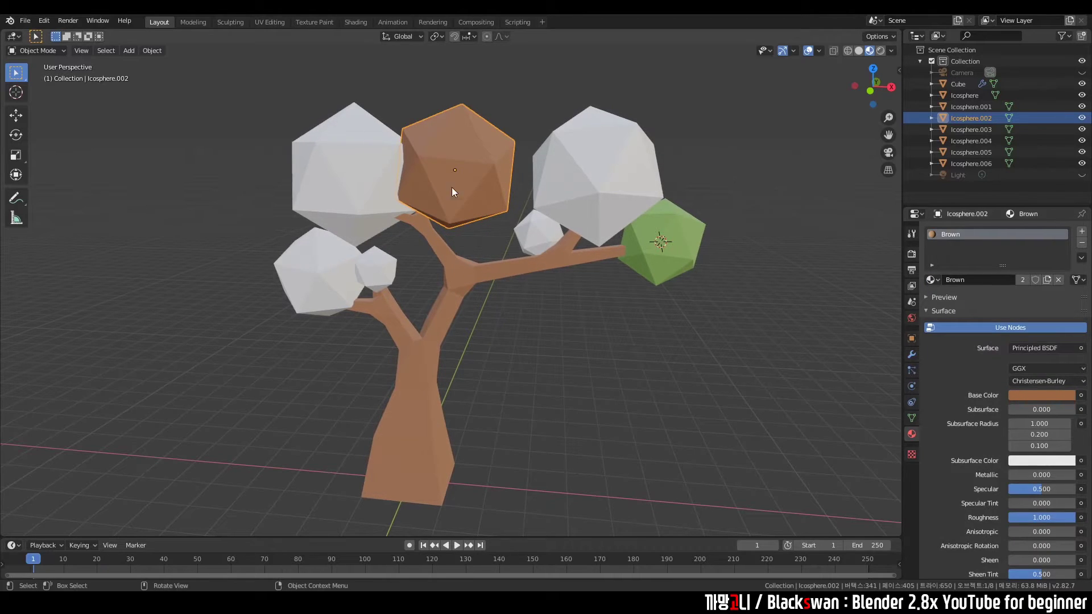
click(941, 287)
click(519, 112)
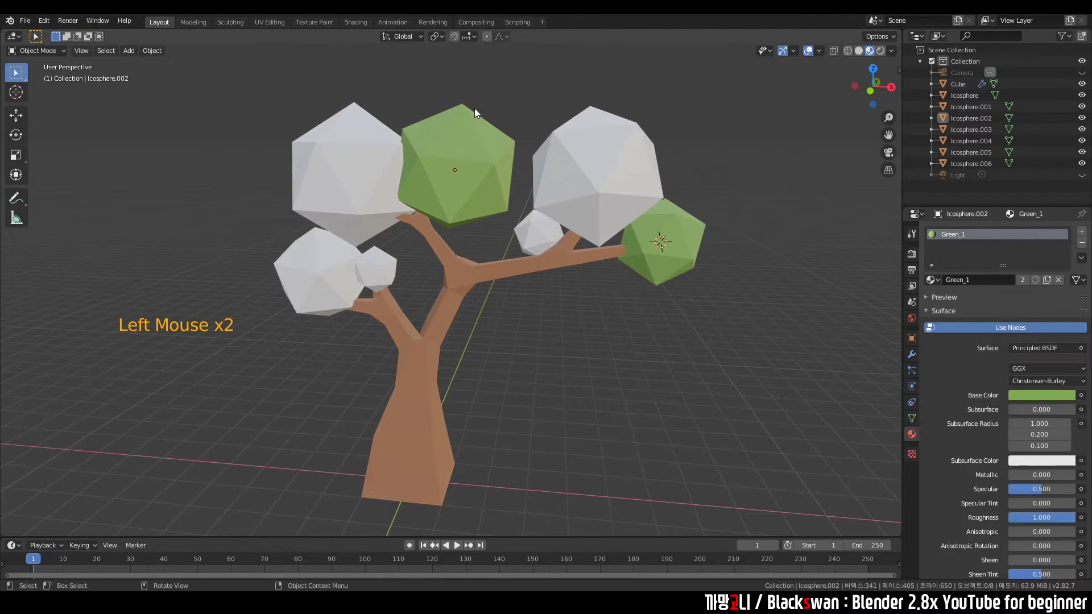
Shift-select the other icospheres meant to be green, keeping the green one active
click(528, 112)
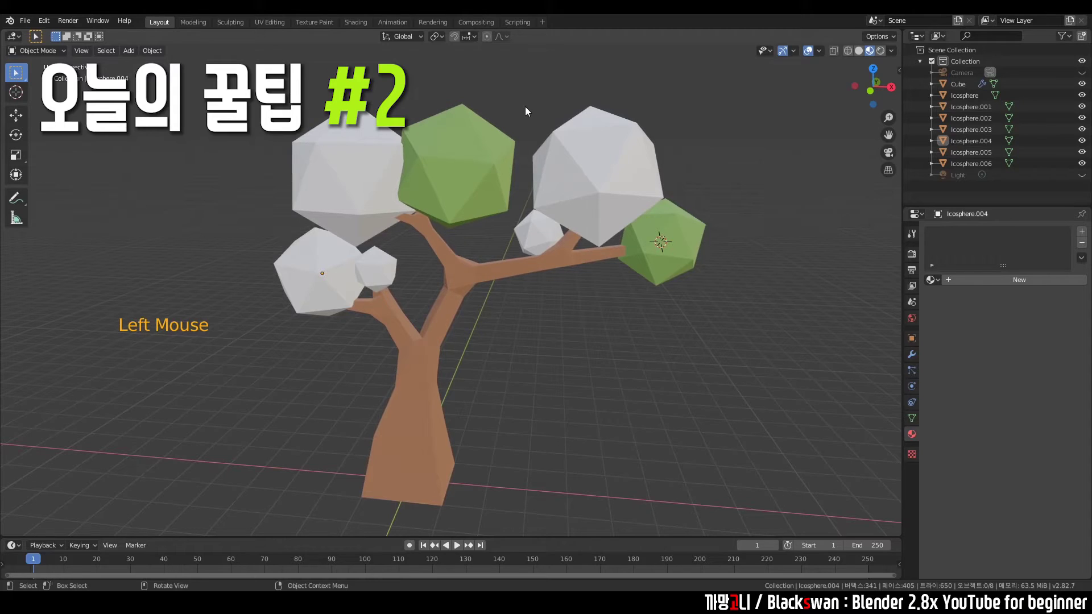
click(527, 113)
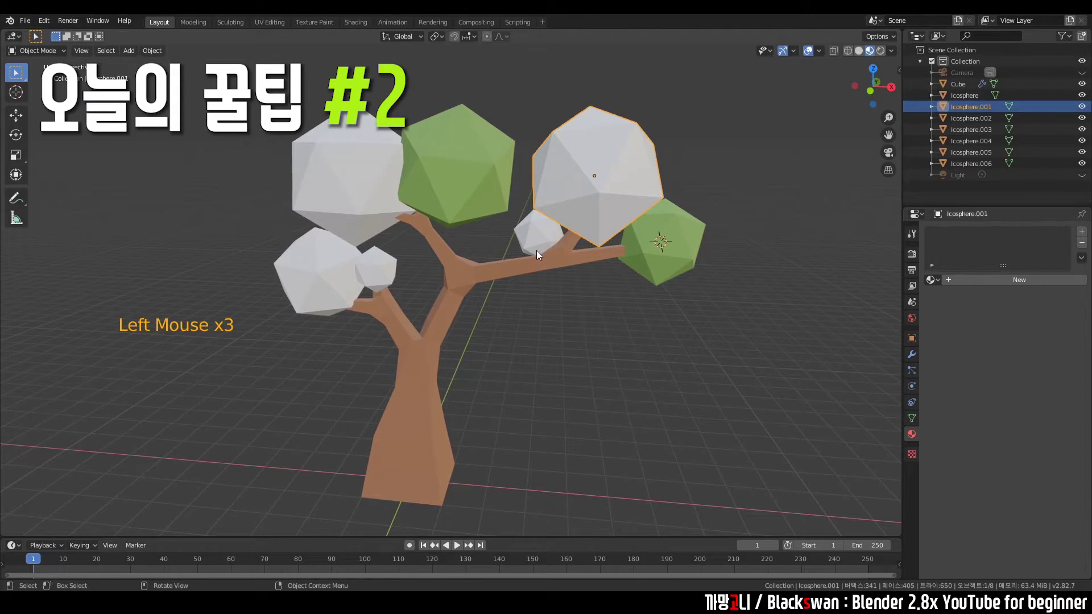
click(544, 245)
click(370, 198)
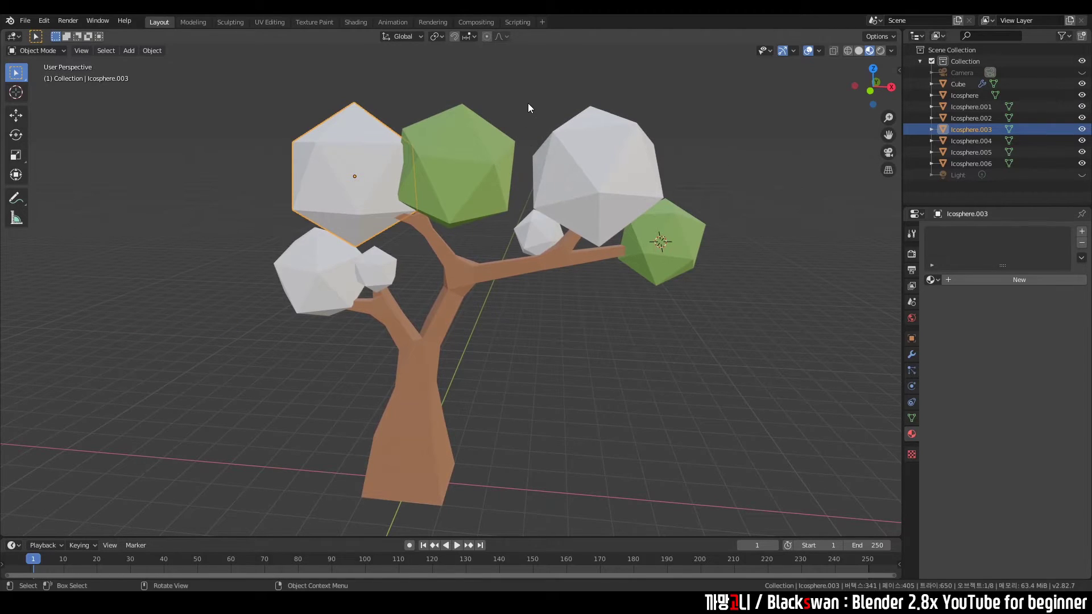
click(539, 103)
click(527, 105)
click(390, 274)
double_click(390, 274)
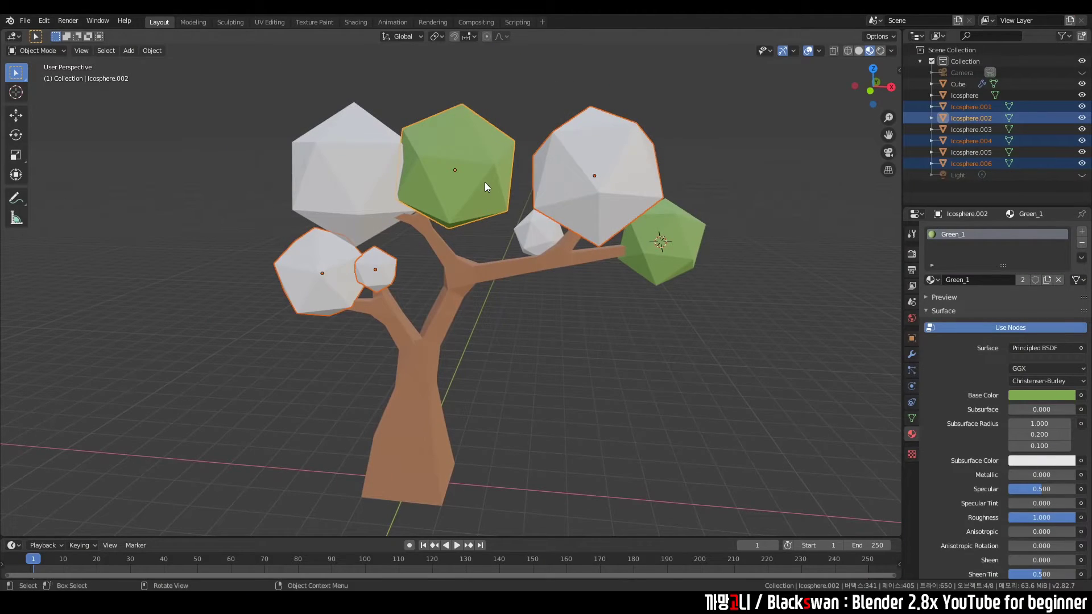
Link the Green_1 material to all selected icospheres via Ctrl+L > Materials
key(ctrl+l)
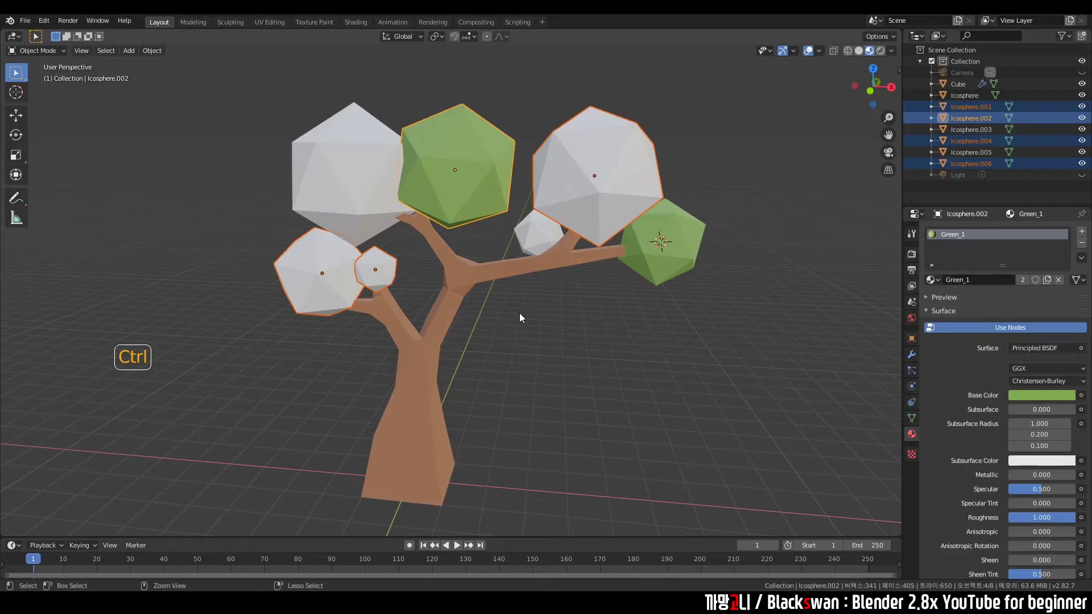
key(ctrl+l)
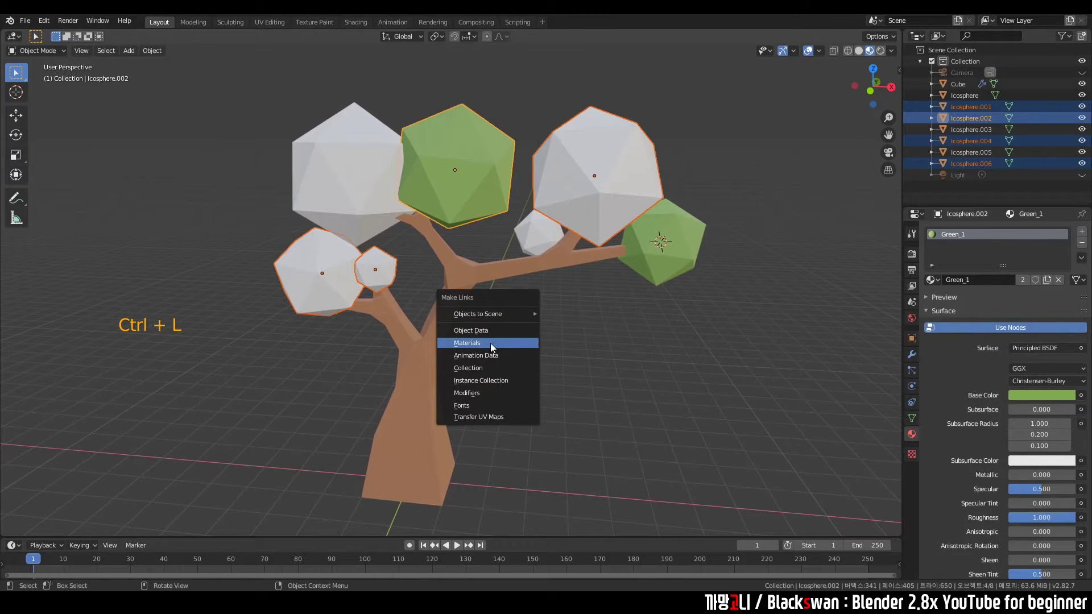
click(578, 316)
click(598, 177)
click(345, 292)
click(483, 155)
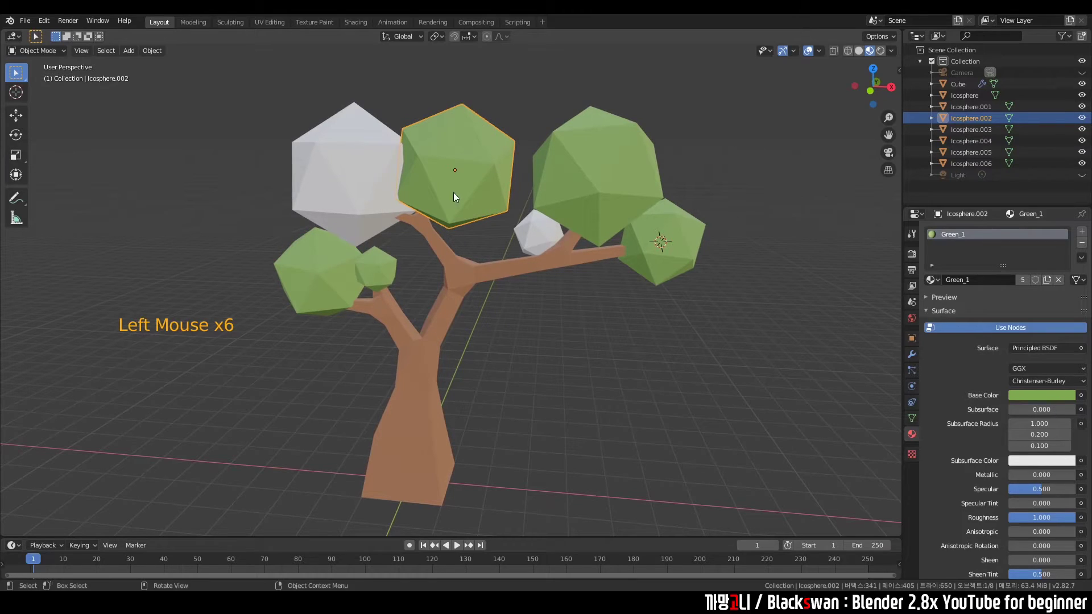
Give the small branch icosphere a new material Green_2 with pale-yellow base colour and raised roughness
click(599, 160)
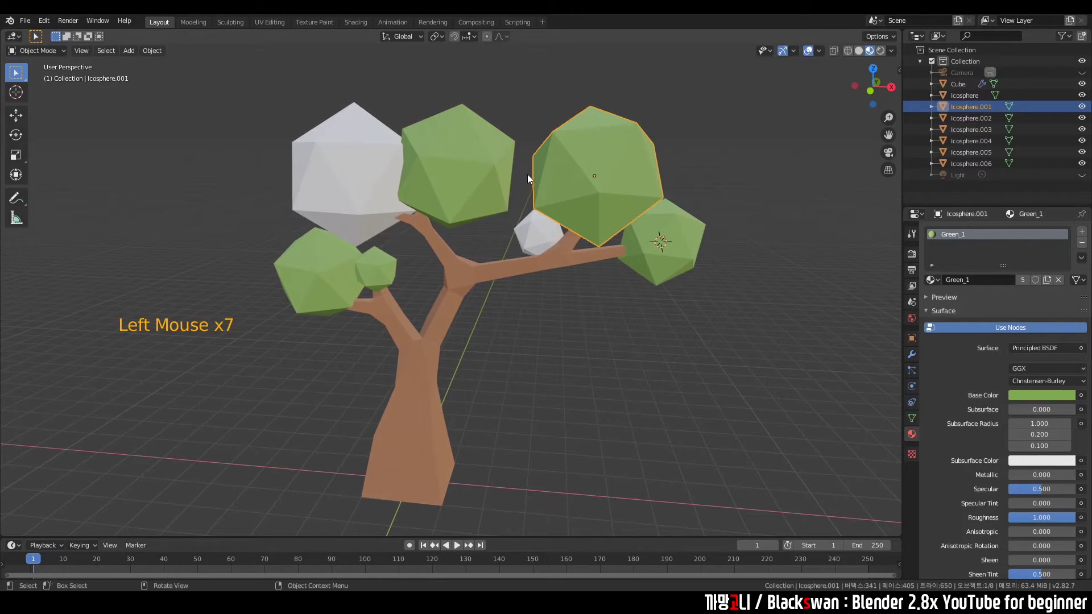
click(462, 186)
click(574, 360)
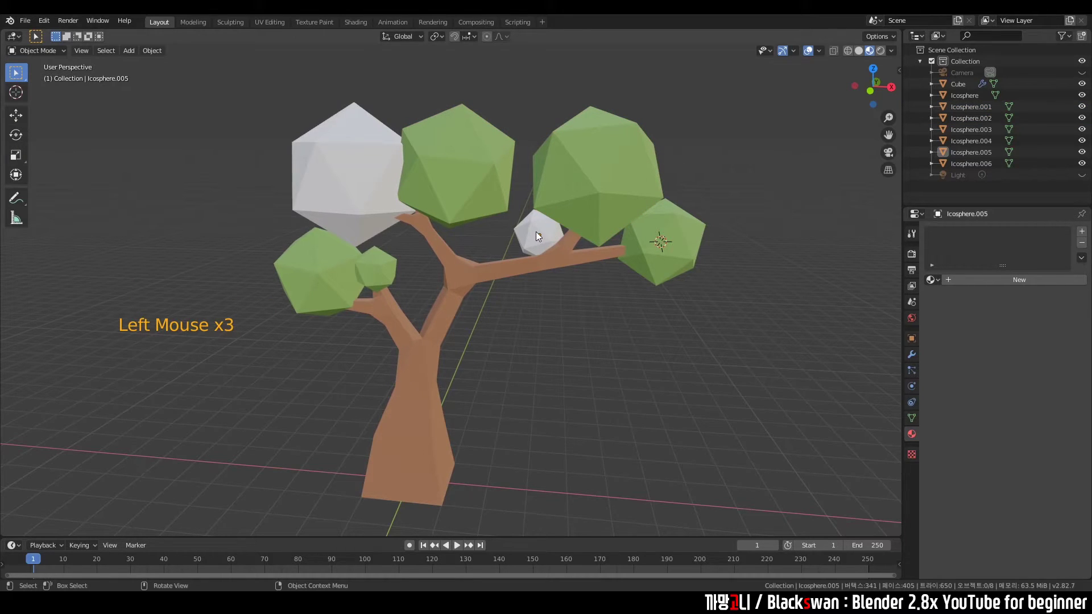
click(541, 233)
click(1011, 287)
click(967, 283)
key(e)
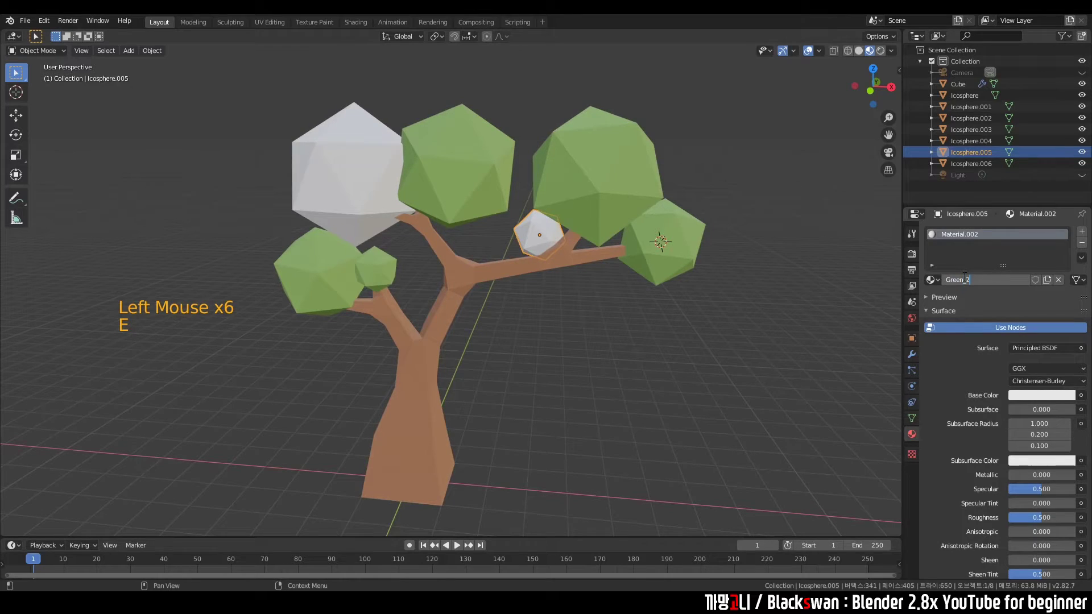
click(1043, 399)
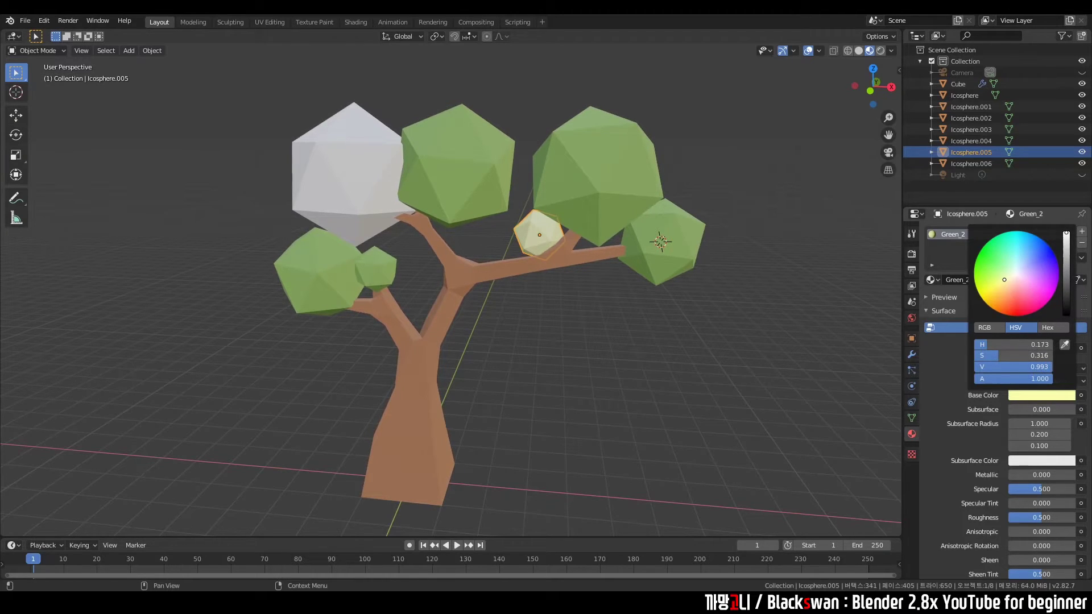
click(650, 336)
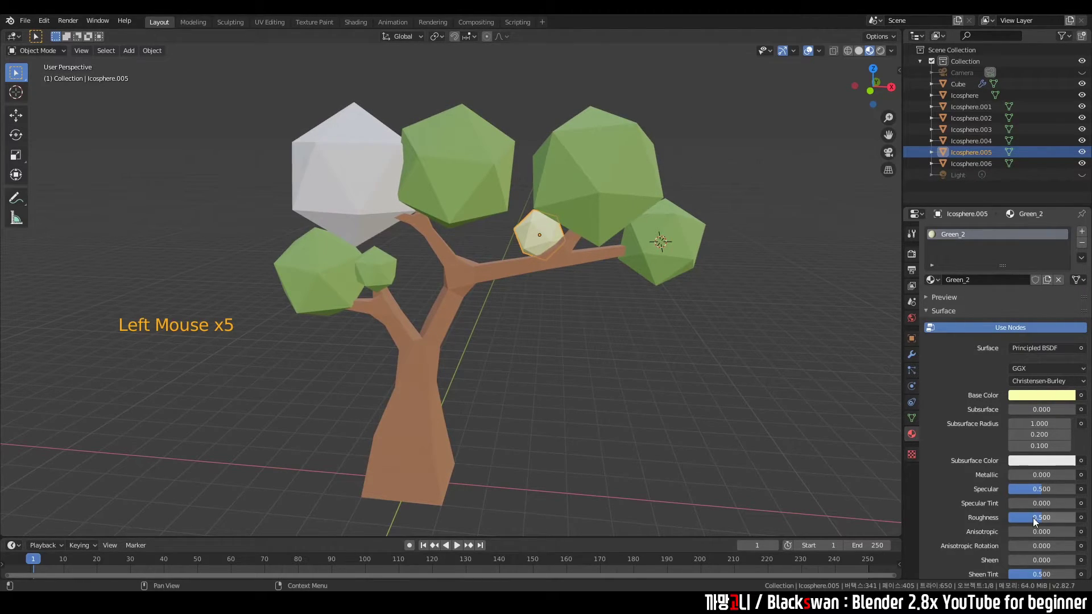
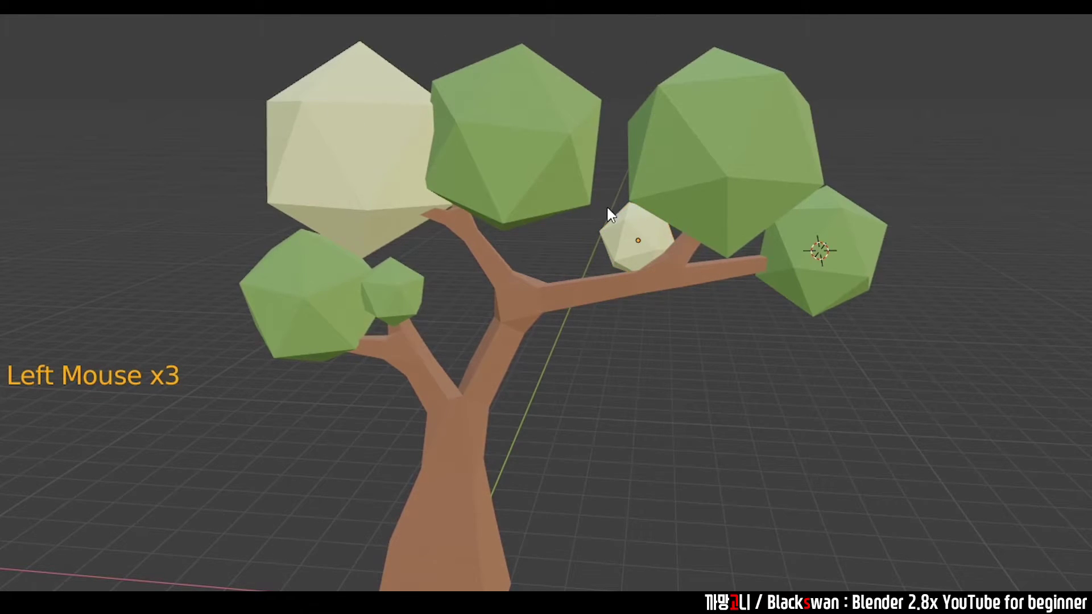
Assign Green_2 to the remaining white foliage icosphere from the browse list
click(521, 331)
click(378, 270)
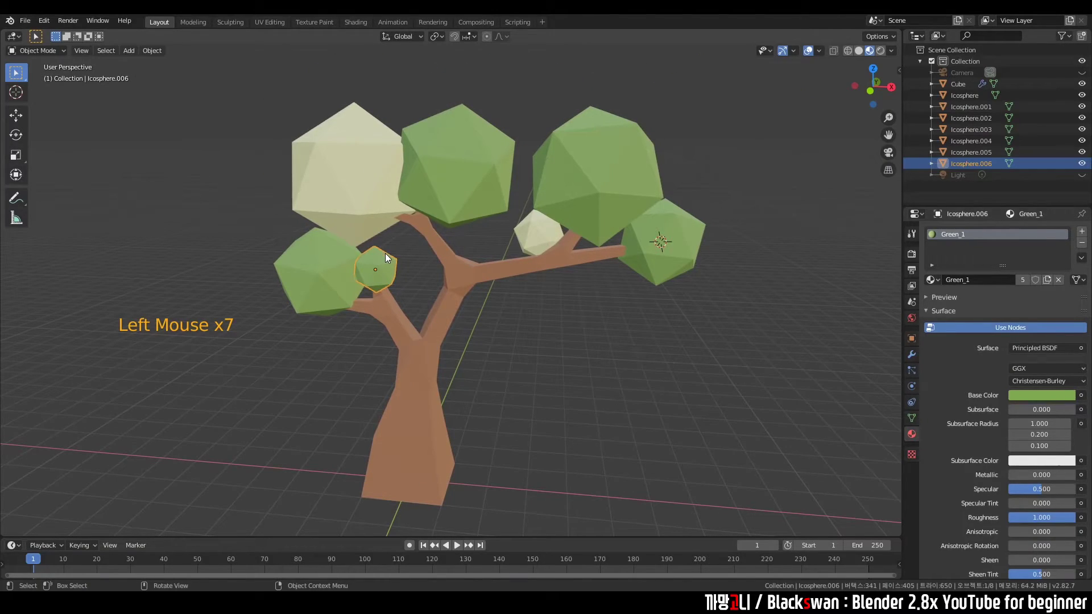
click(940, 283)
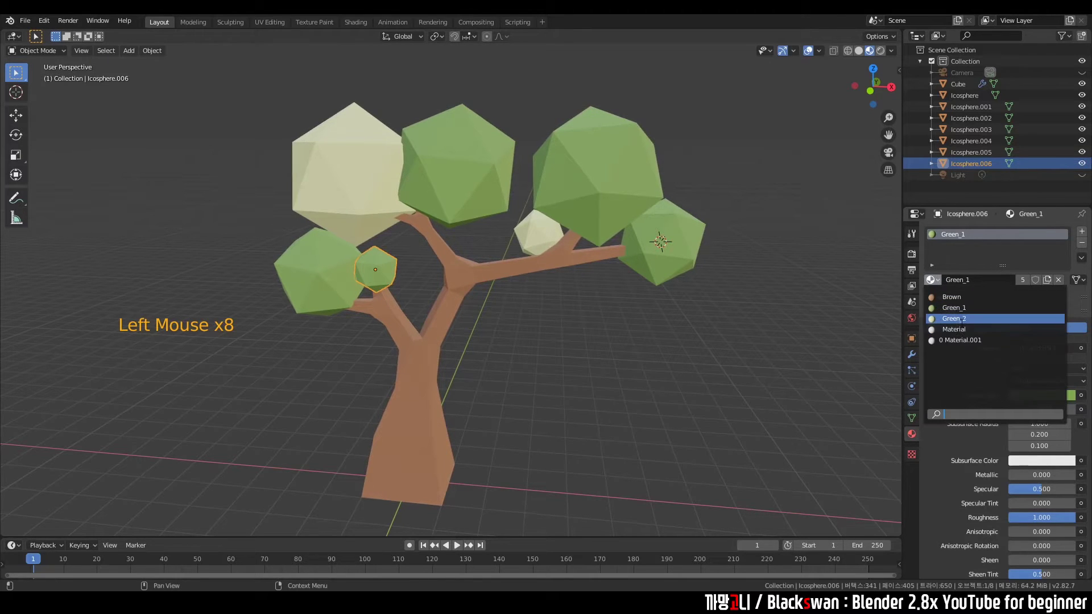
click(592, 352)
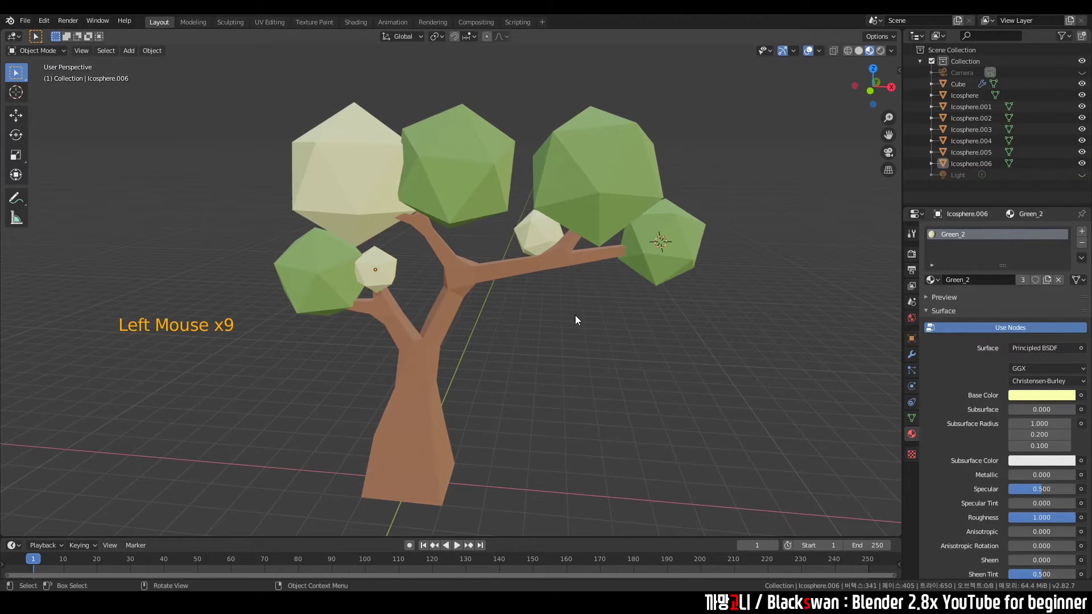
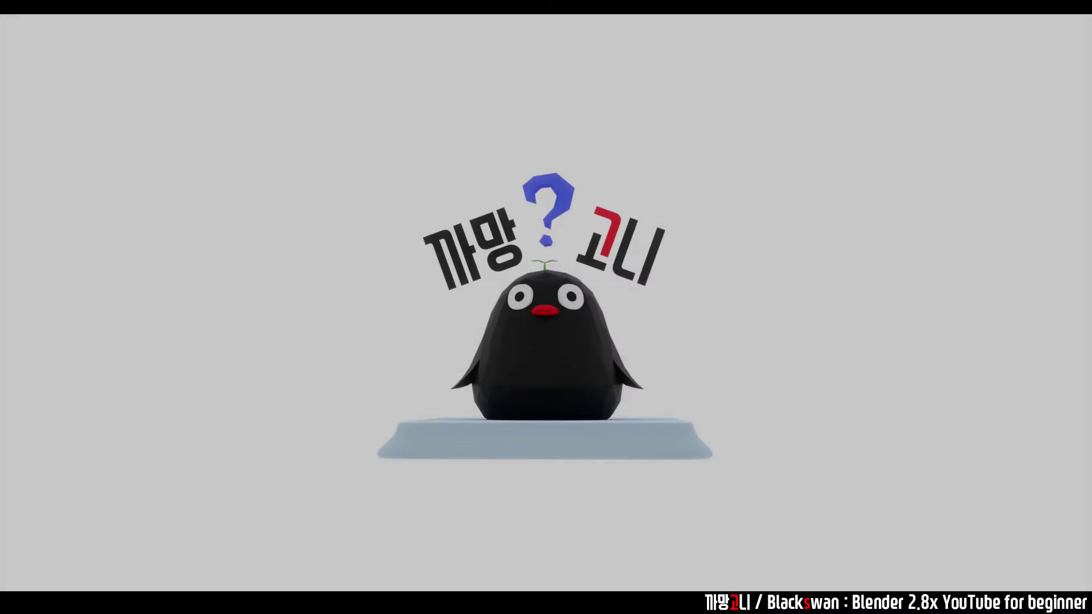
Add a mesh plane, find it misplaced away from the tree, and undo it
click(272, 94)
click(690, 395)
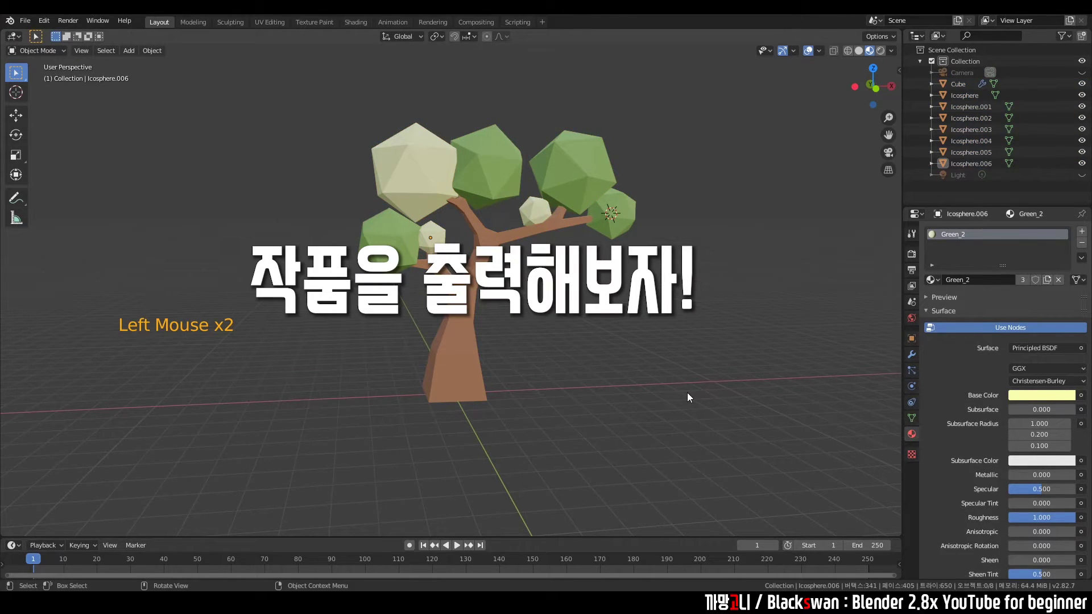
click(598, 365)
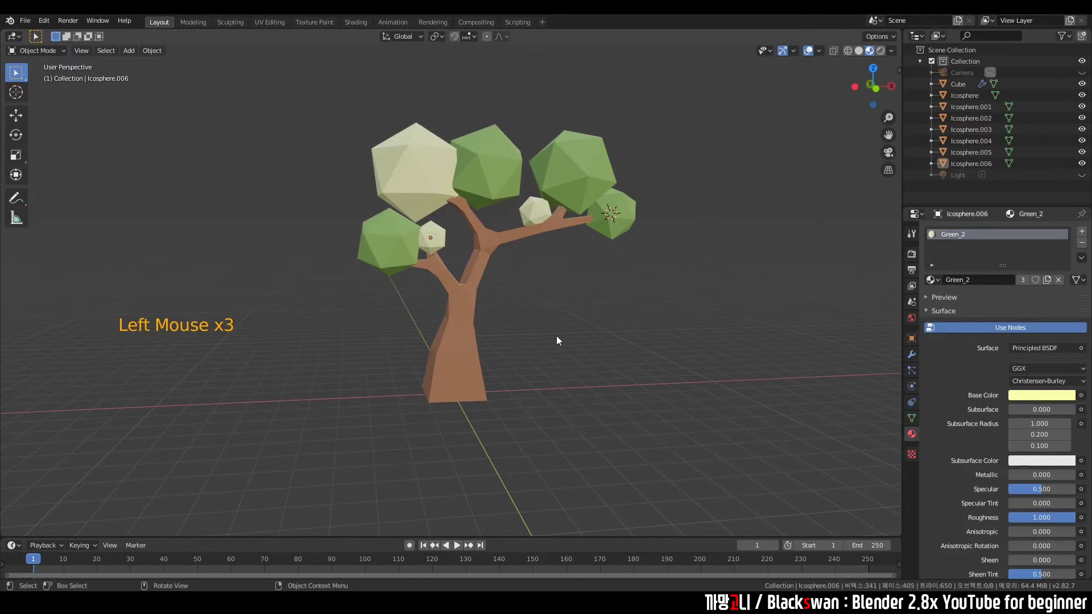
key(shift+s)
key(shift+a)
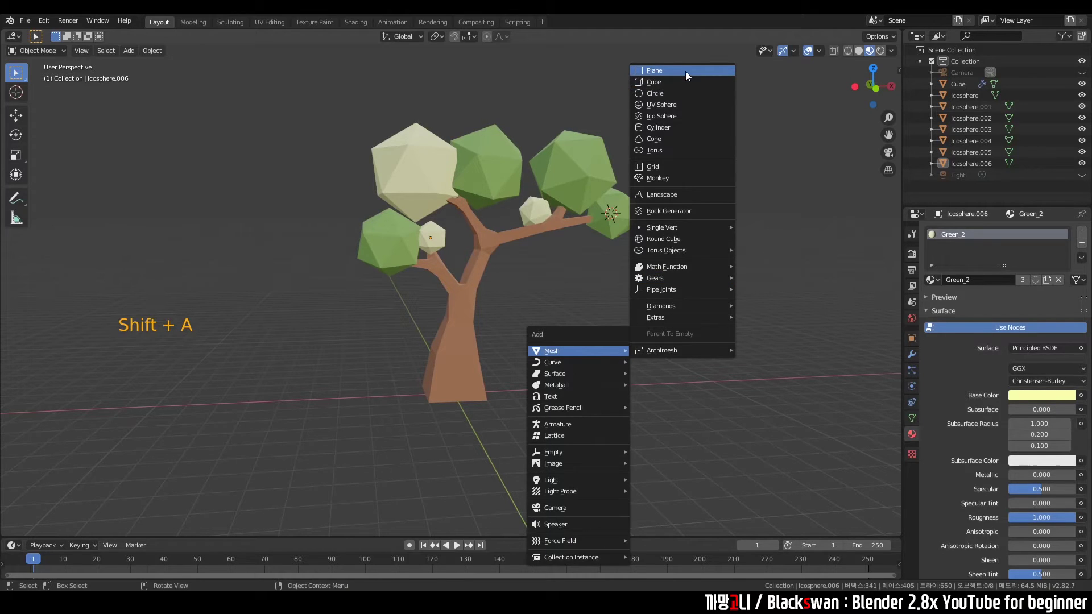
middle_click(678, 229)
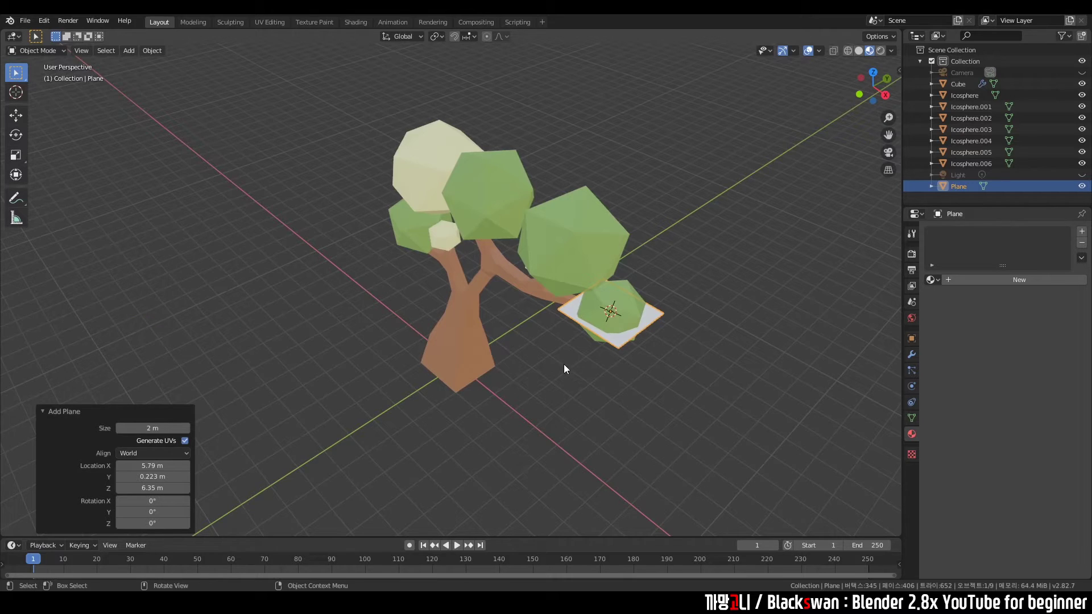
middle_click(559, 371)
key(ctrl+z)
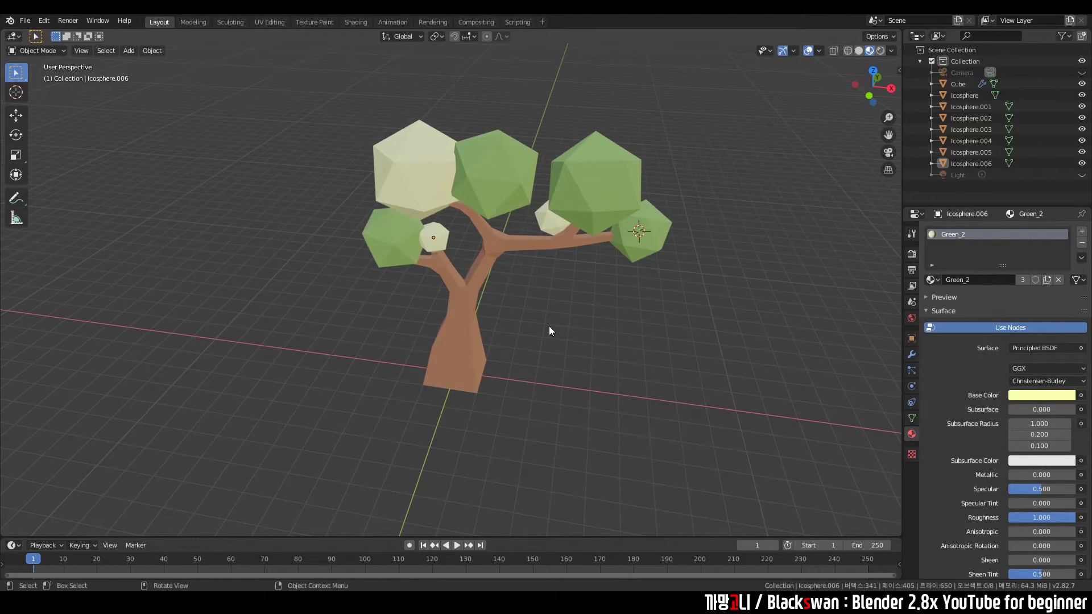
Reset the 3D cursor to the world origin and add the plane again beneath the tree
key(shift+s)
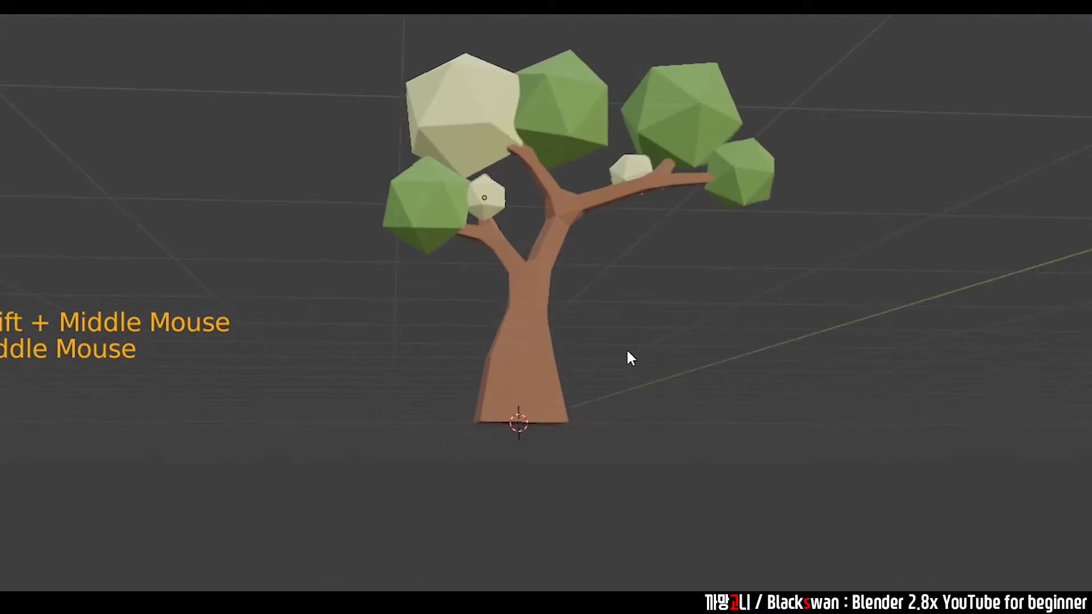
key(shift+a)
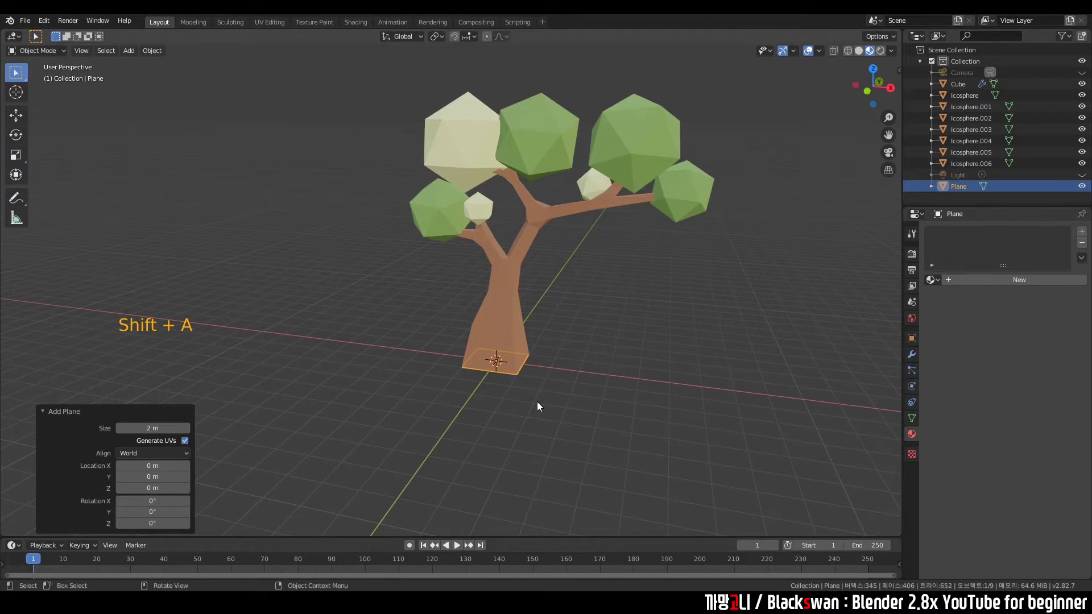
middle_click(537, 397)
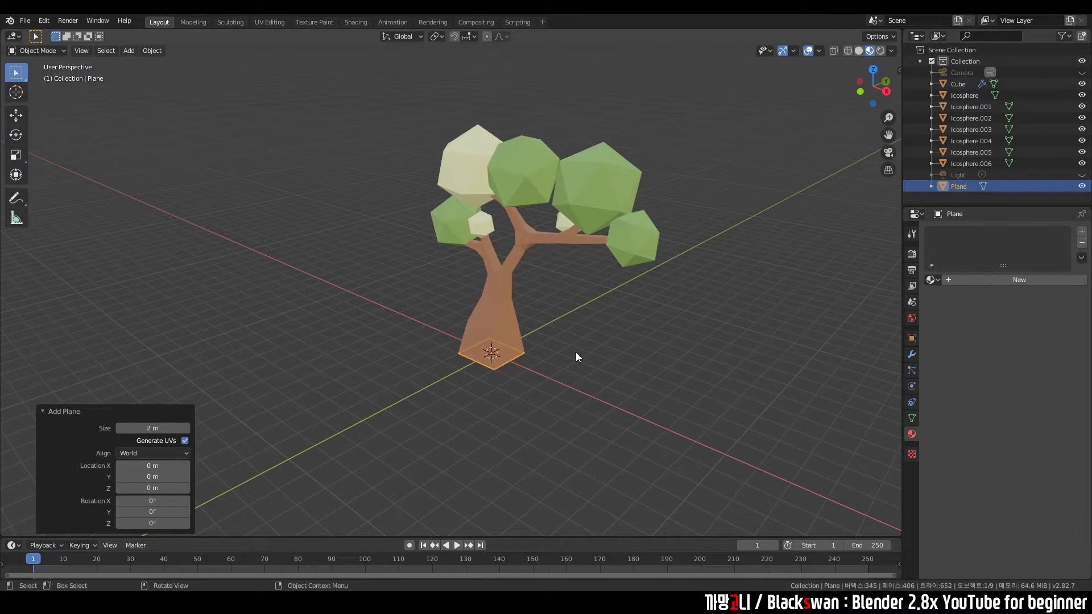
Scale the plane up about 9.5 times into a wide ground surface
key(s)
key(s)
key(s)
click(712, 264)
Create a material named plane for the ground with a pale-blue base colour
click(753, 309)
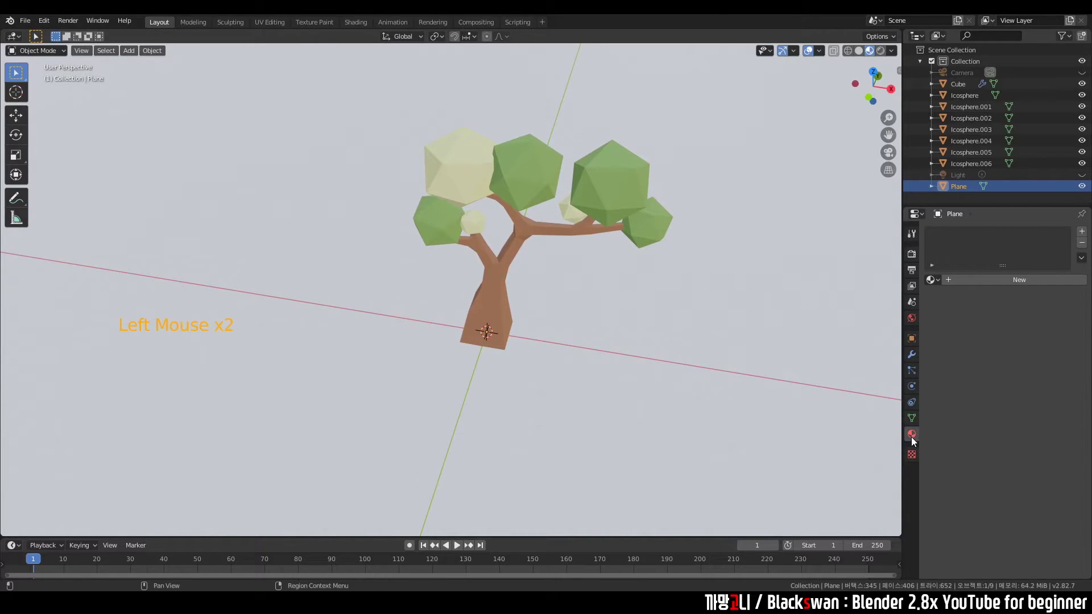
click(999, 289)
click(985, 289)
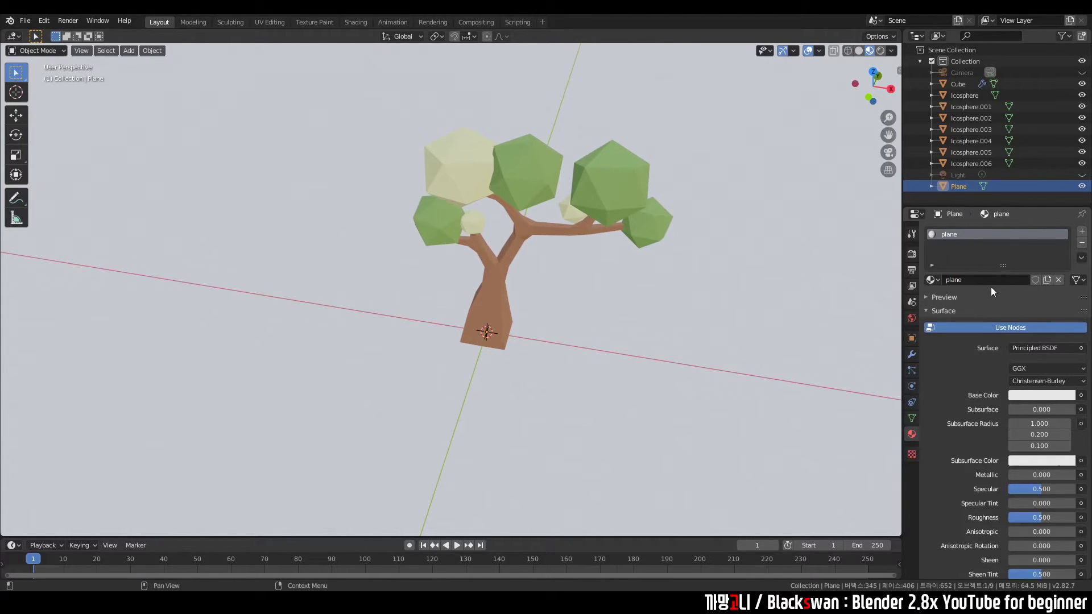
click(1038, 400)
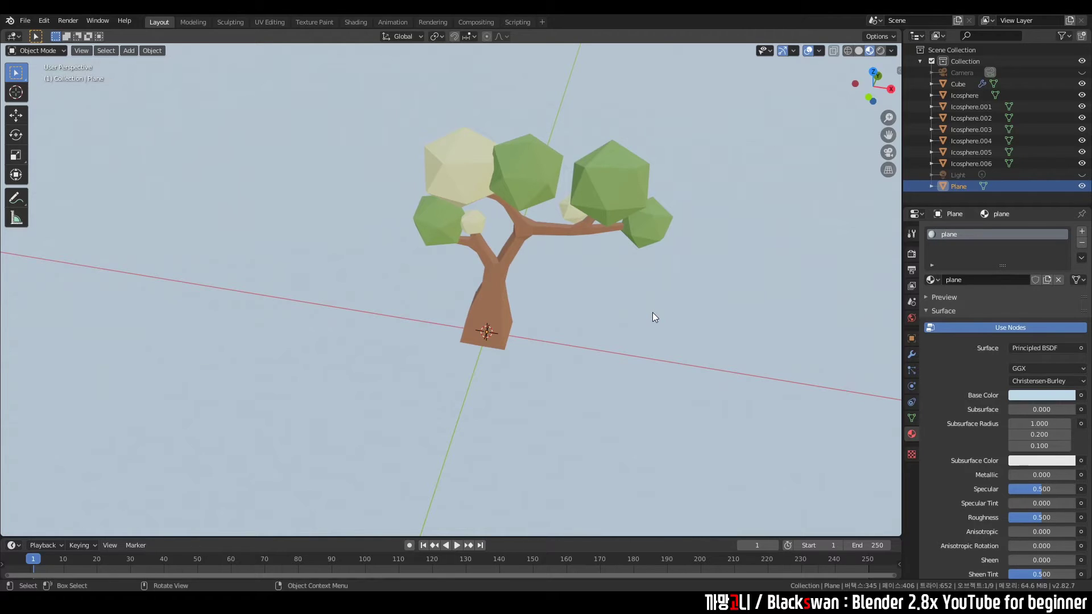
click(653, 314)
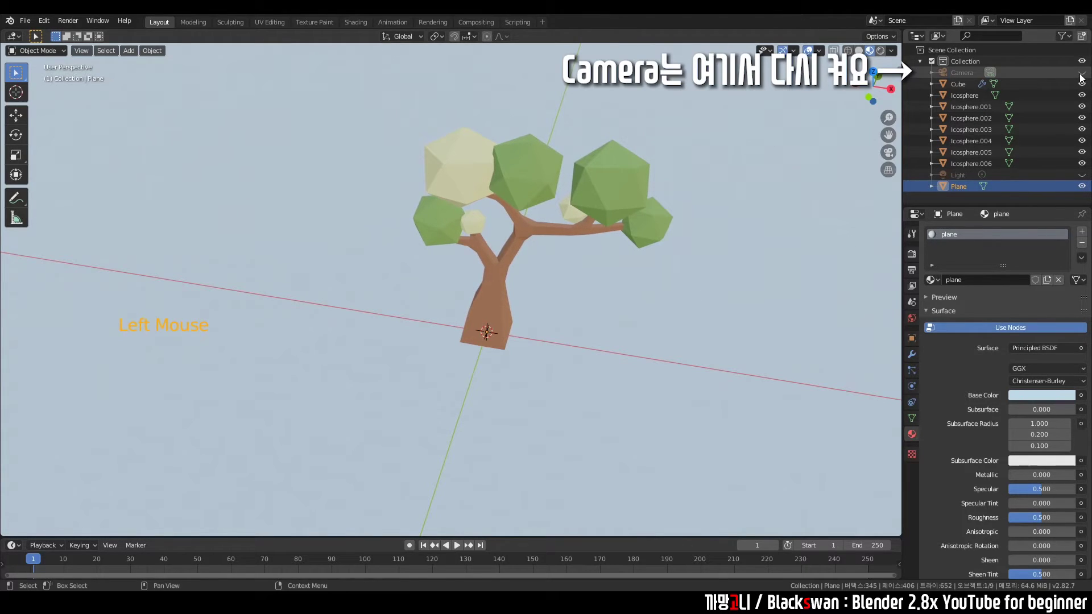
Unhide the camera in the Outliner and orbit around the scene to review it
click(1084, 77)
click(656, 343)
middle_click(622, 370)
click(617, 356)
click(645, 264)
click(634, 354)
click(678, 285)
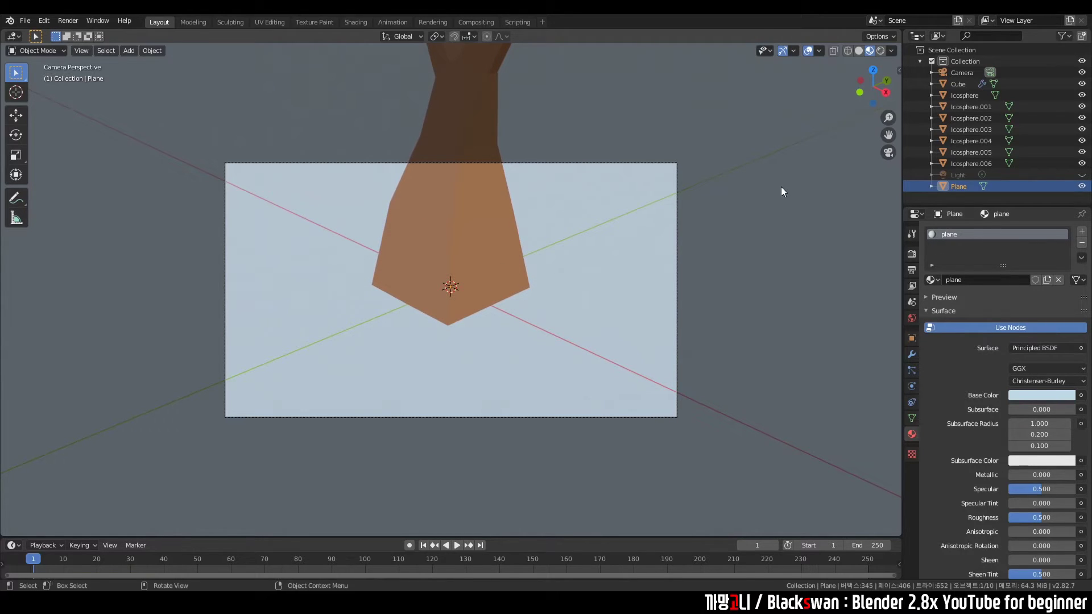
middle_click(465, 294)
scroll(down, 3)
Look through the camera with Numpad 0 and show the sidebar View settings
key(KP_0)
scroll(down, 3)
middle_click(465, 291)
key(KP_0)
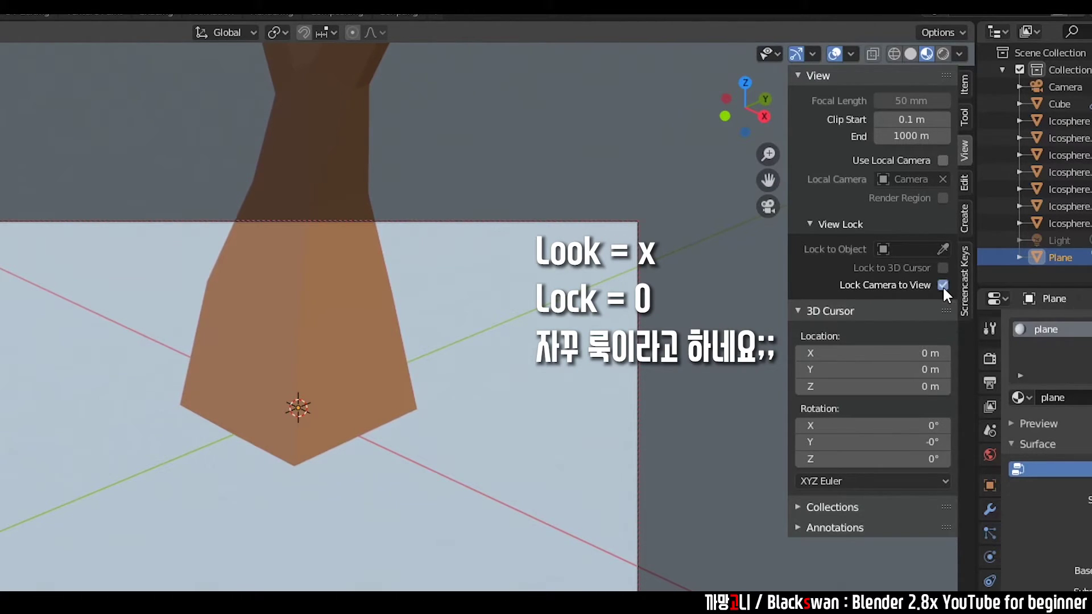
Enable Lock Camera to View and move the camera to frame the tree
click(741, 242)
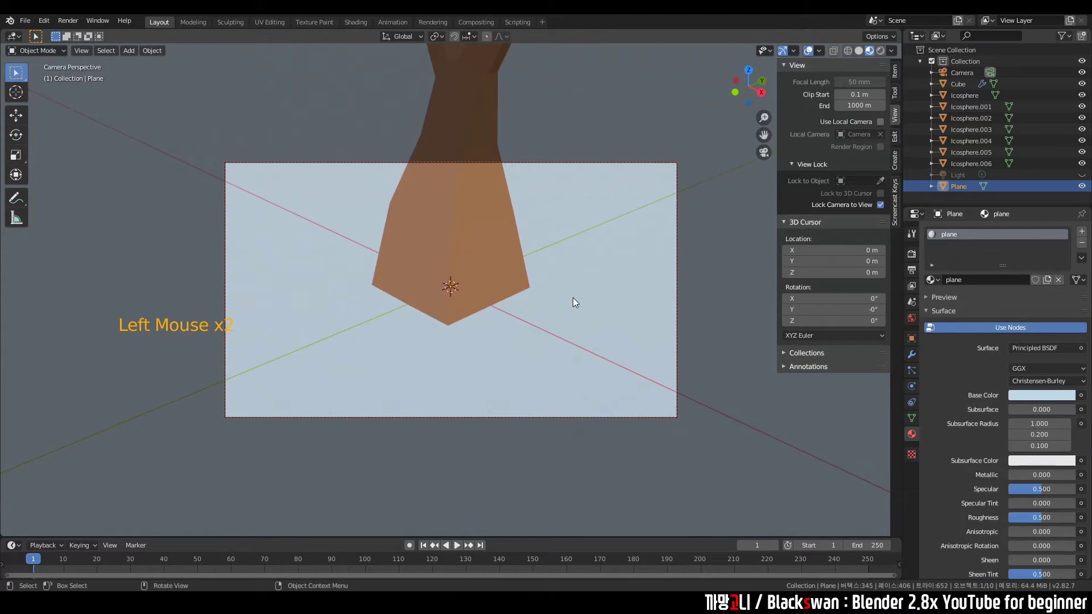
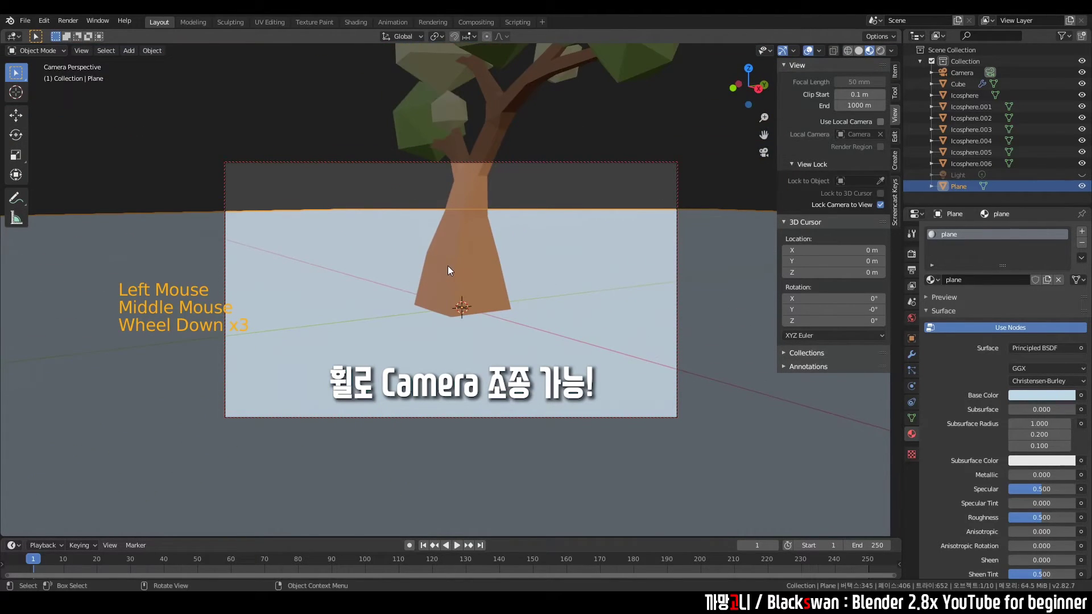
middle_click(478, 235)
scroll(down, 3)
middle_click(480, 224)
scroll(down, 3)
middle_click(437, 307)
scroll(down, 3)
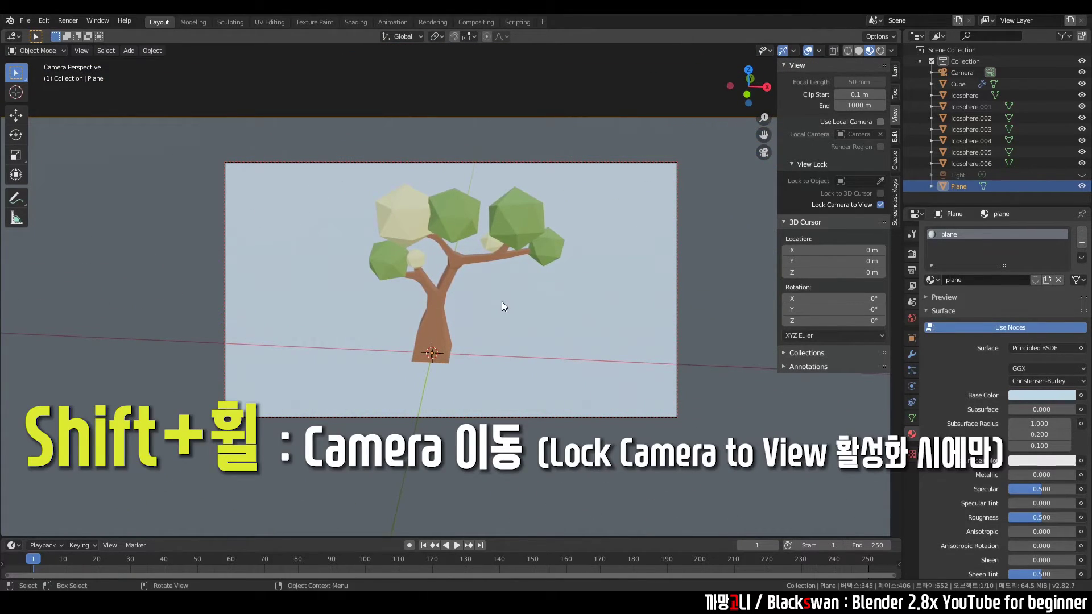
middle_click(458, 287)
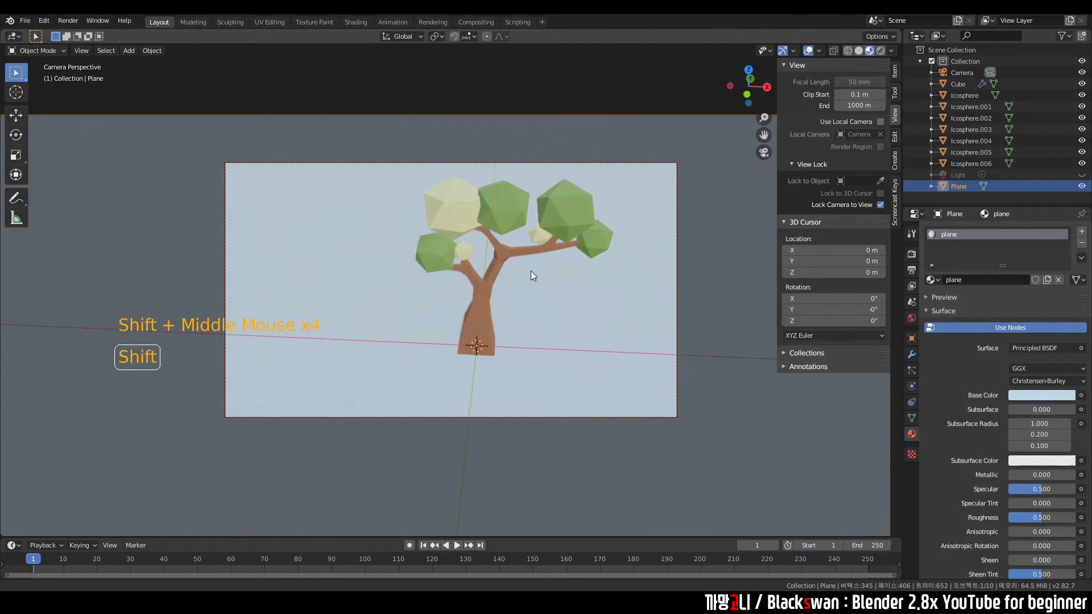
Refine the camera angle on the tree over the ground, then unhide the light in the Outliner
middle_click(519, 285)
scroll(up, 3)
middle_click(474, 290)
scroll(down, 3)
middle_click(492, 292)
middle_click(492, 292)
middle_click(494, 305)
click(706, 299)
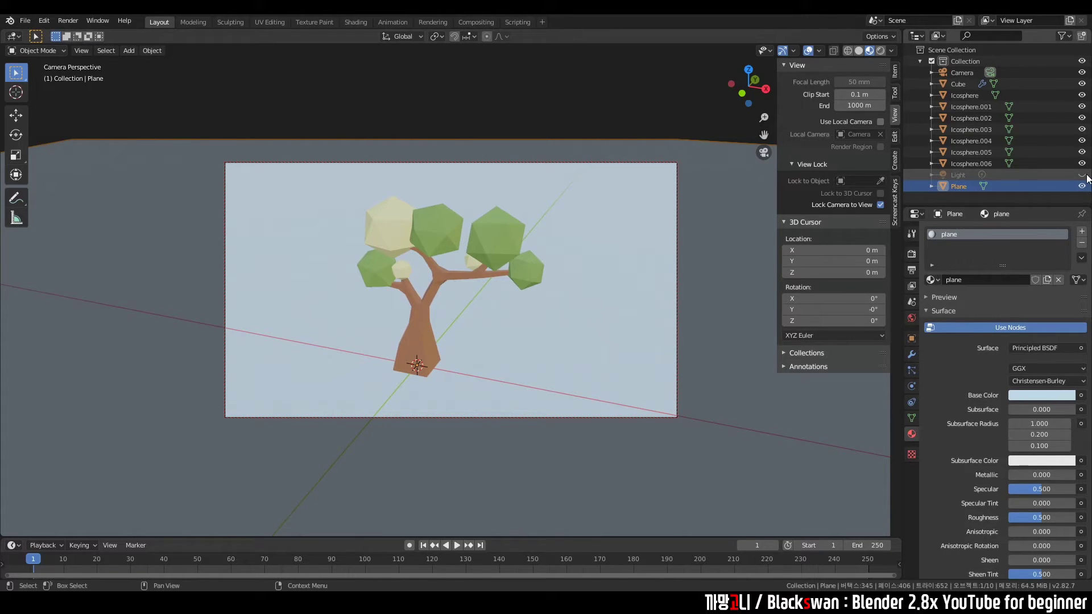
click(1086, 179)
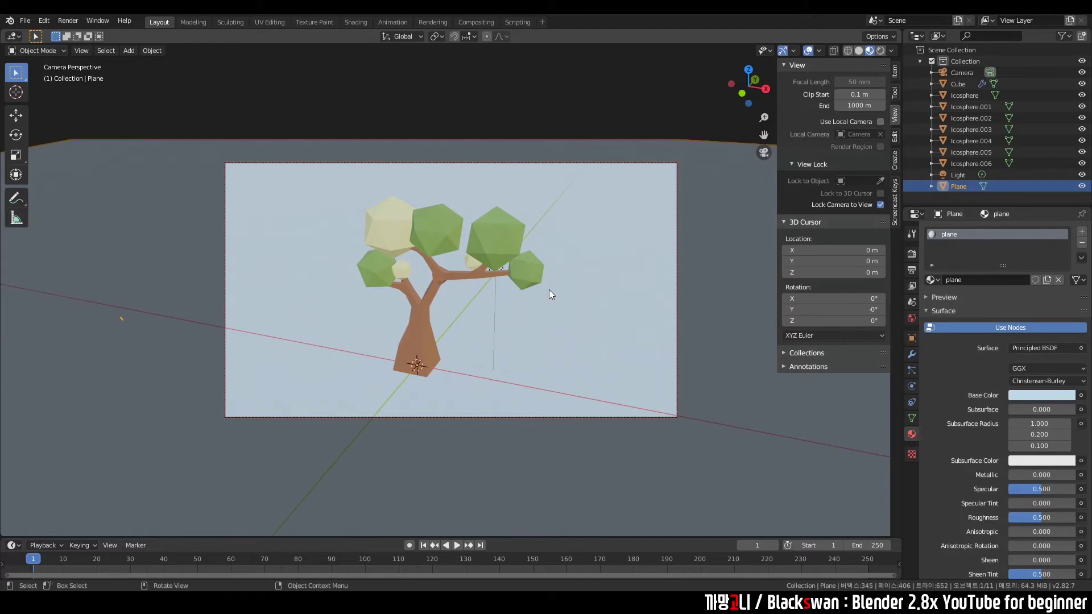
Leave the camera shot via the View pie menu for a closer perspective view of the trunk
key(`)
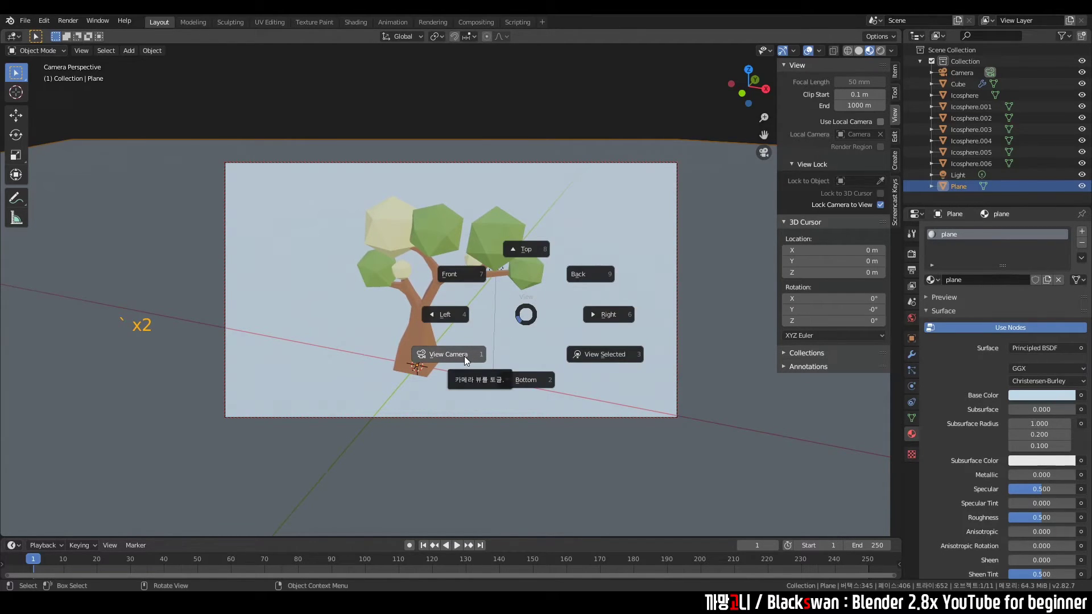
middle_click(527, 315)
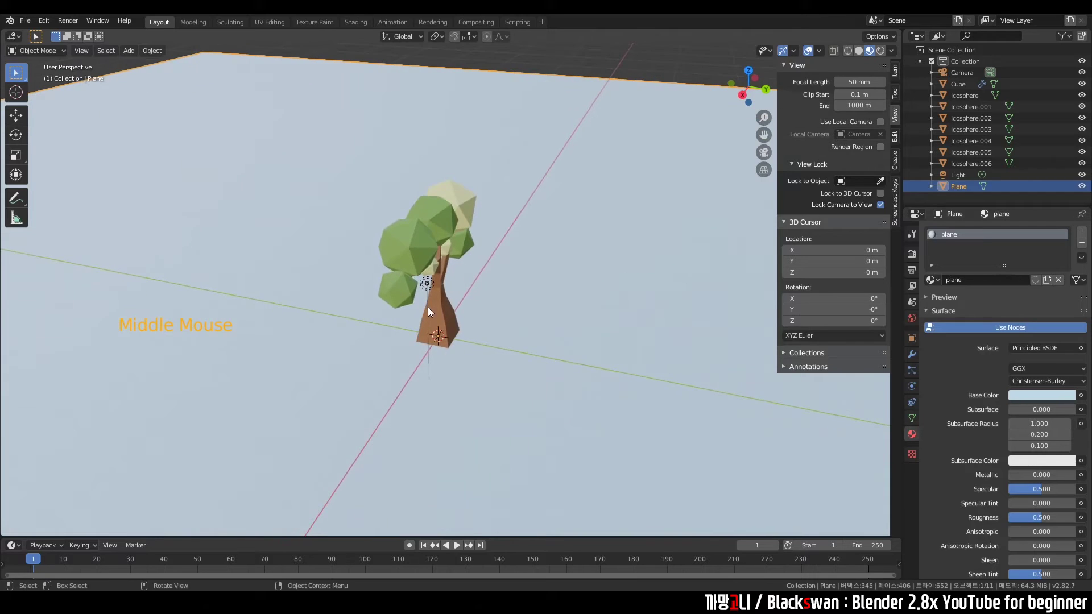
click(432, 286)
scroll(up, 3)
scroll(down, 3)
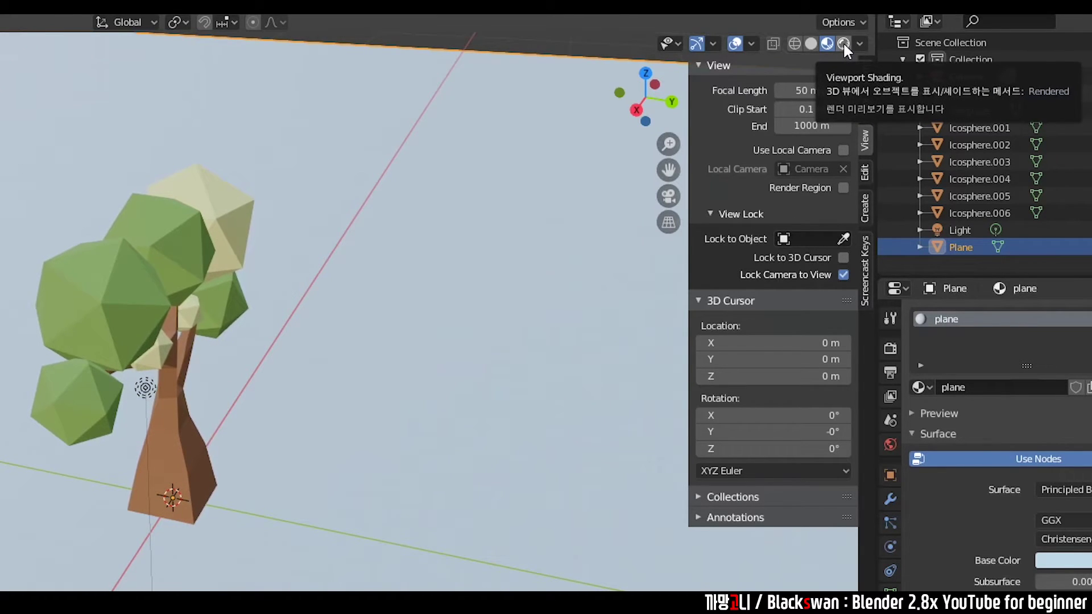
Switch viewport shading to Rendered, select the light and check the shot through the camera
click(883, 56)
click(419, 286)
middle_click(391, 321)
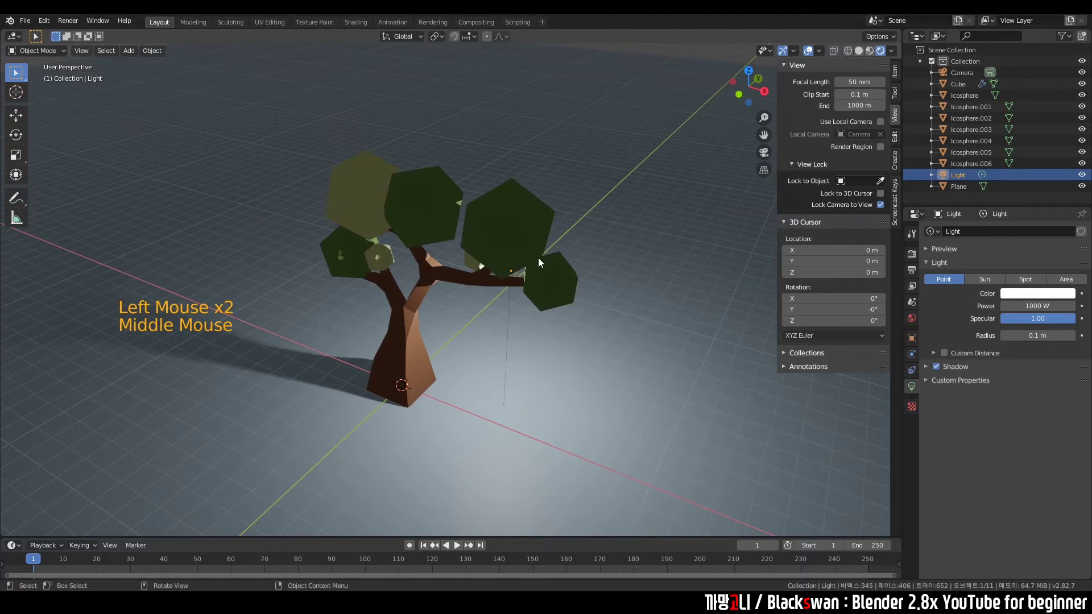
key(KP_0)
scroll(down, 3)
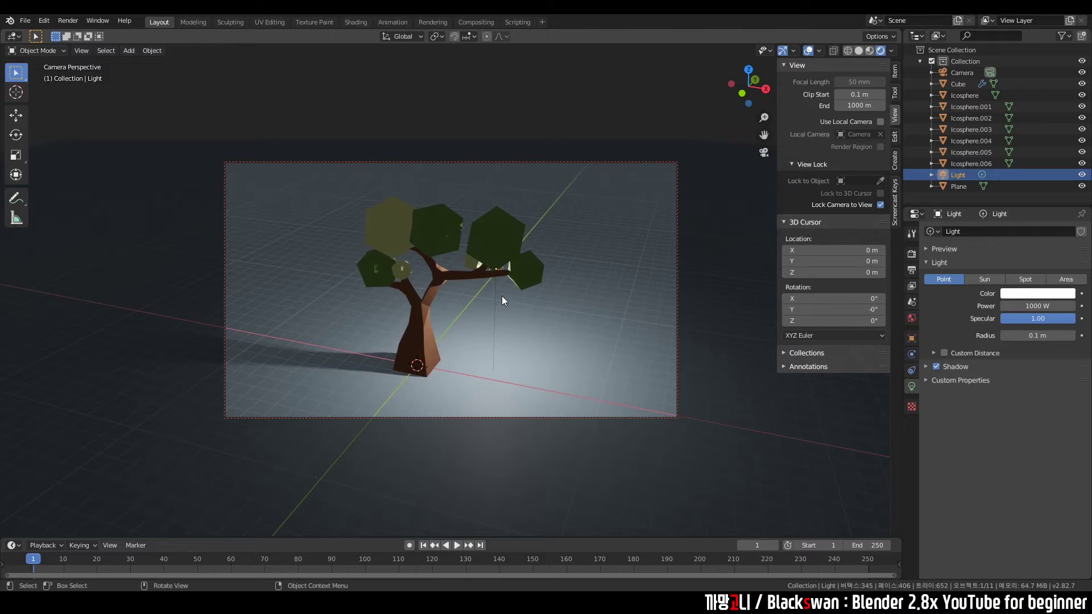
key(KP_0)
scroll(down, 3)
middle_click(490, 314)
click(478, 314)
Grab the light and move it to hang about 5.5 m above the tree
click(423, 290)
middle_click(330, 326)
key(g)
middle_click(538, 298)
key(g)
middle_click(580, 322)
key(g)
middle_click(359, 216)
key(g)
Reselect the light and bring up its point-light properties at 1000 W
click(621, 324)
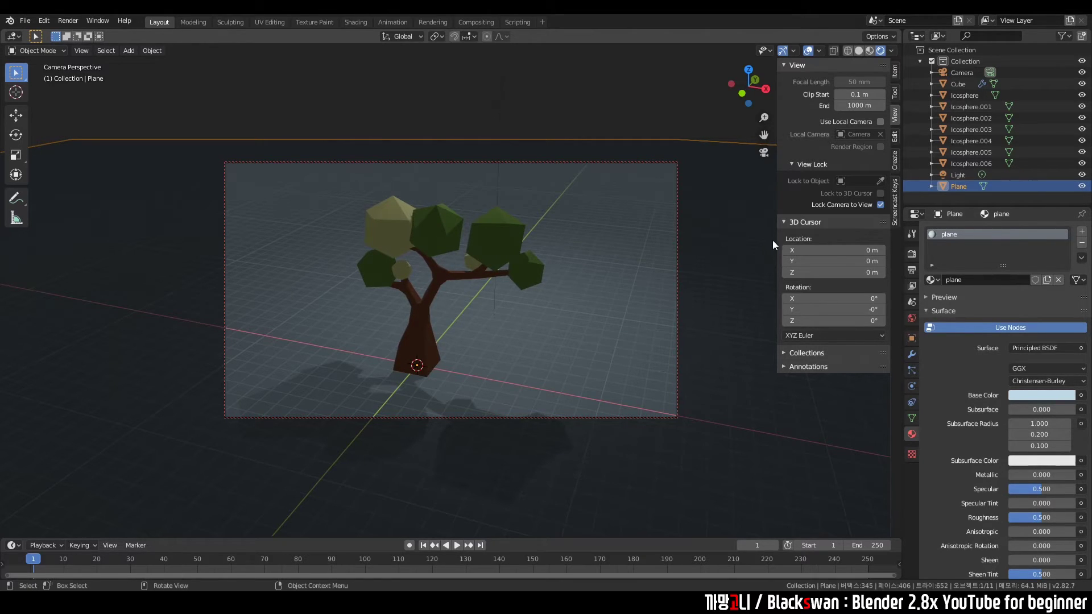
click(721, 239)
key(KP_0)
scroll(down, 3)
double_click(533, 103)
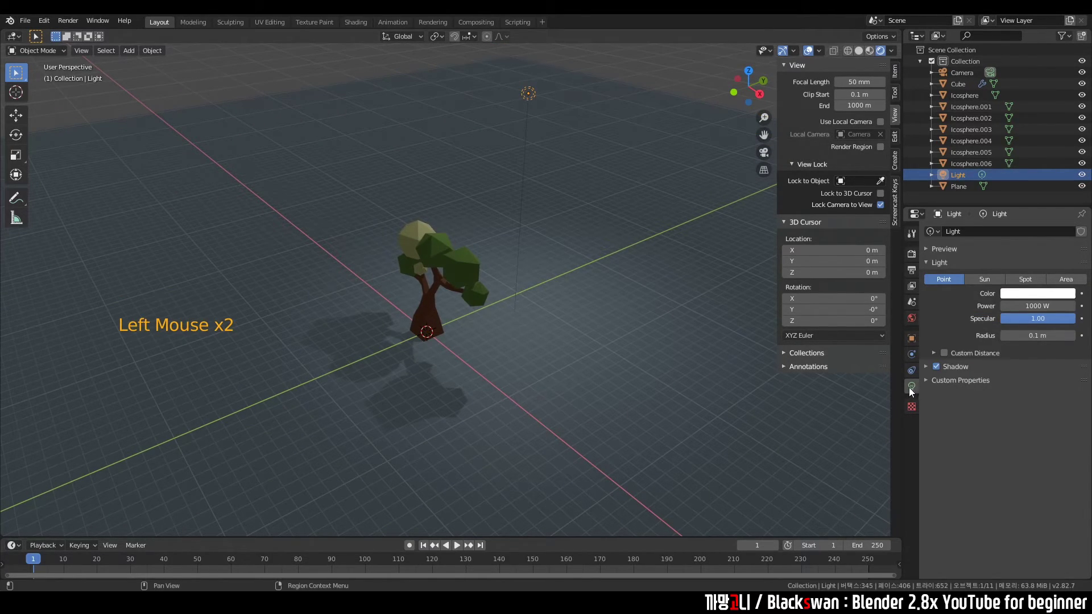
click(915, 394)
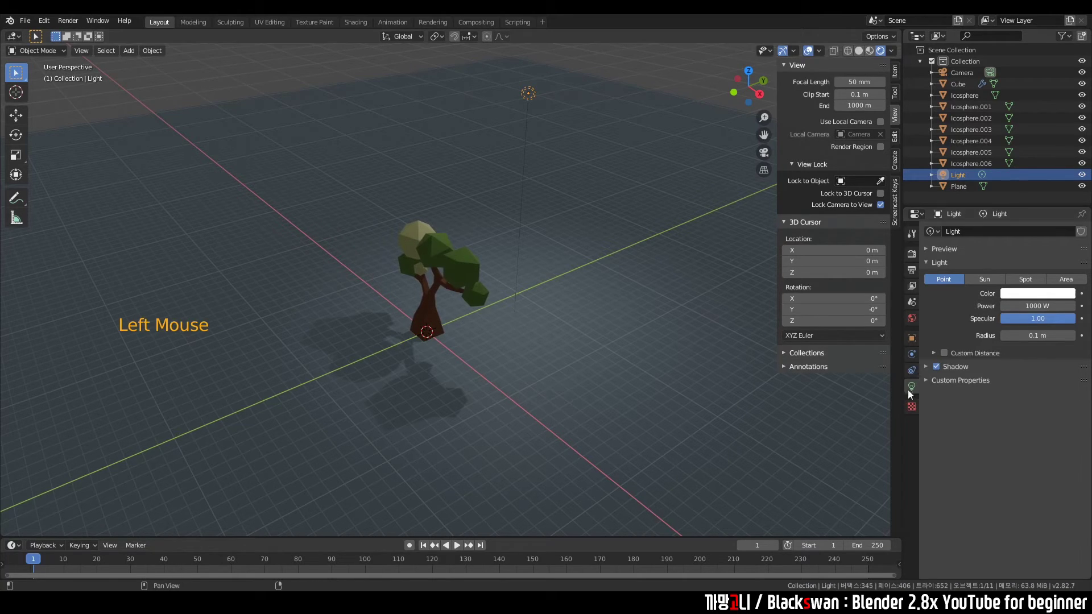